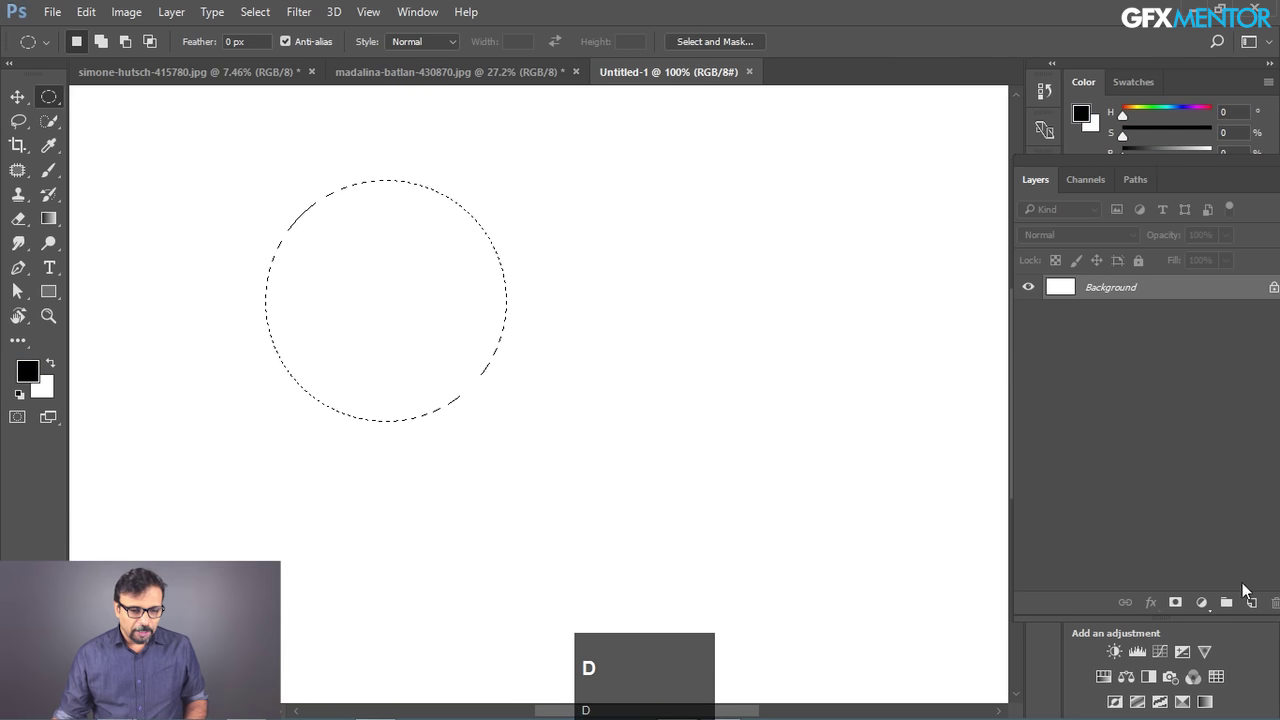
- Add a new empty layer and fill the circular selection with black on it
click(1254, 605)
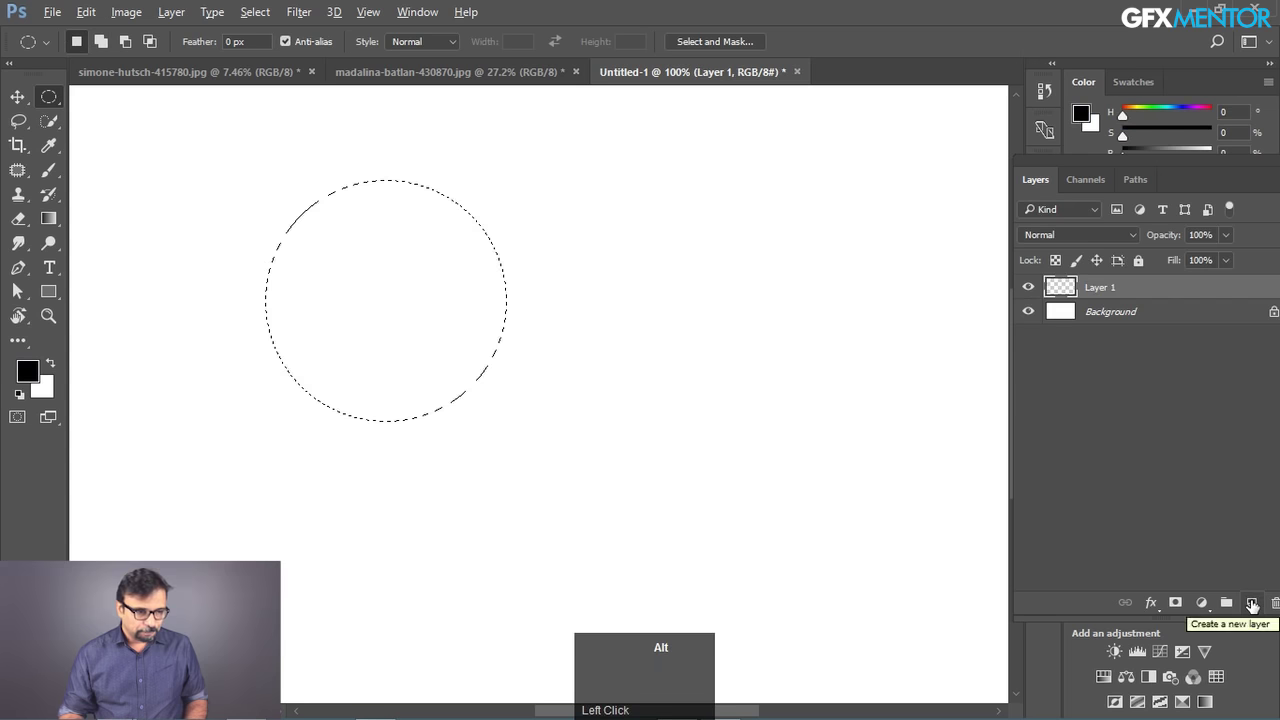
key(alt+BackSpace)
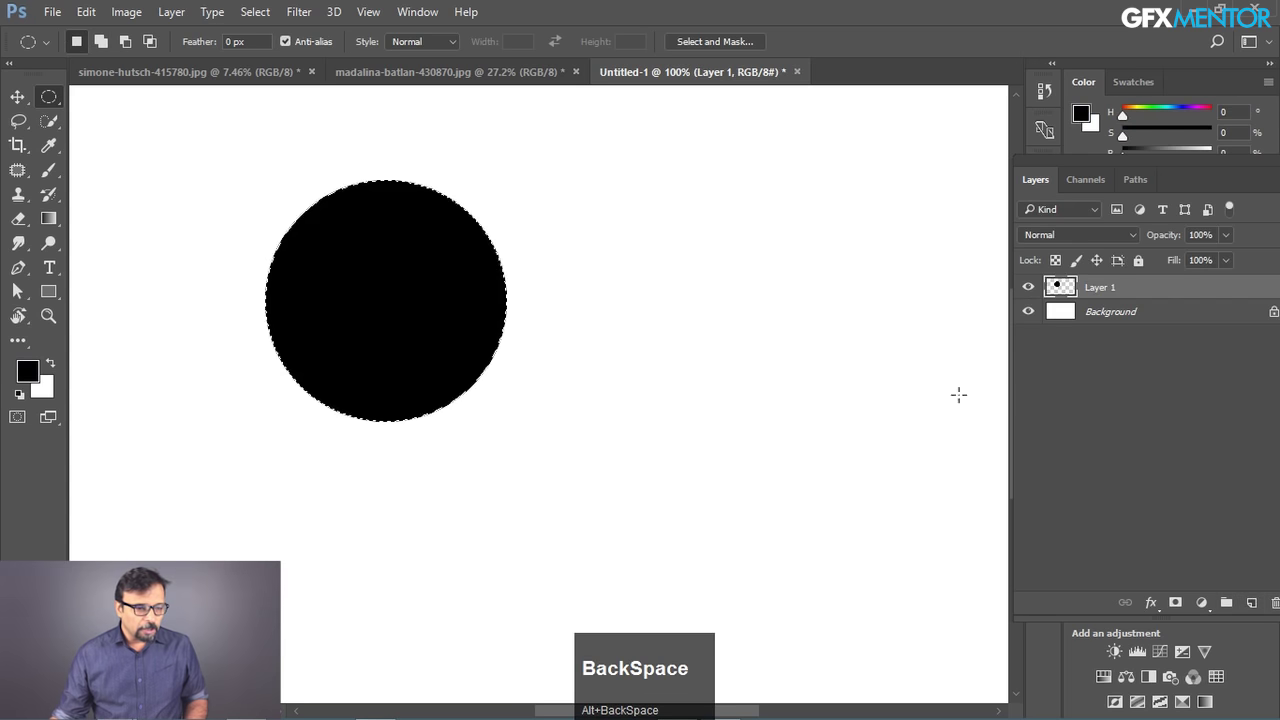
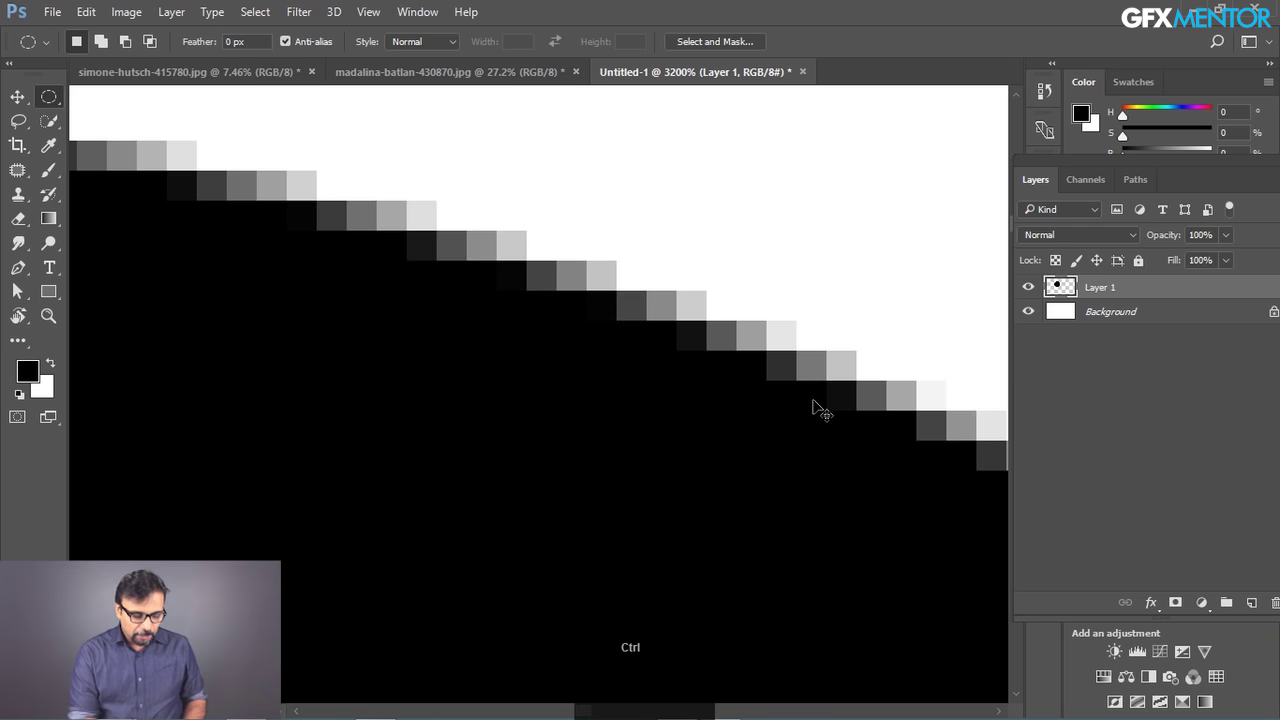
- Zoom back to 100% view and deselect, leaving the black circle standing alone
key(ctrl+1)
key(space)
click(657, 508)
key(space)
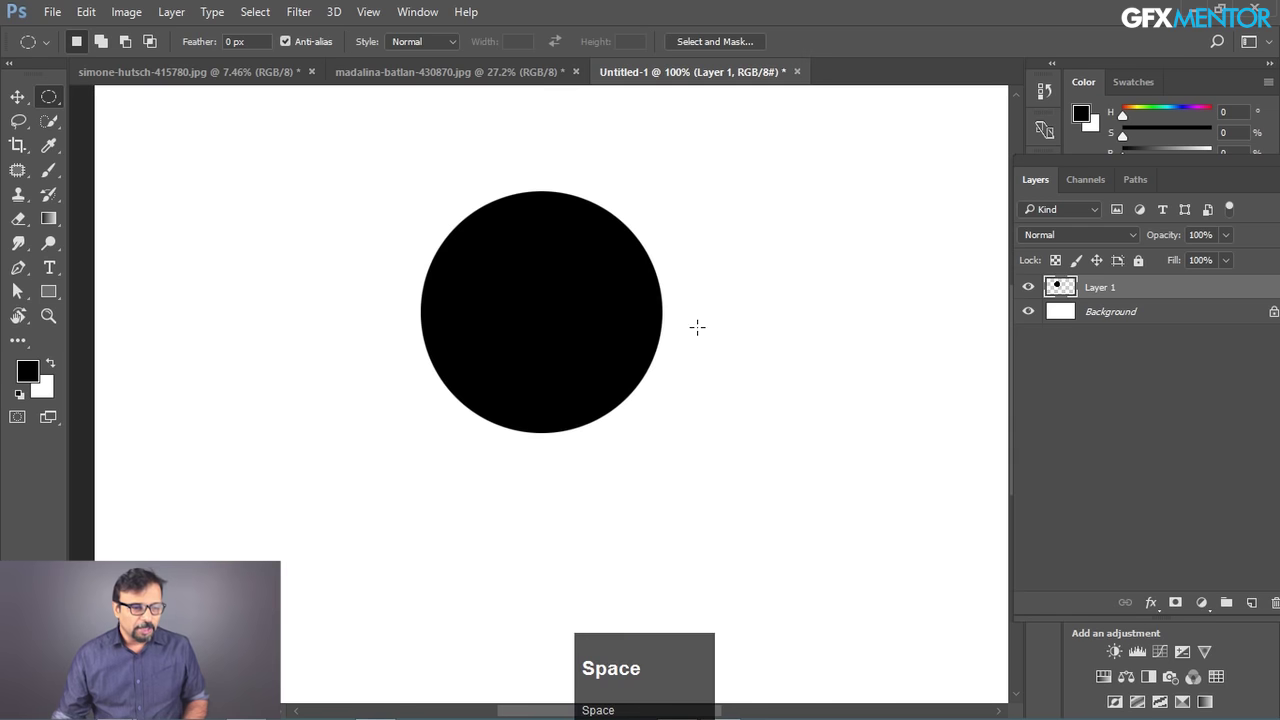
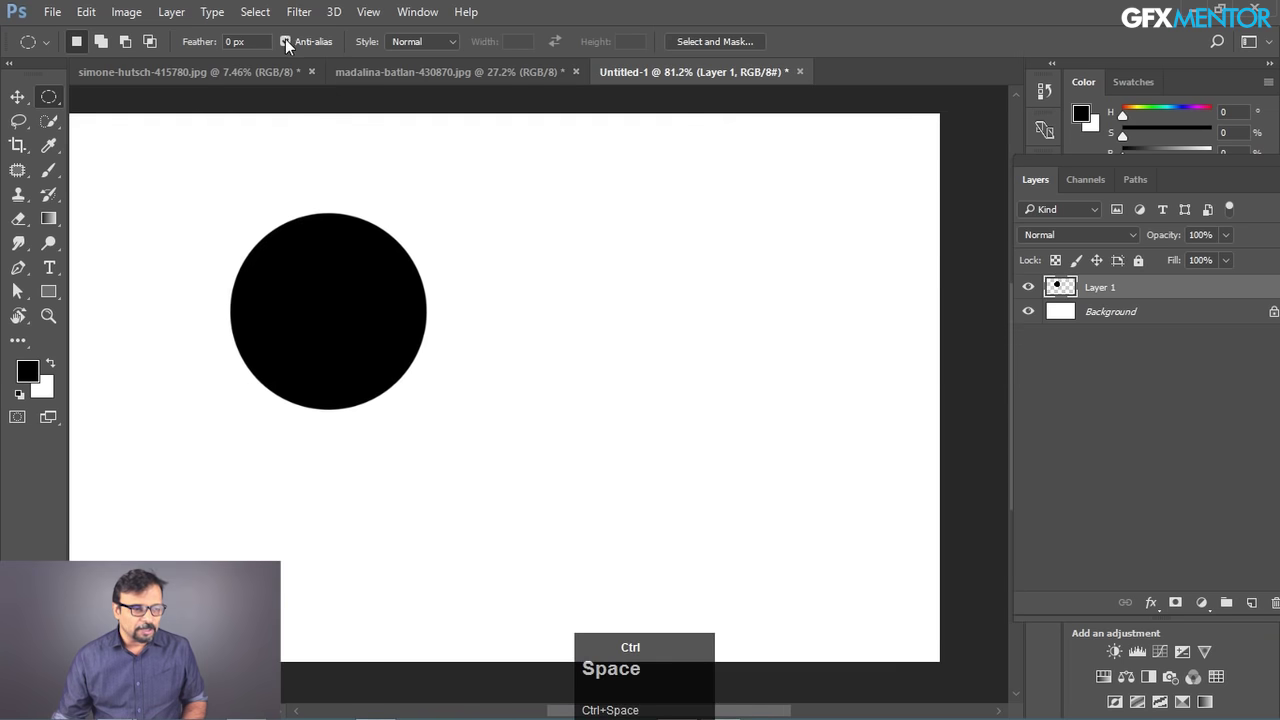
- Turn off Anti-alias, draw and fill a second black circle, and magnify its jagged edges
click(295, 50)
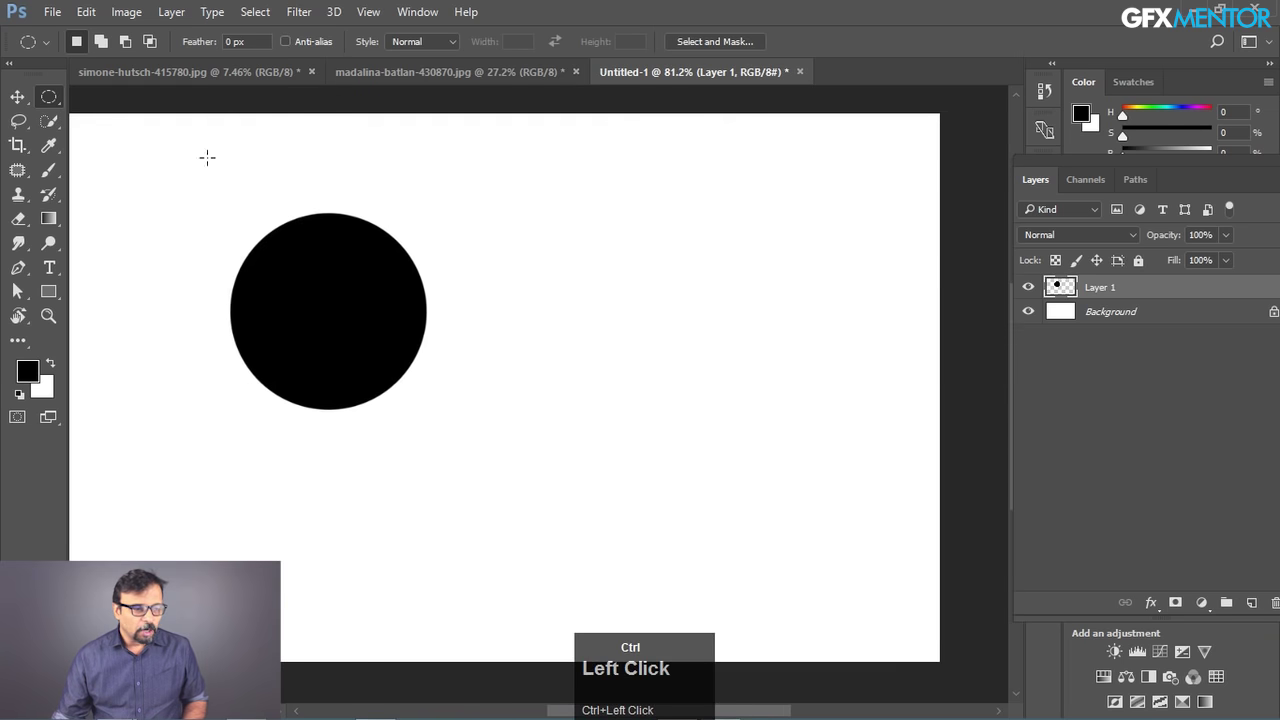
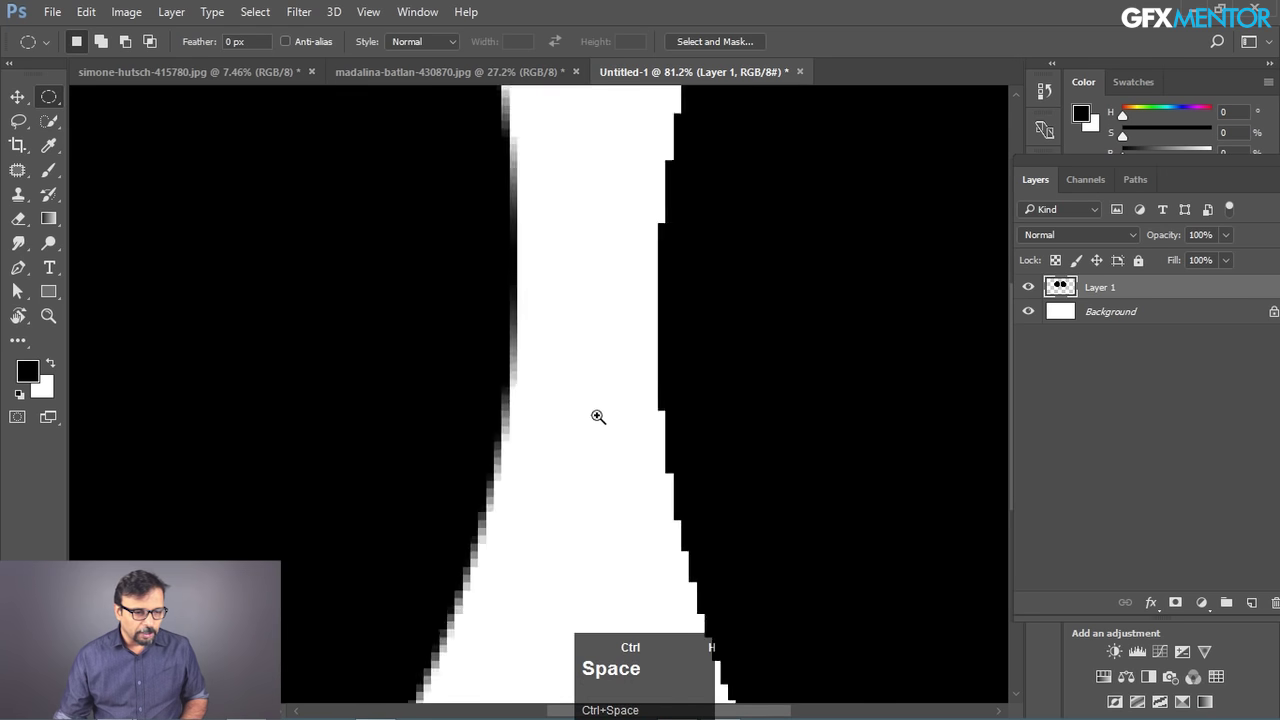
click(834, 251)
key(space)
click(862, 203)
key(space)
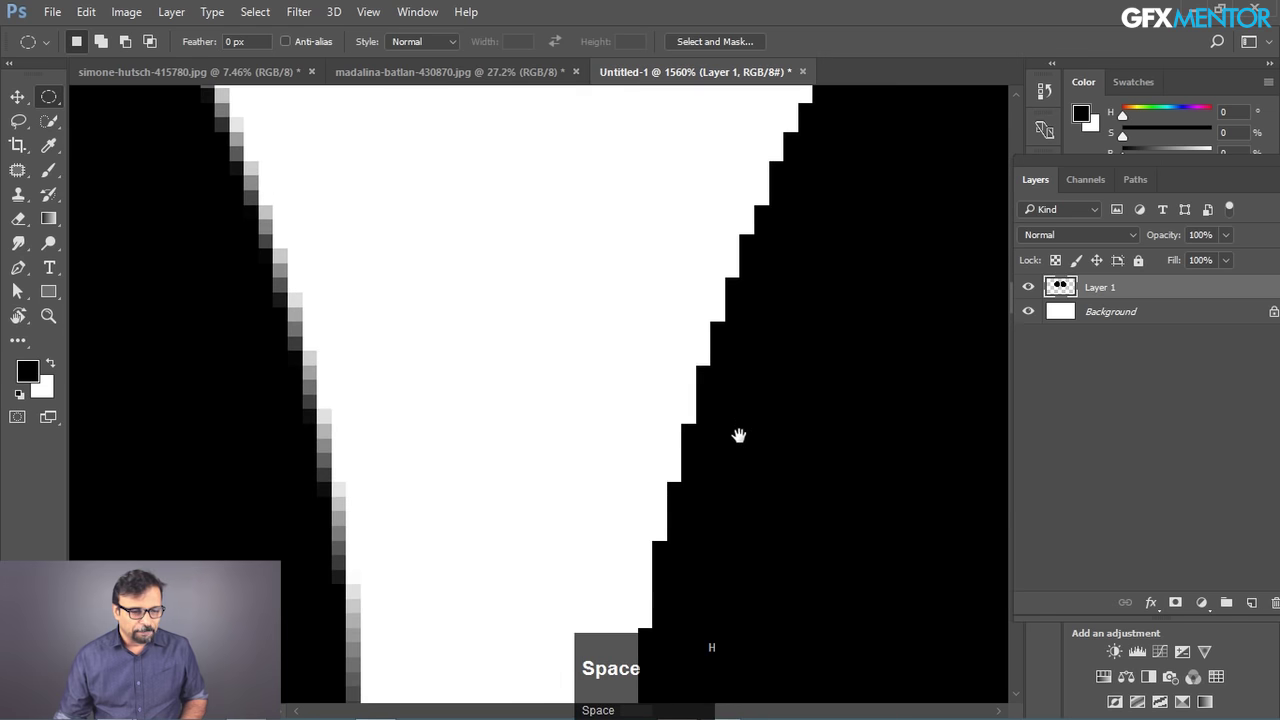
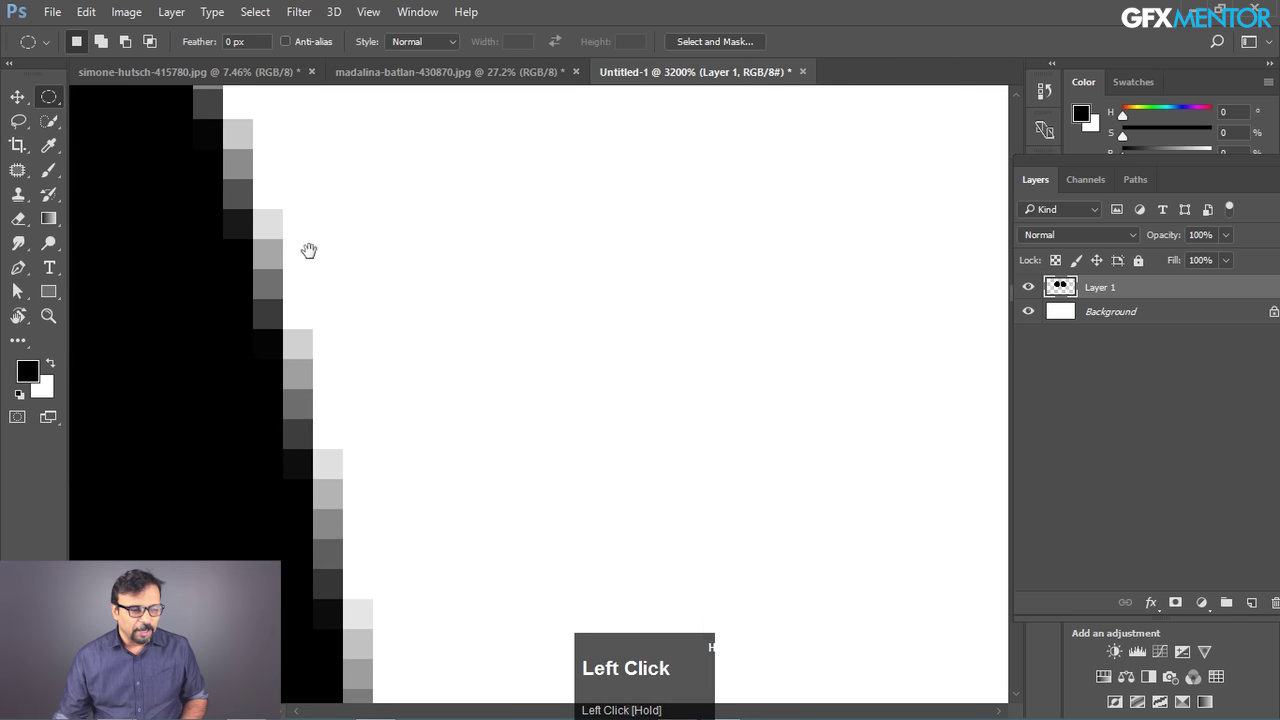
key(h)
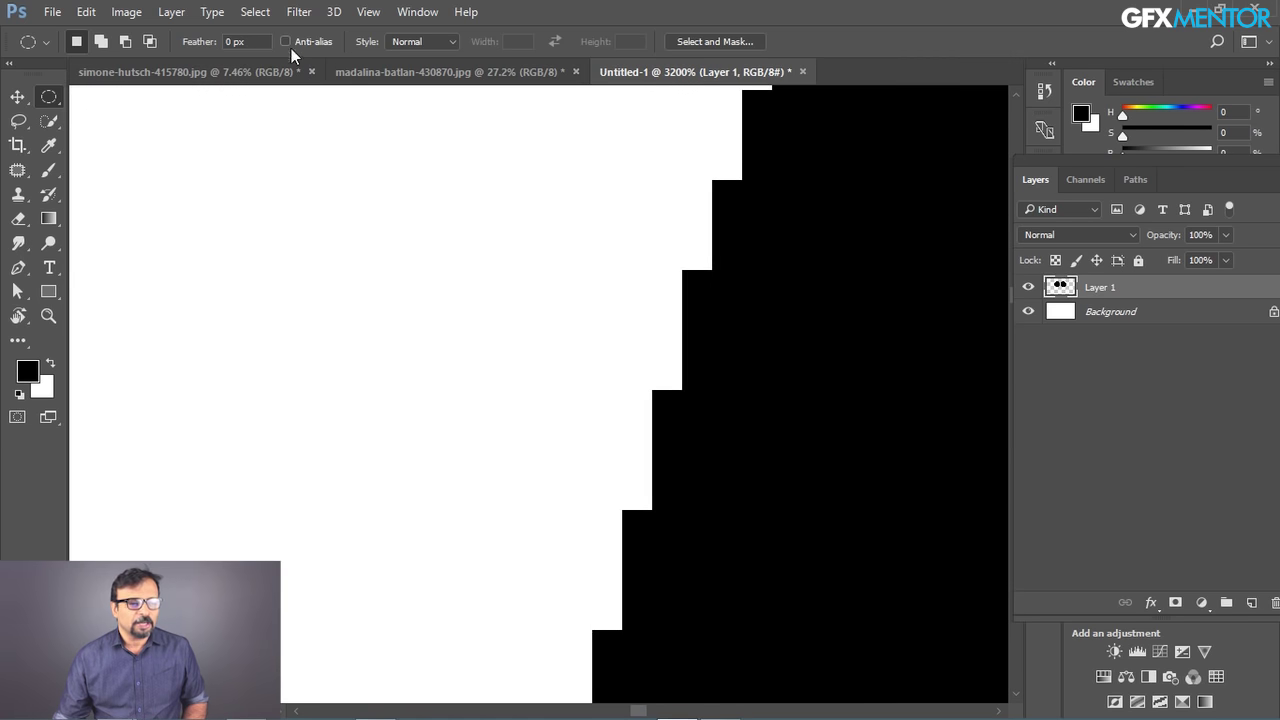
key(space)
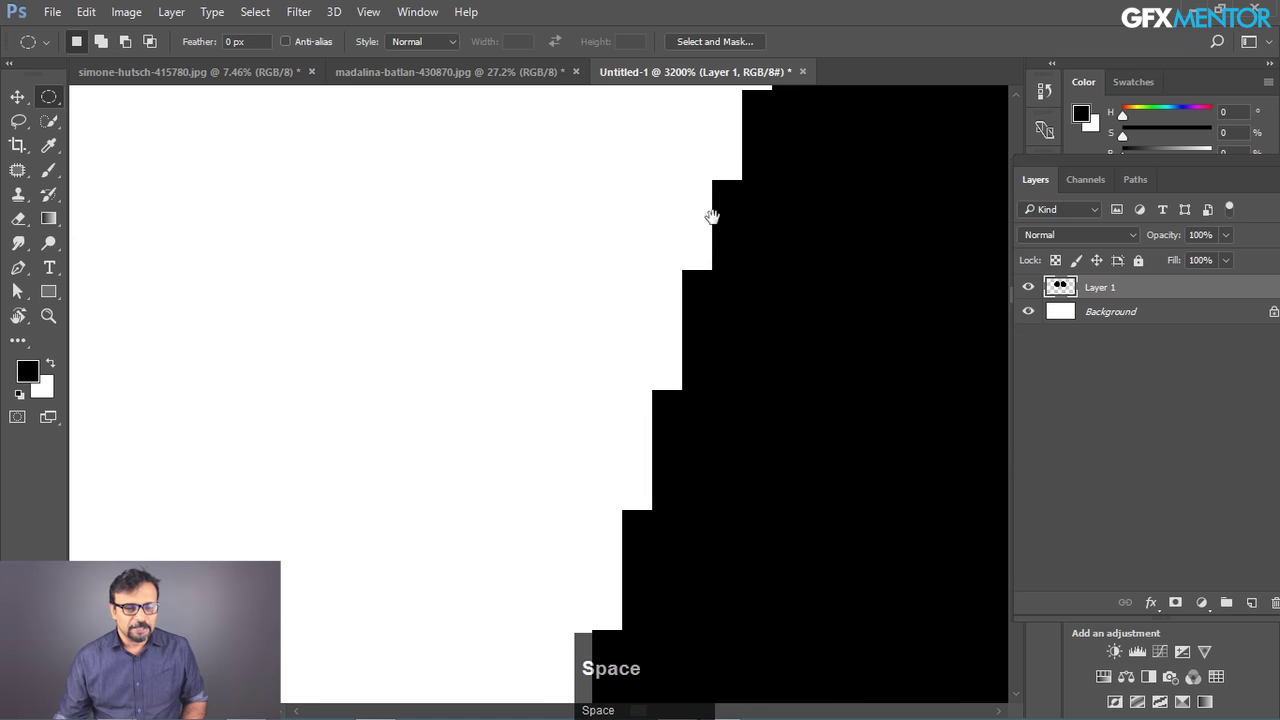
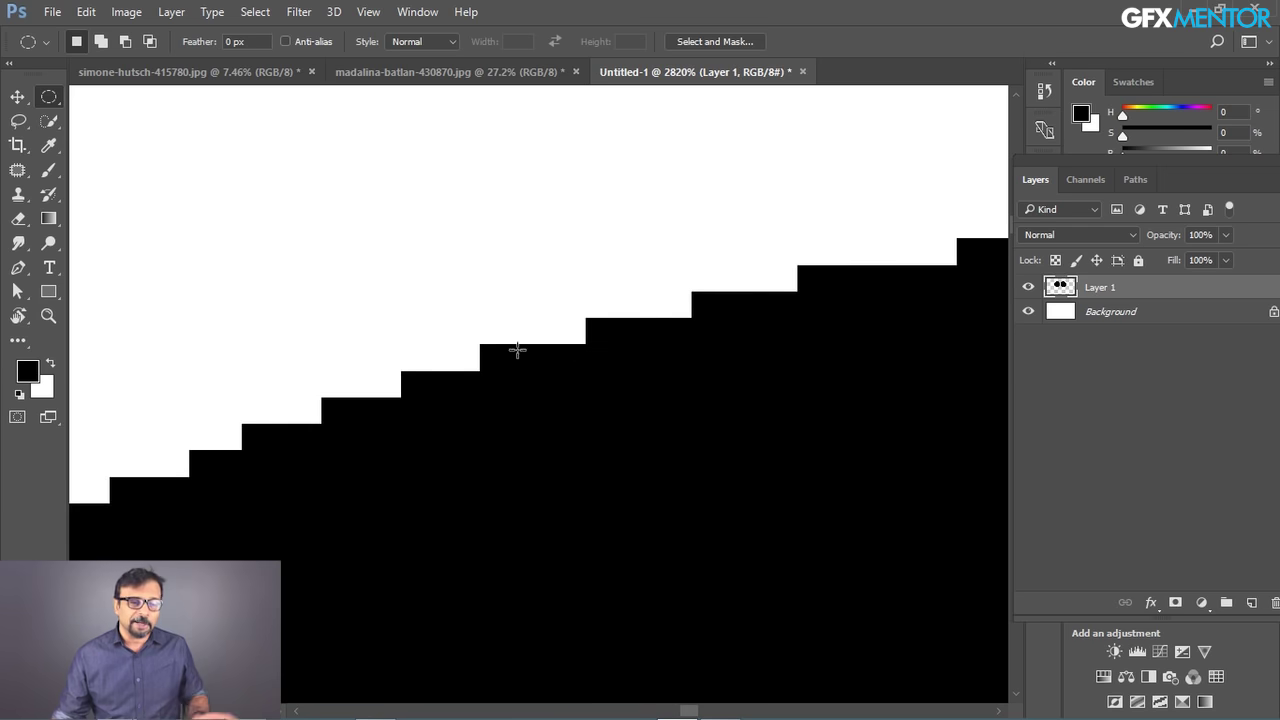
- Zoom back out to see both circles side by side on the canvas
key(ctrl+1)
key(space)
click(571, 447)
key(space)
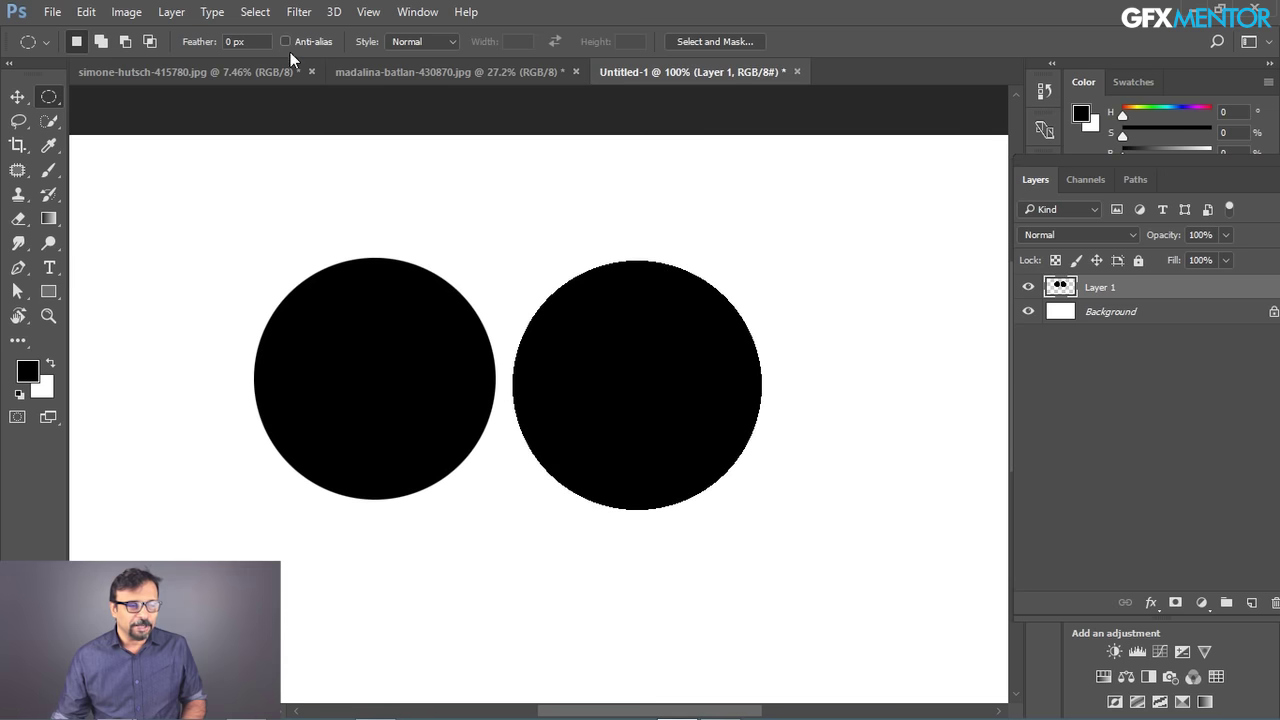
- Turn Anti-alias back on, then select the whole canvas and delete both circles from Layer 1
click(295, 48)
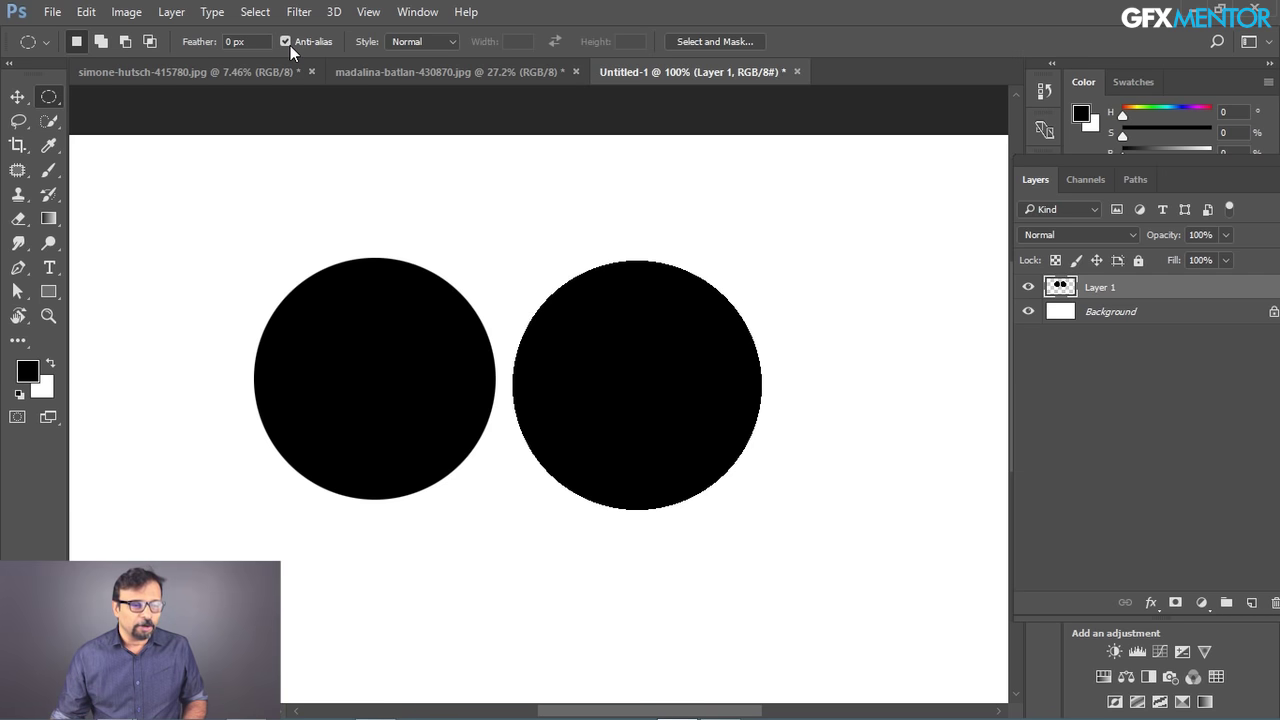
key(ctrl+a)
key(Delete)
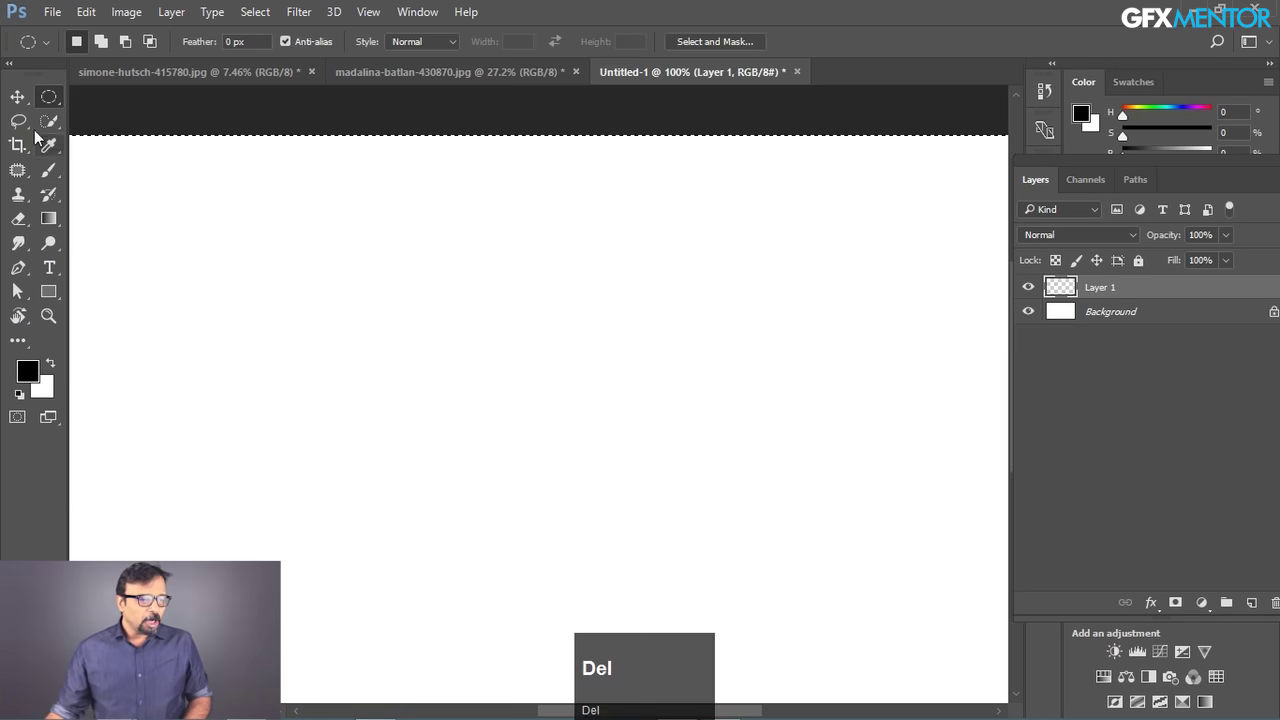
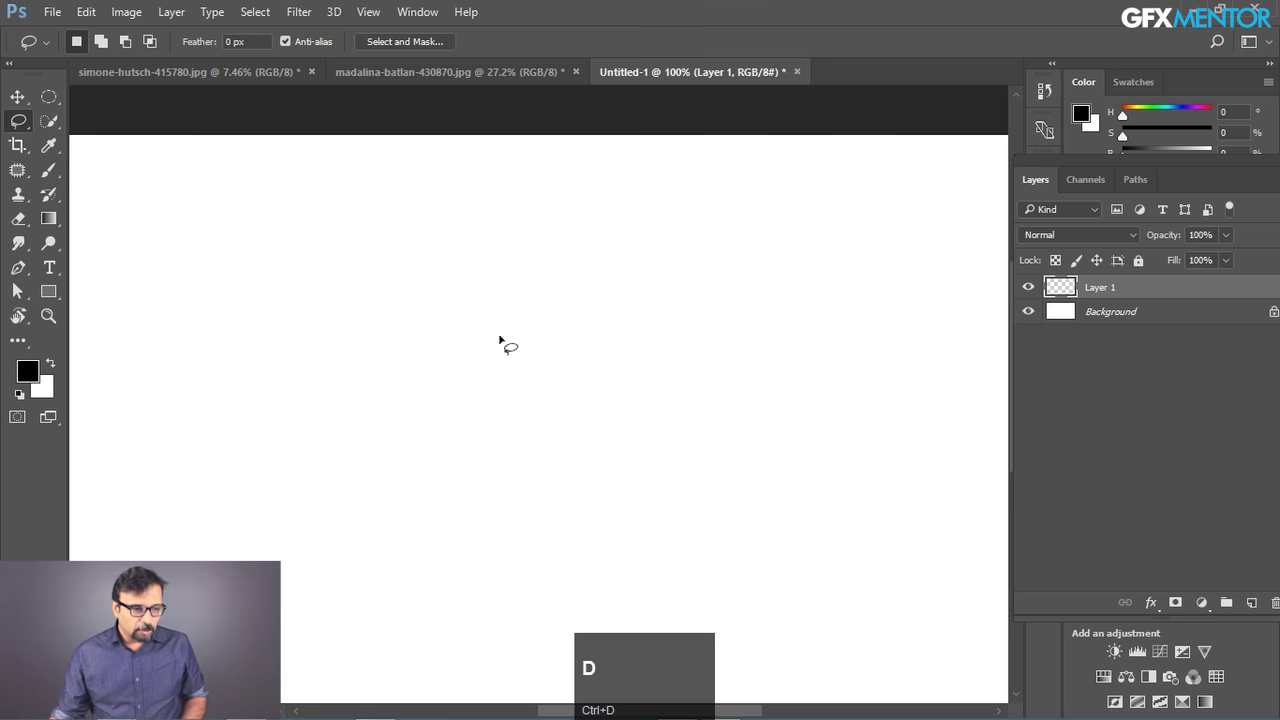
- Pan over the blank canvas with the freehand Lasso tool active
key(space)
click(469, 366)
key(space)
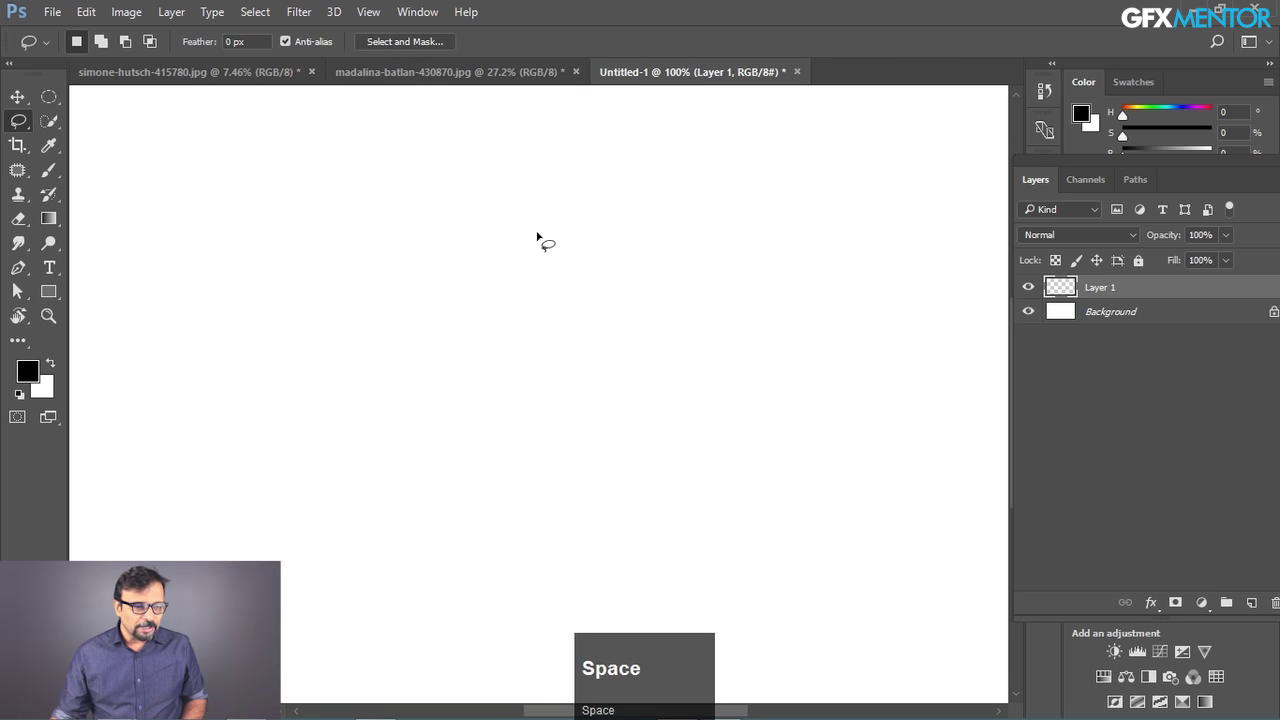
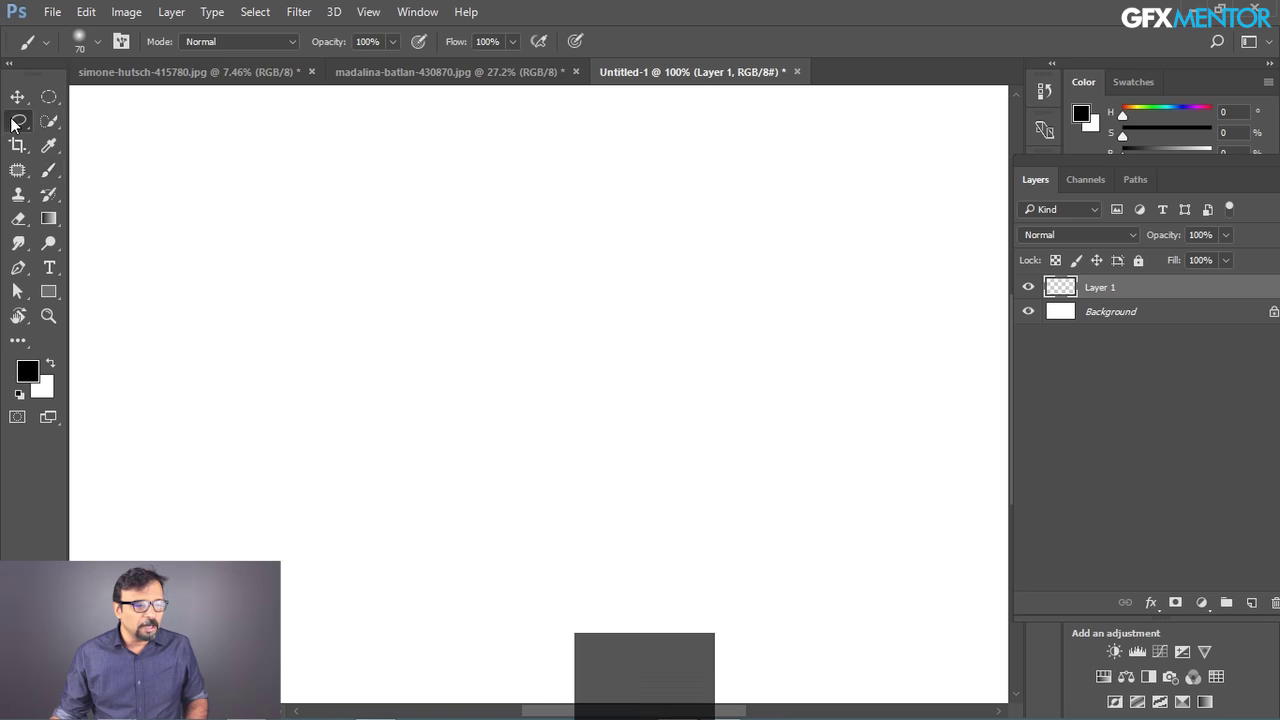
- Switch to the Polygonal Lasso, cancel a tangled practice outline and remove recent corner points
drag(19, 124, 94, 154)
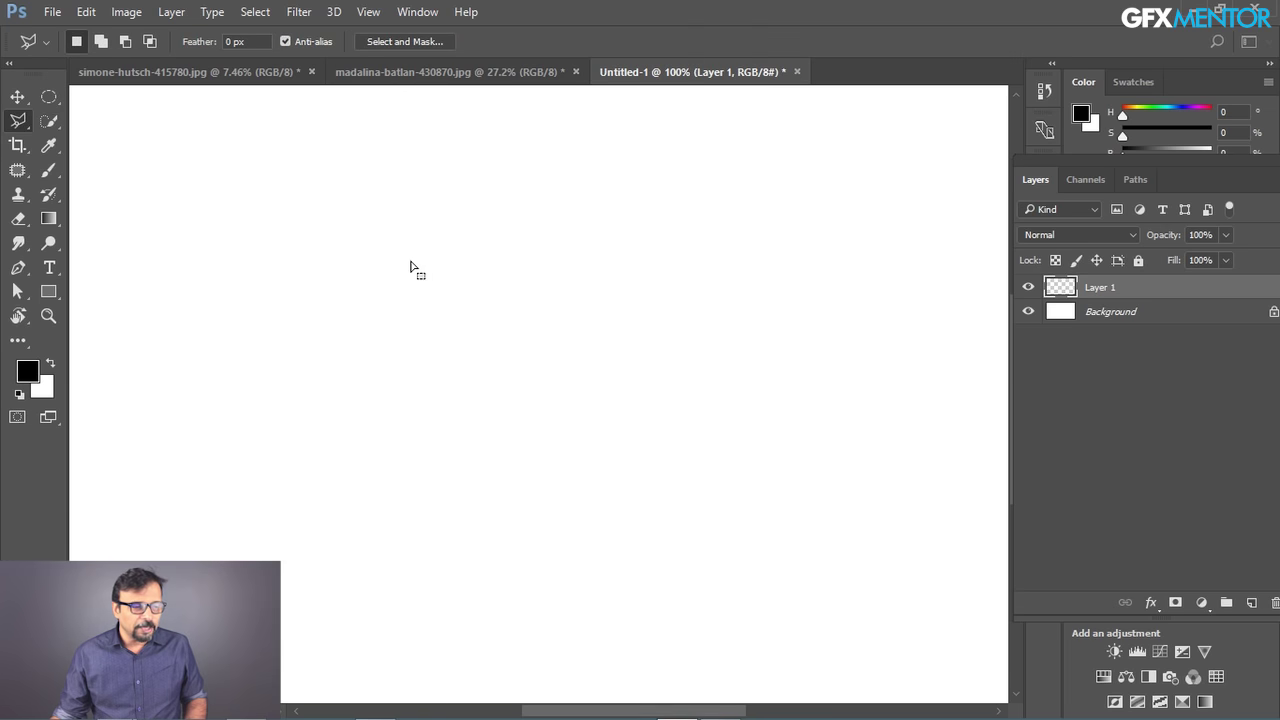
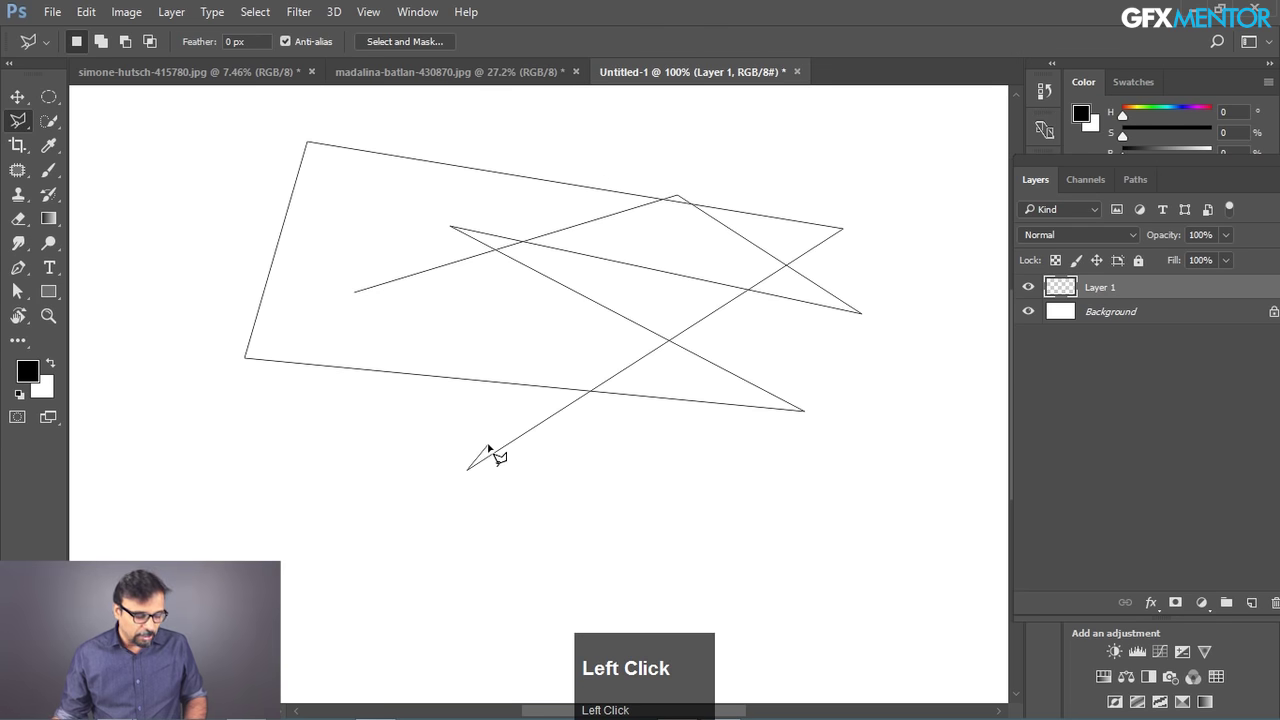
key(Escape)
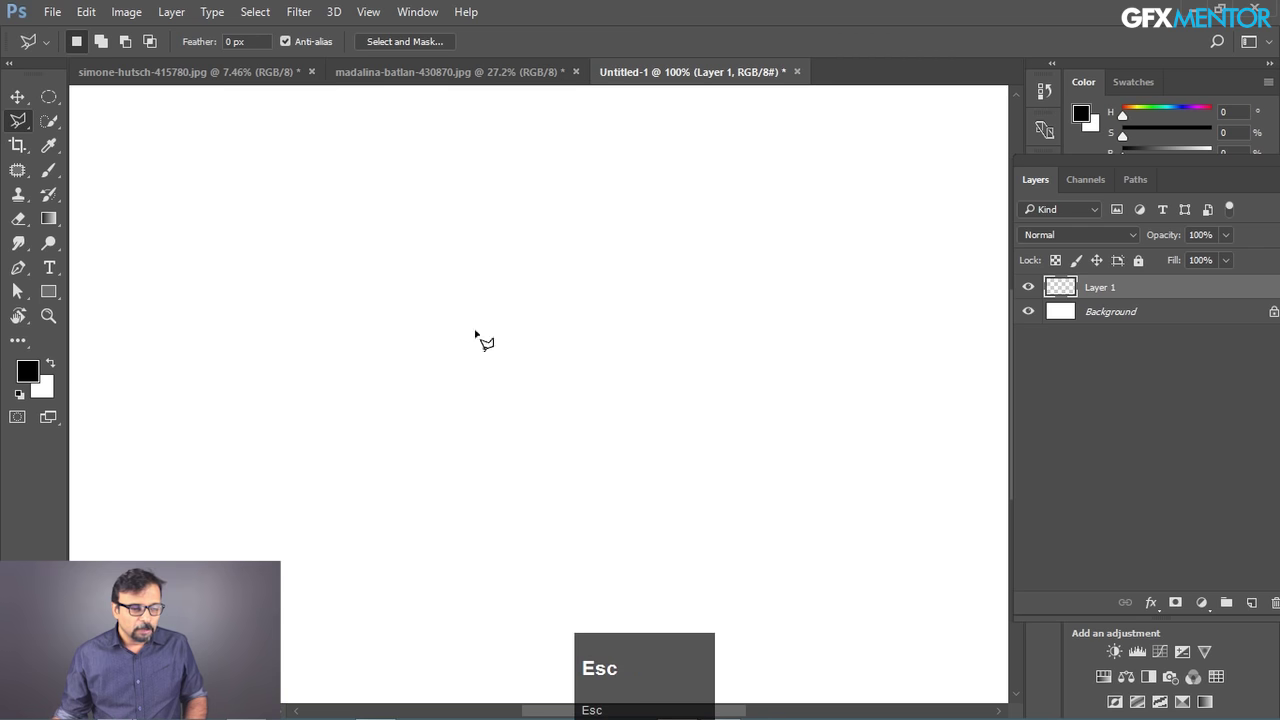
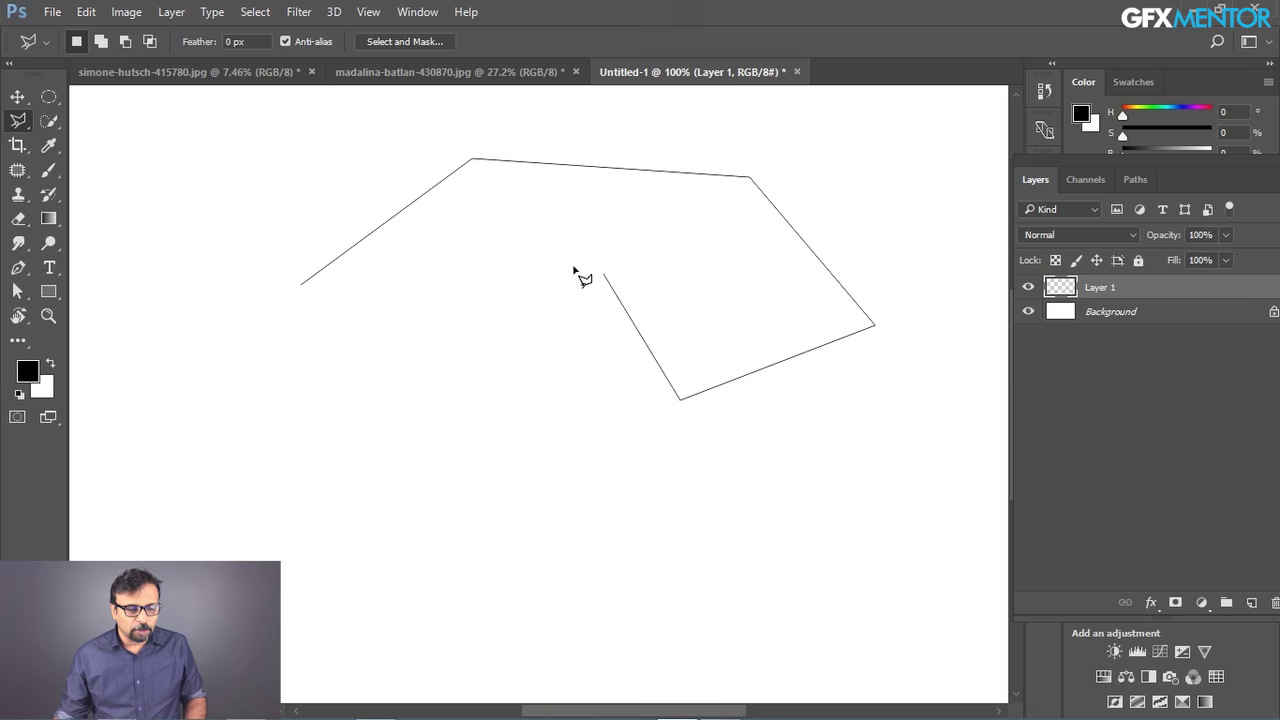
key(BackSpace)
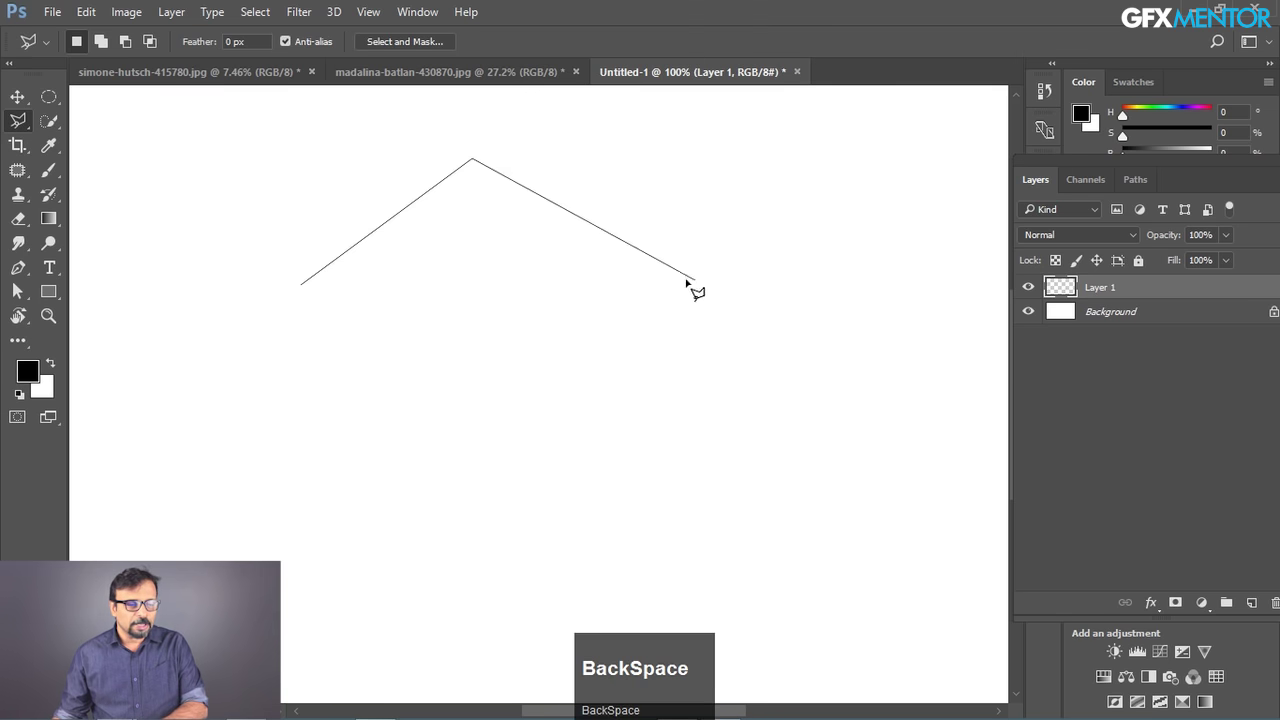
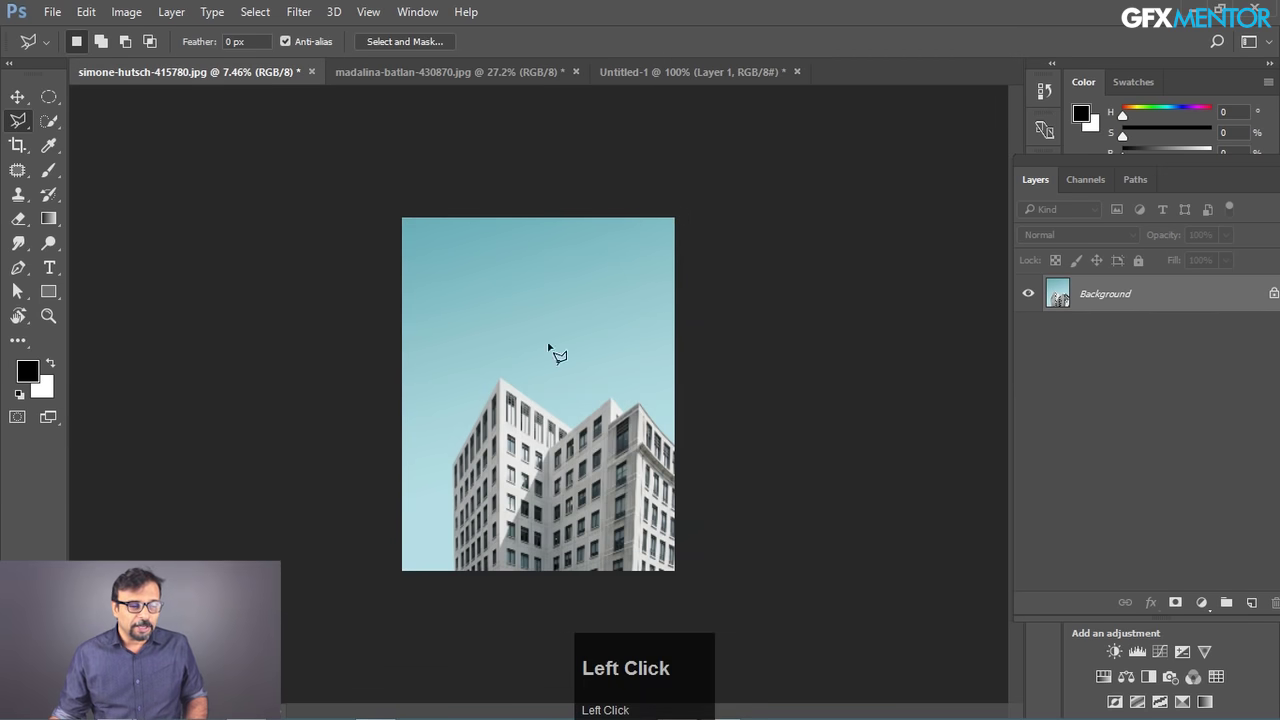
- Zoom in close on the building photo's facade
key(ctrl+space)
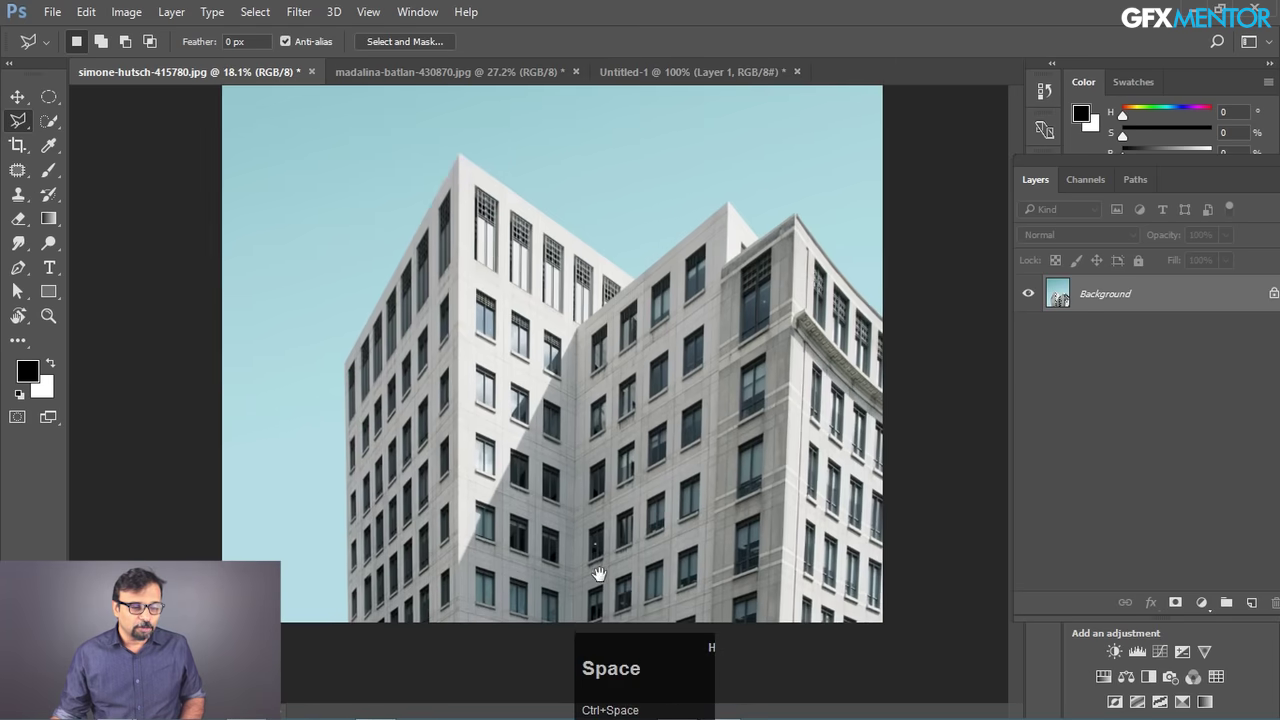
click(669, 555)
key(space)
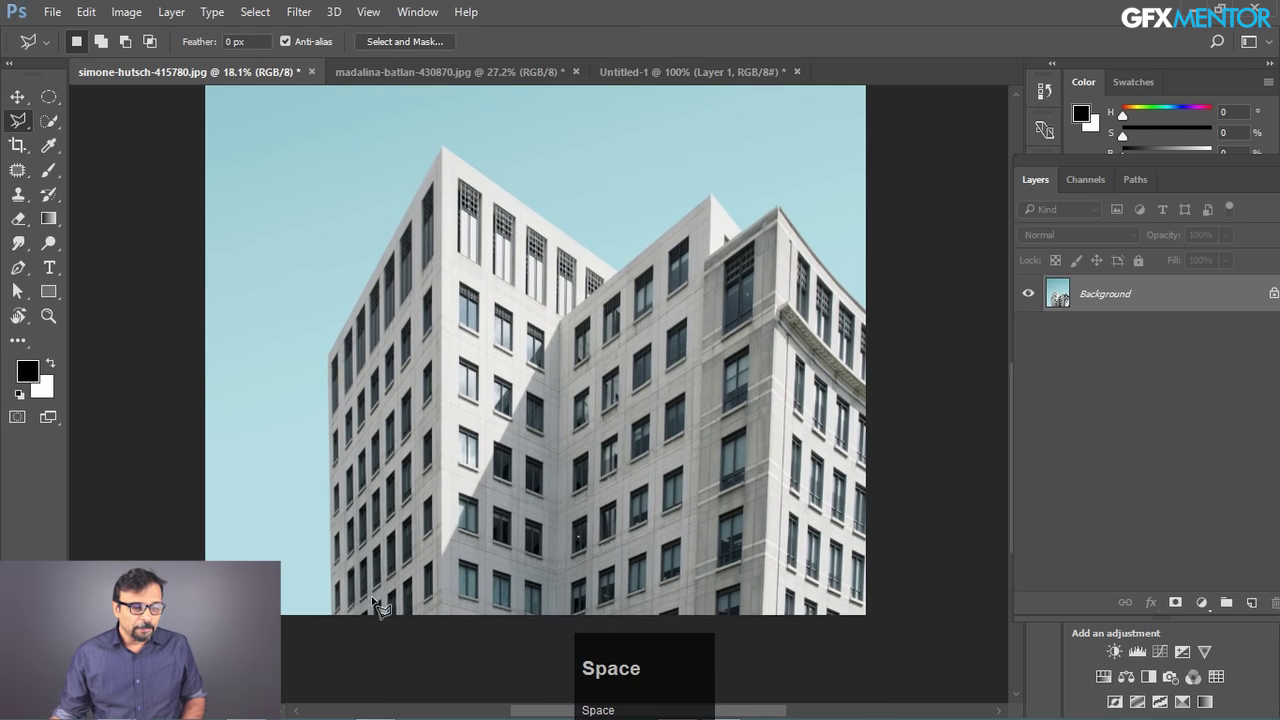
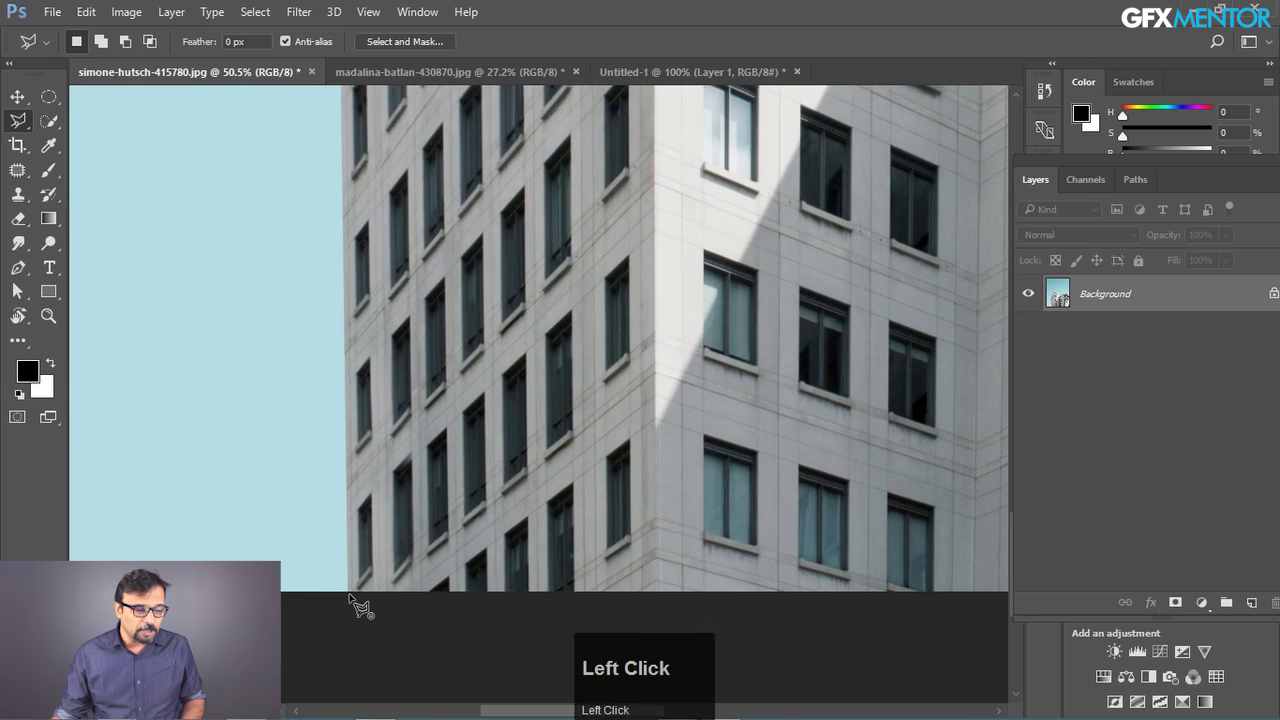
key(space)
click(376, 302)
key(space)
- Start the polygonal selection at the building's left edge and pan toward its top corner
click(397, 330)
key(space)
key(space)
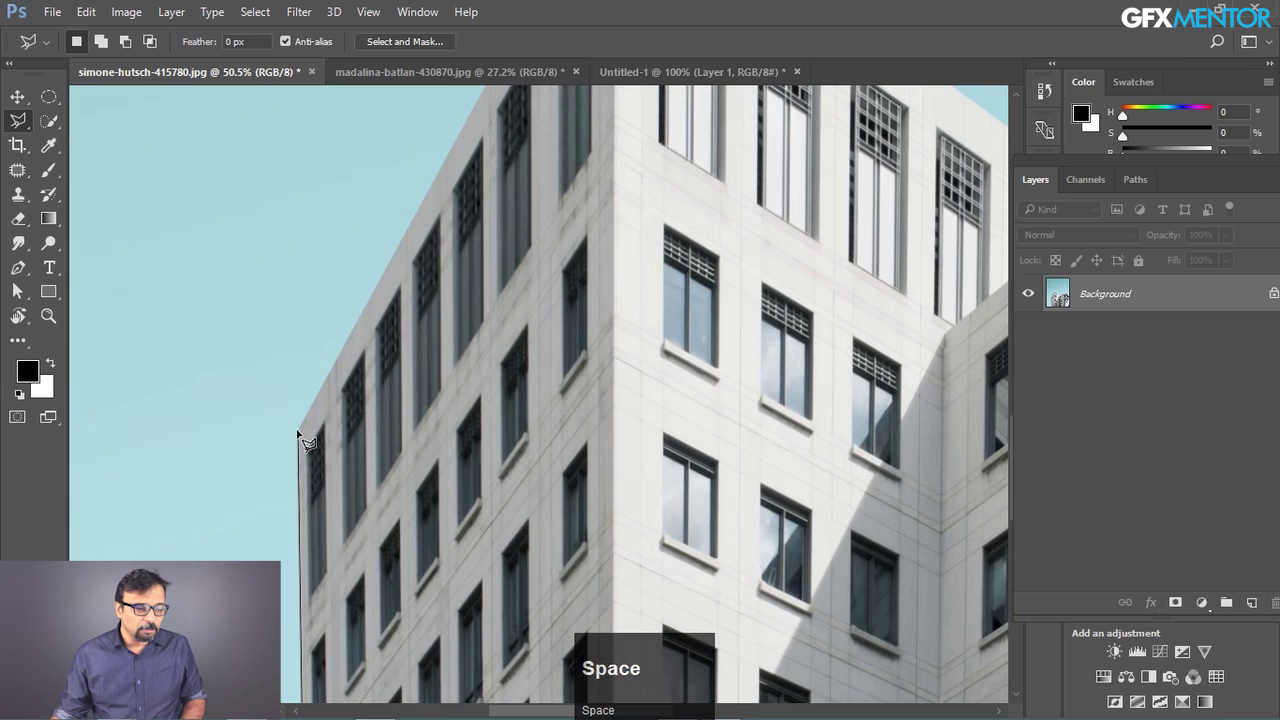
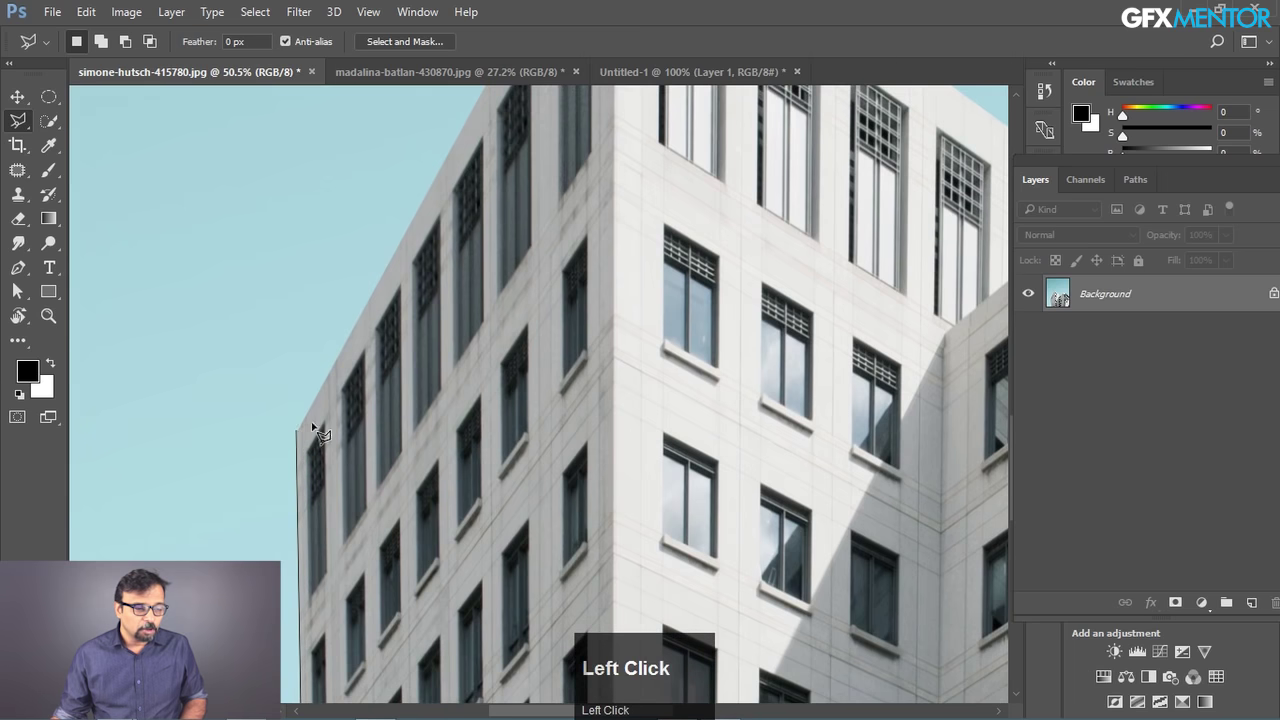
key(space)
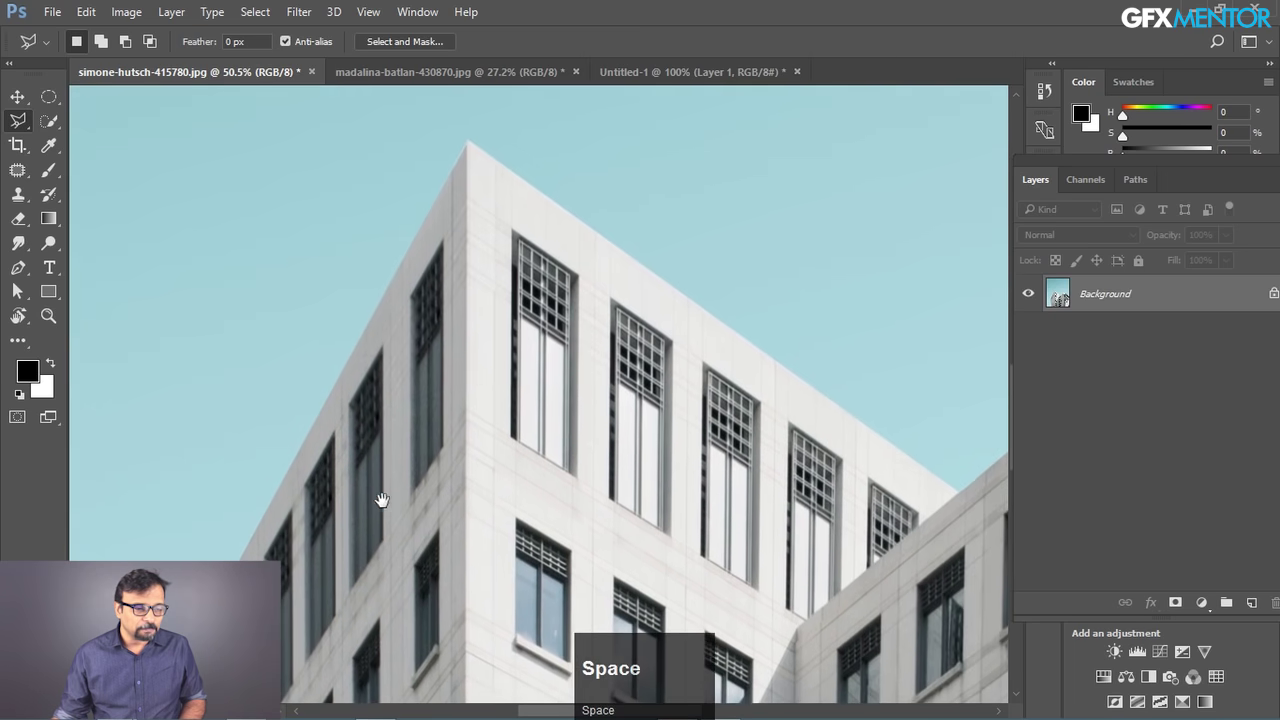
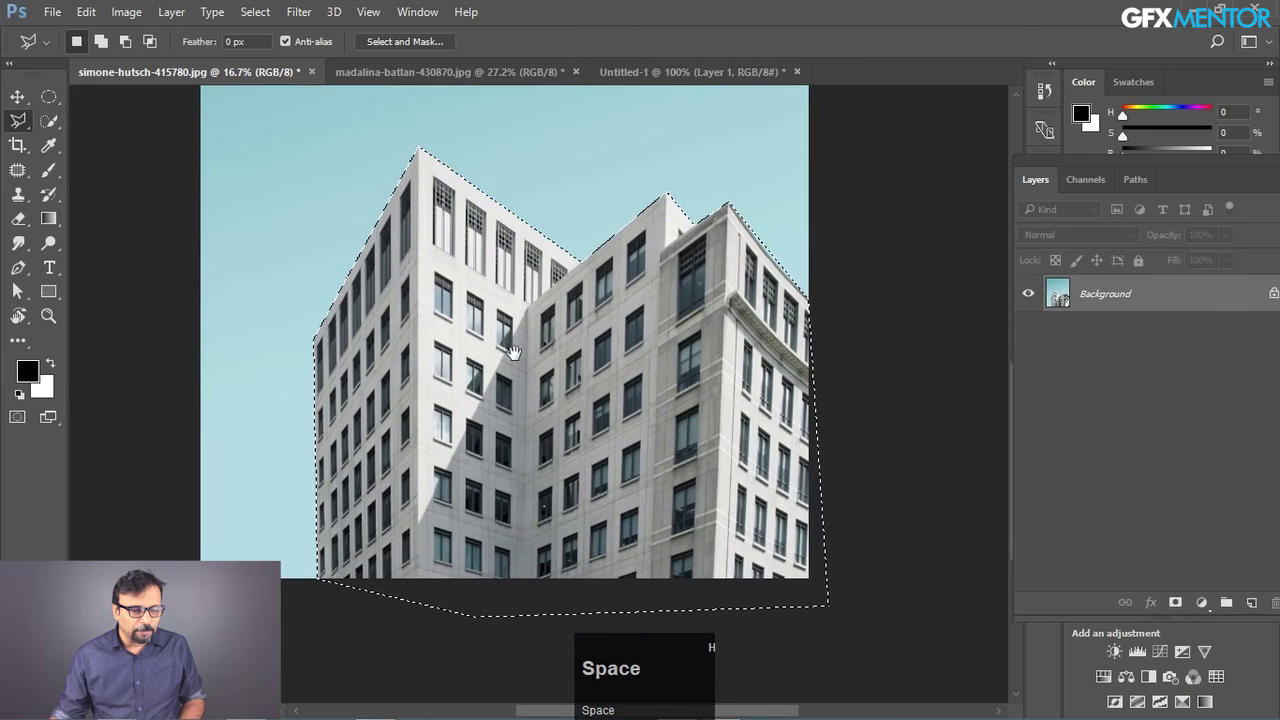
- Cycle through screen modes and pan around to inspect the building's closed selection
key(f)
key(f)
key(f)
key(space)
click(618, 295)
key(space)
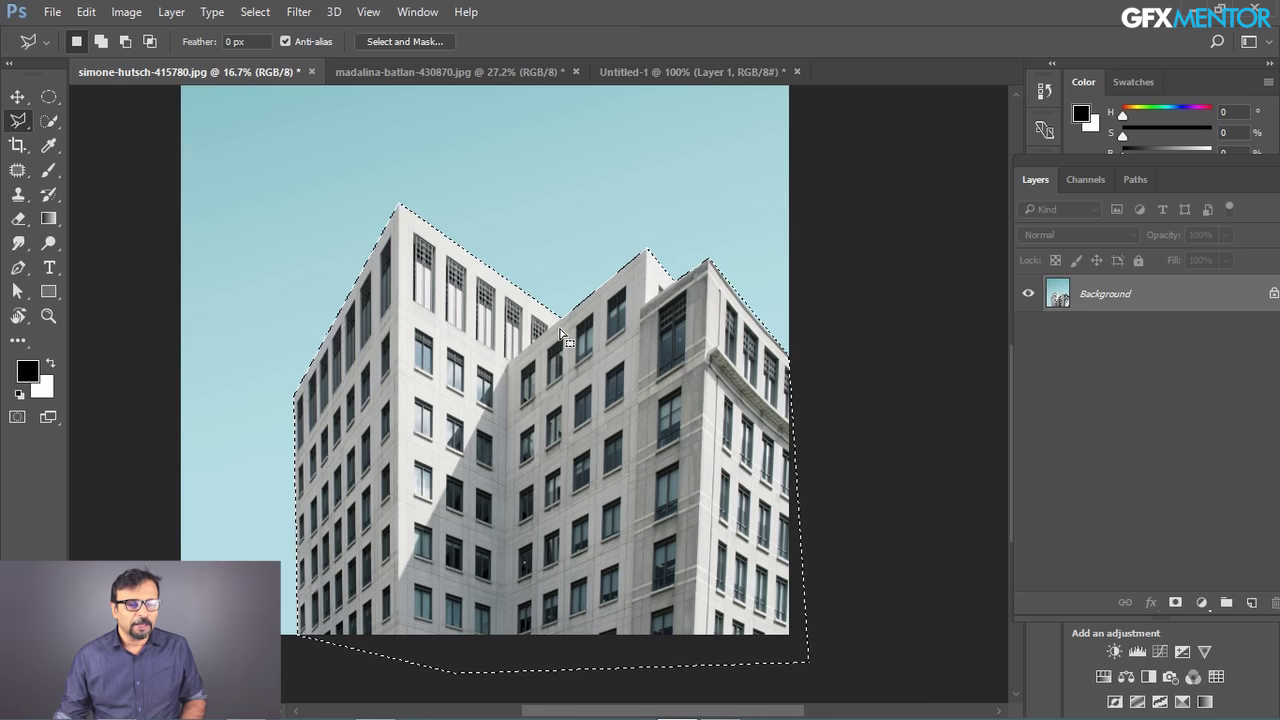
key(f)
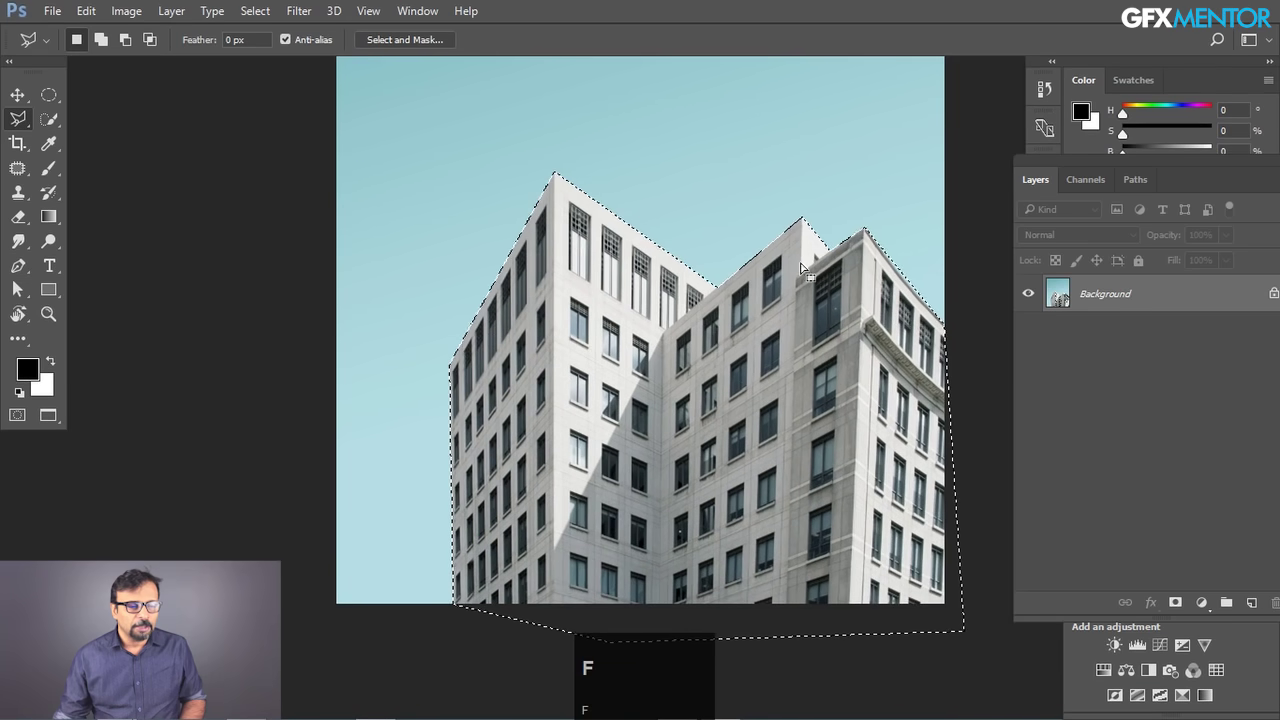
key(space)
click(728, 359)
key(space)
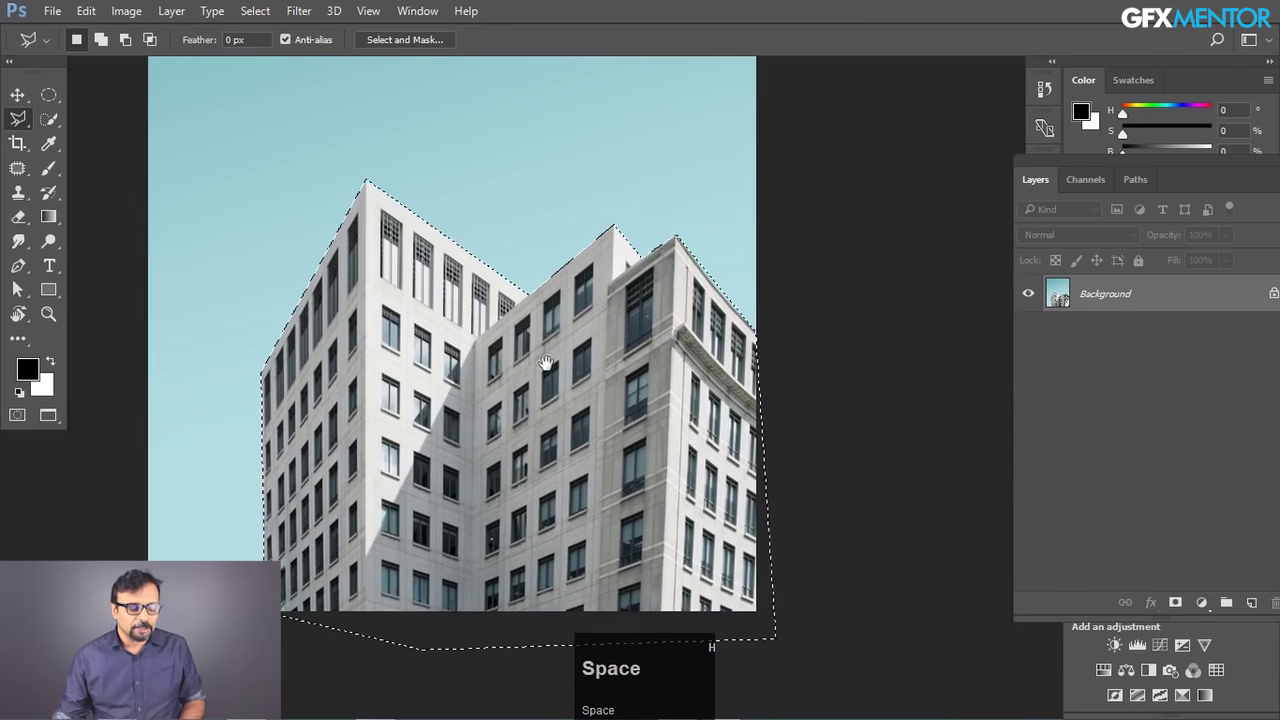
key(space)
- View the image full-screen, then return to the standard window view around the selection
key(f)
key(space)
click(748, 289)
key(space)
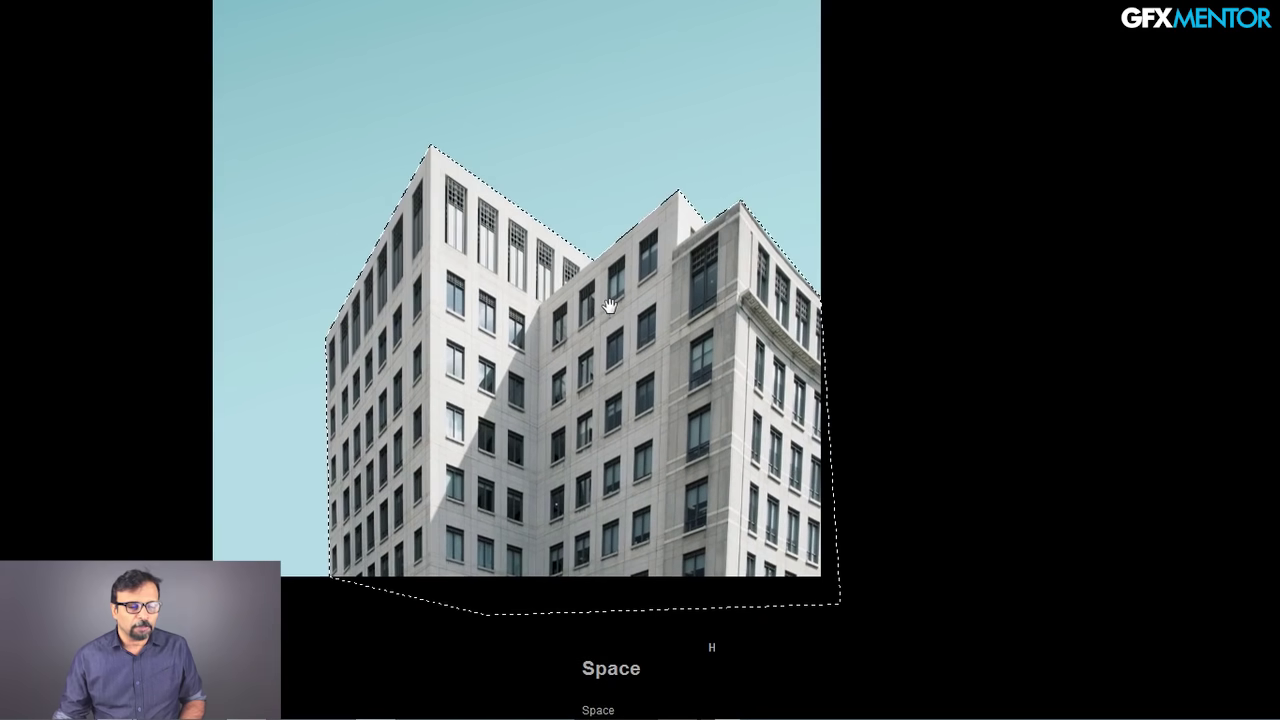
key(f)
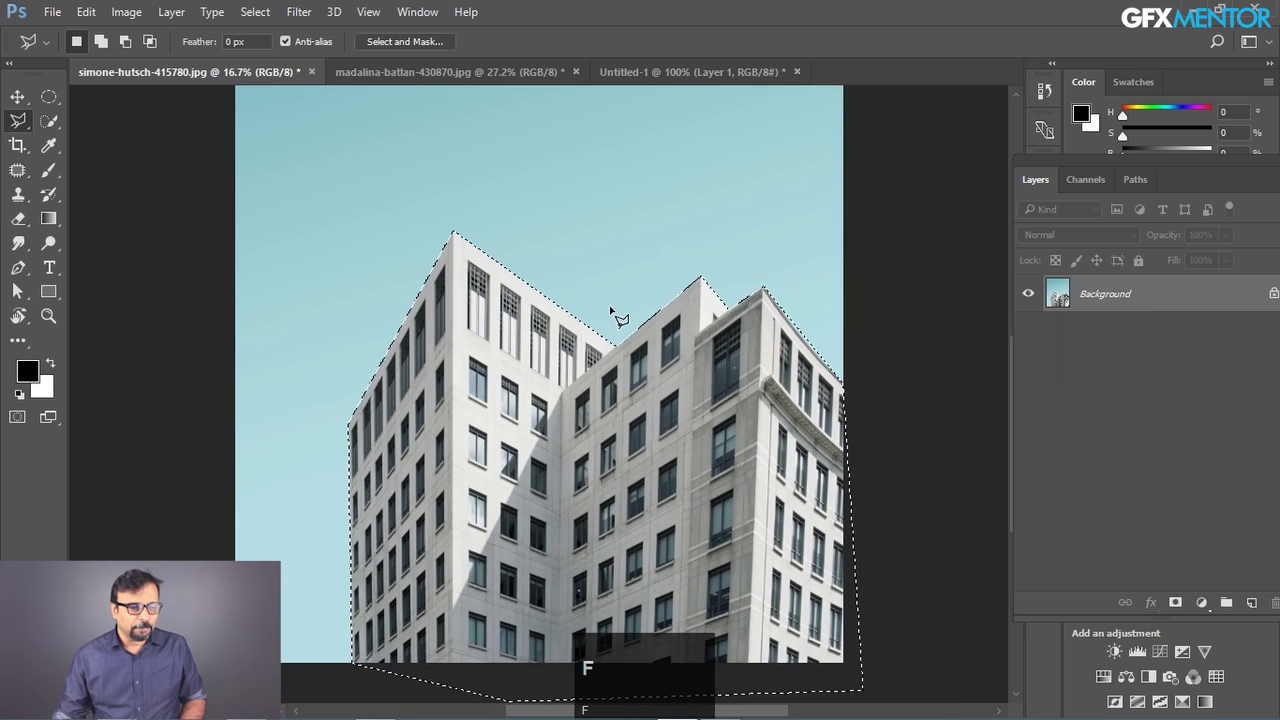
key(space)
click(638, 434)
key(space)
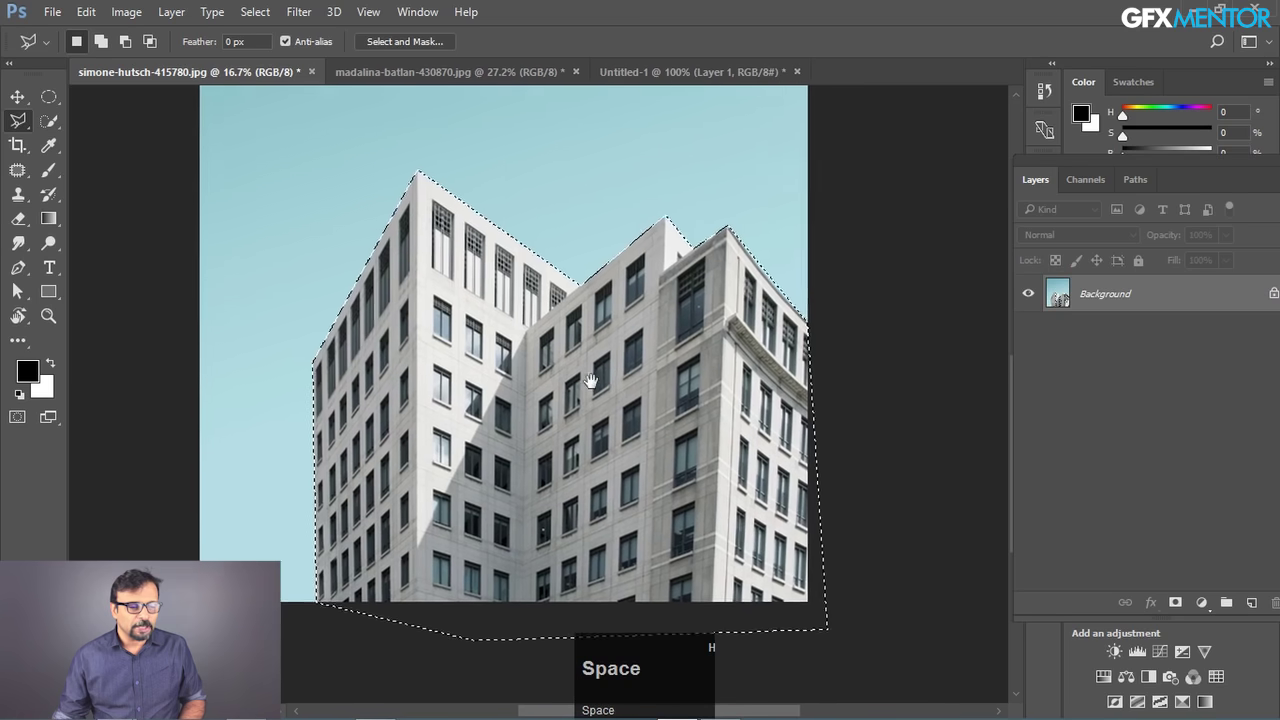
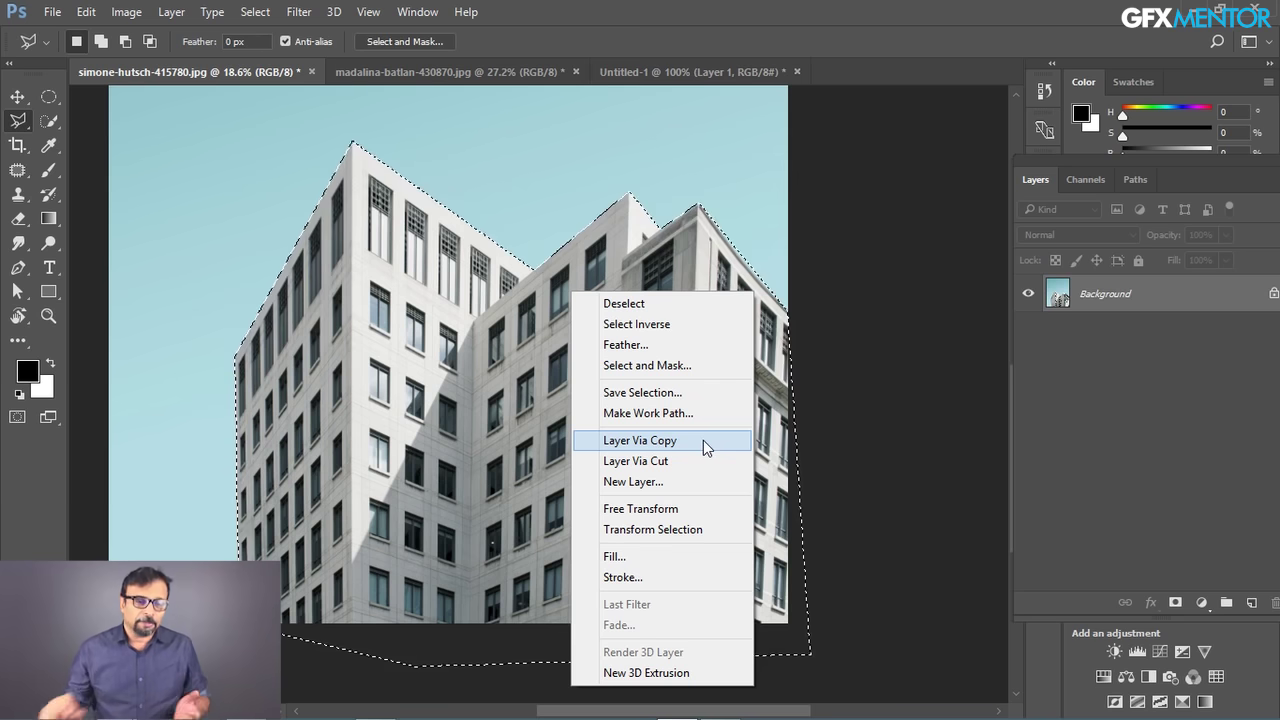
- Copy the selected building onto a new layer via the context menu, hide the background, then undo
click(711, 445)
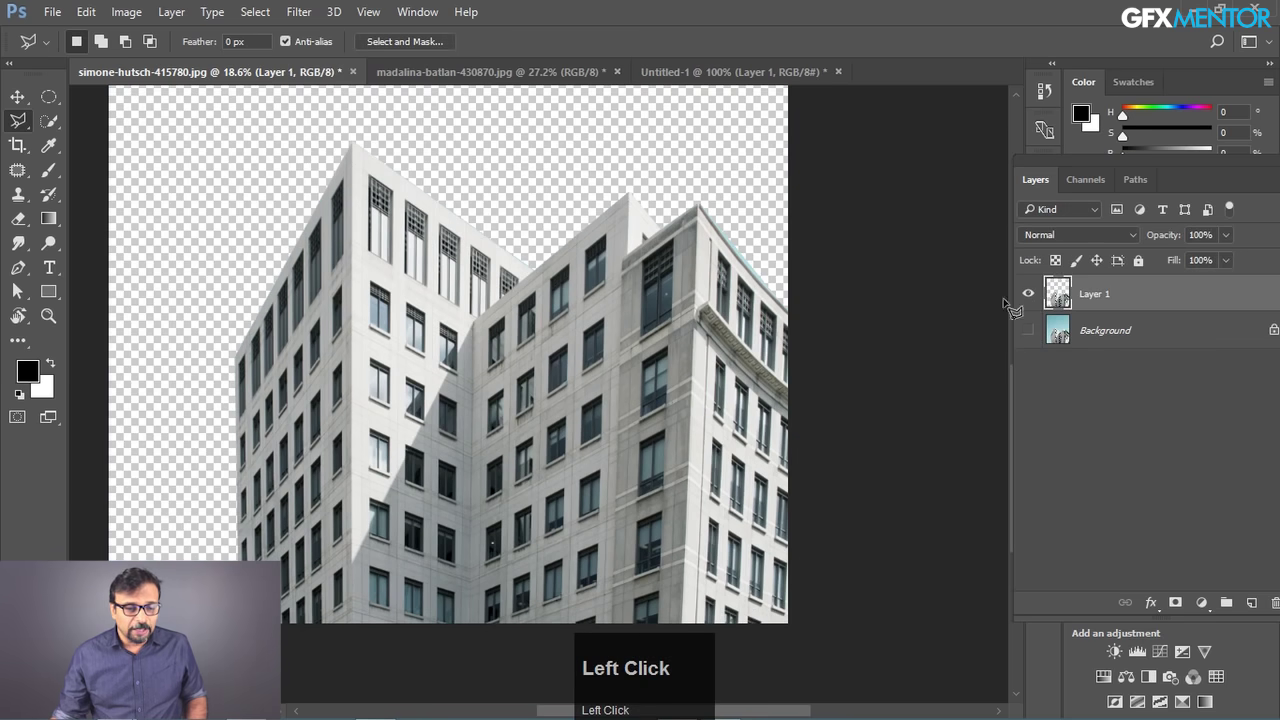
key(space)
click(613, 199)
key(space)
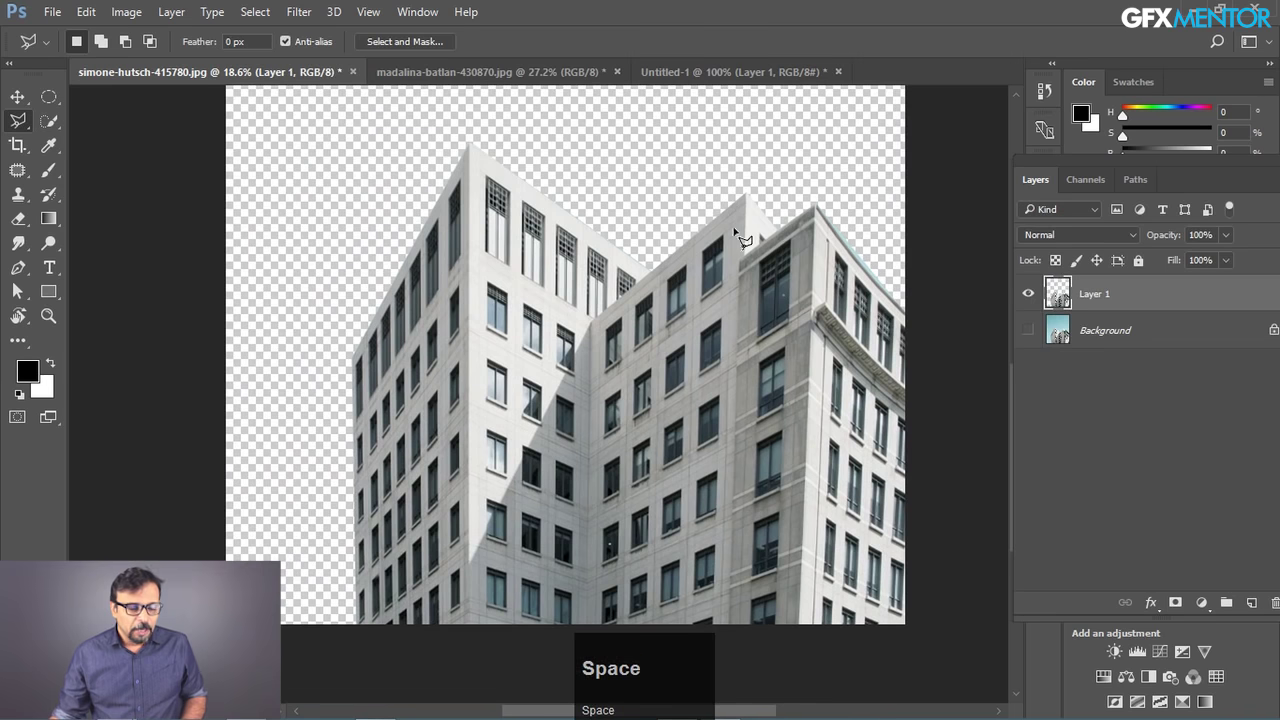
key(ctrl+z)
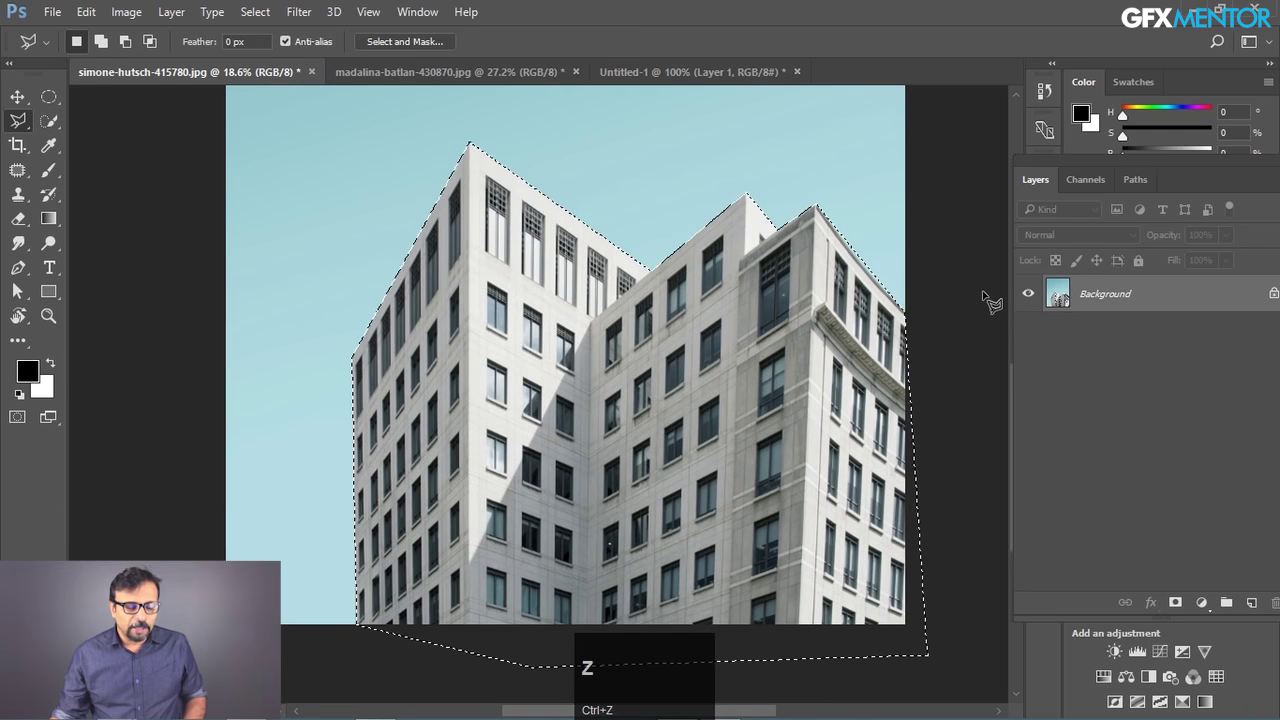
key(ctrl+z)
- Copy the building to a new layer again with Ctrl+J, undo it and deselect
key(ctrl+j)
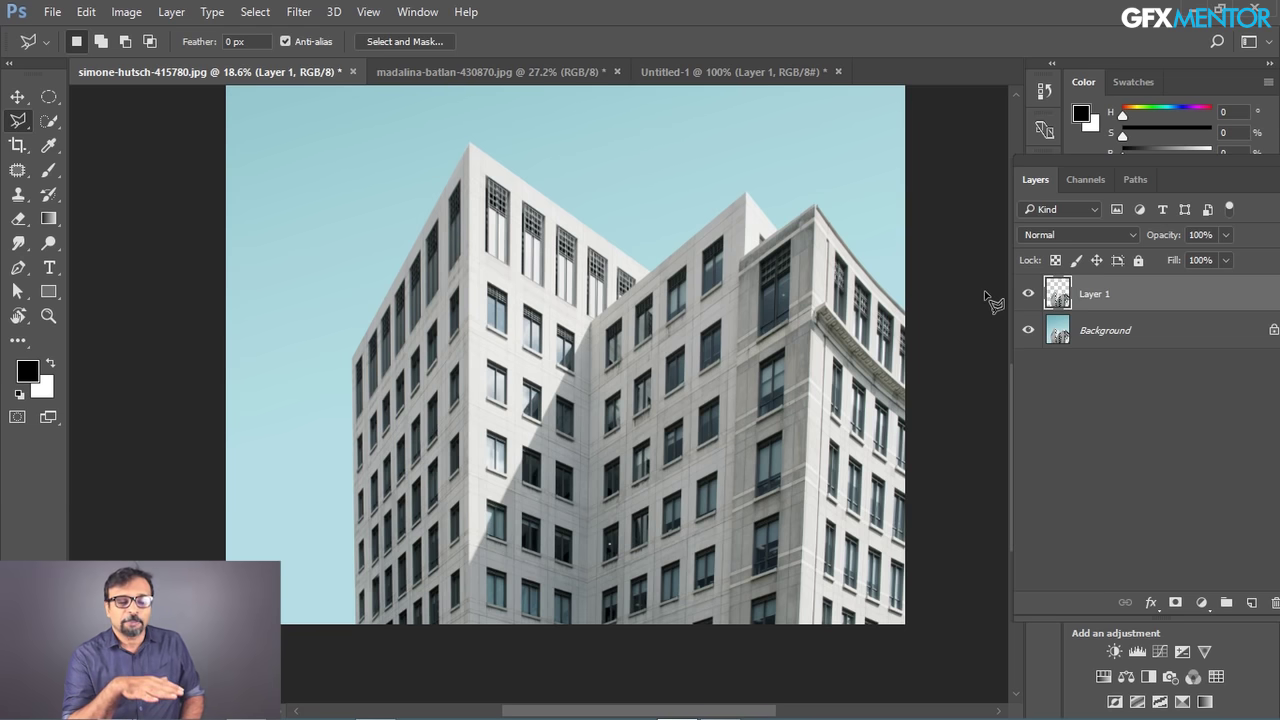
key(ctrl+alt+z)
key(ctrl+d)
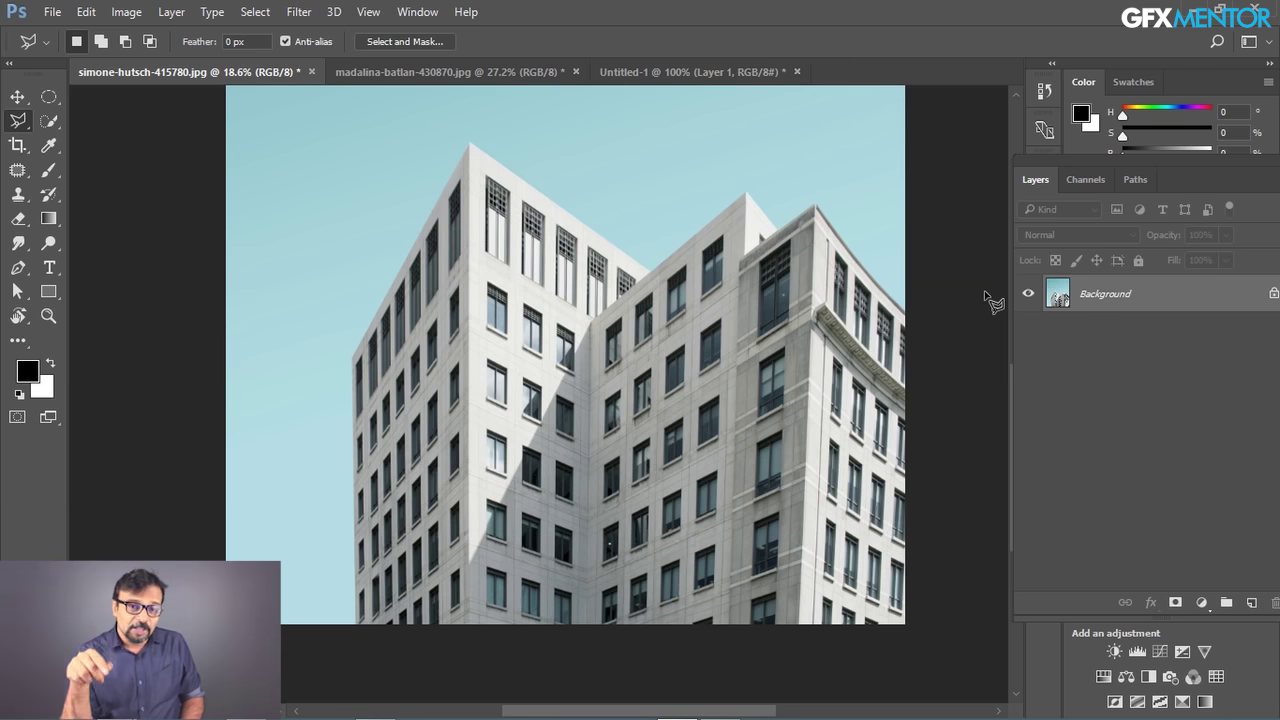
- Duplicate the photo into several stacked layer copies with Ctrl+J
key(ctrl+j)
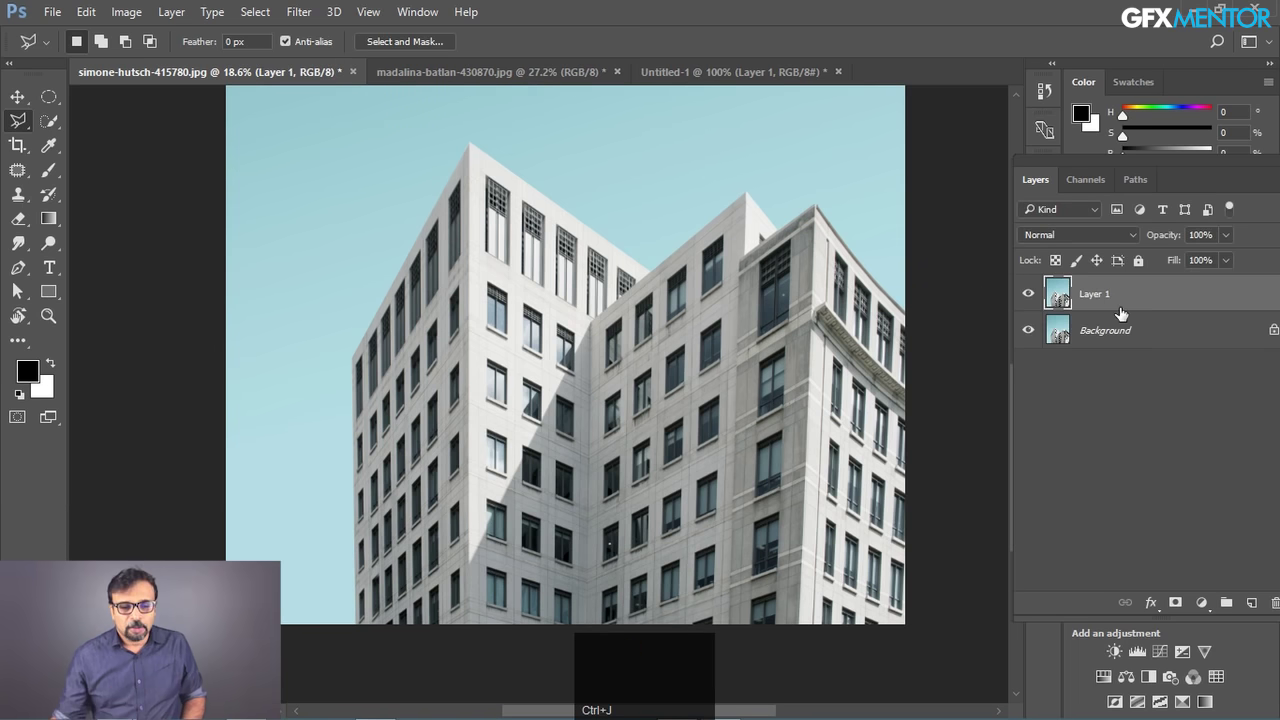
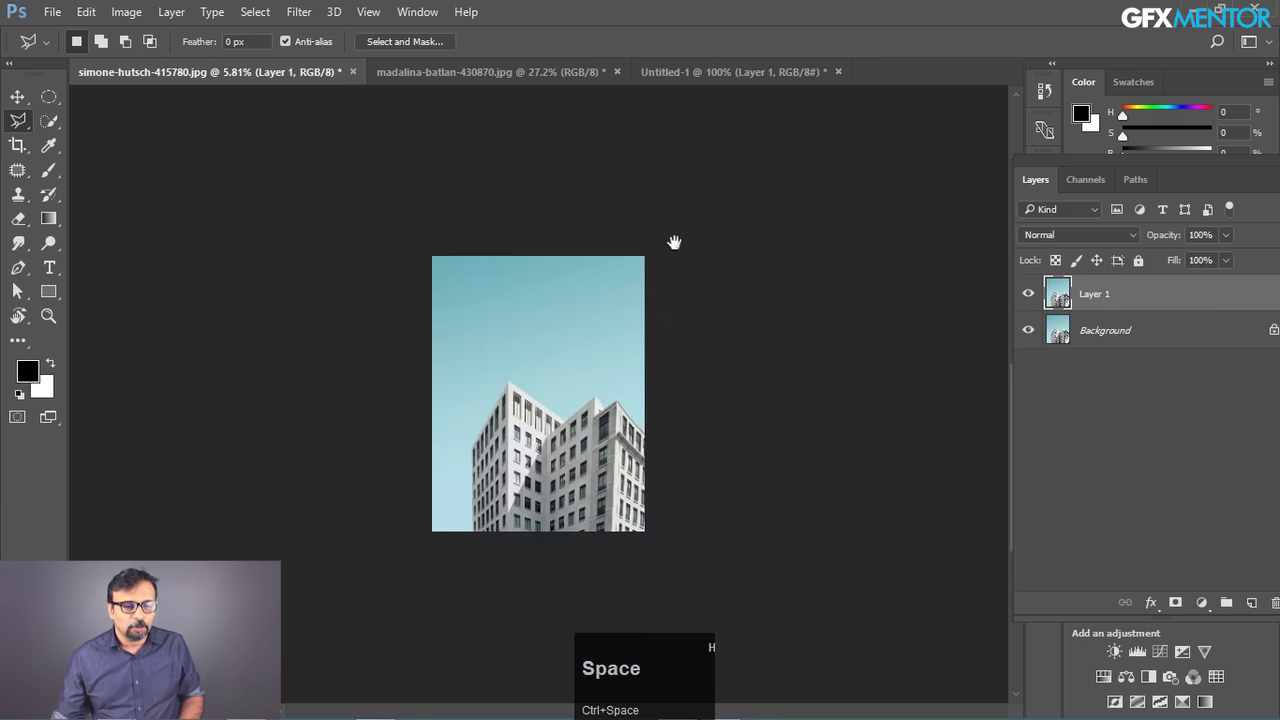
key(space)
click(1028, 333)
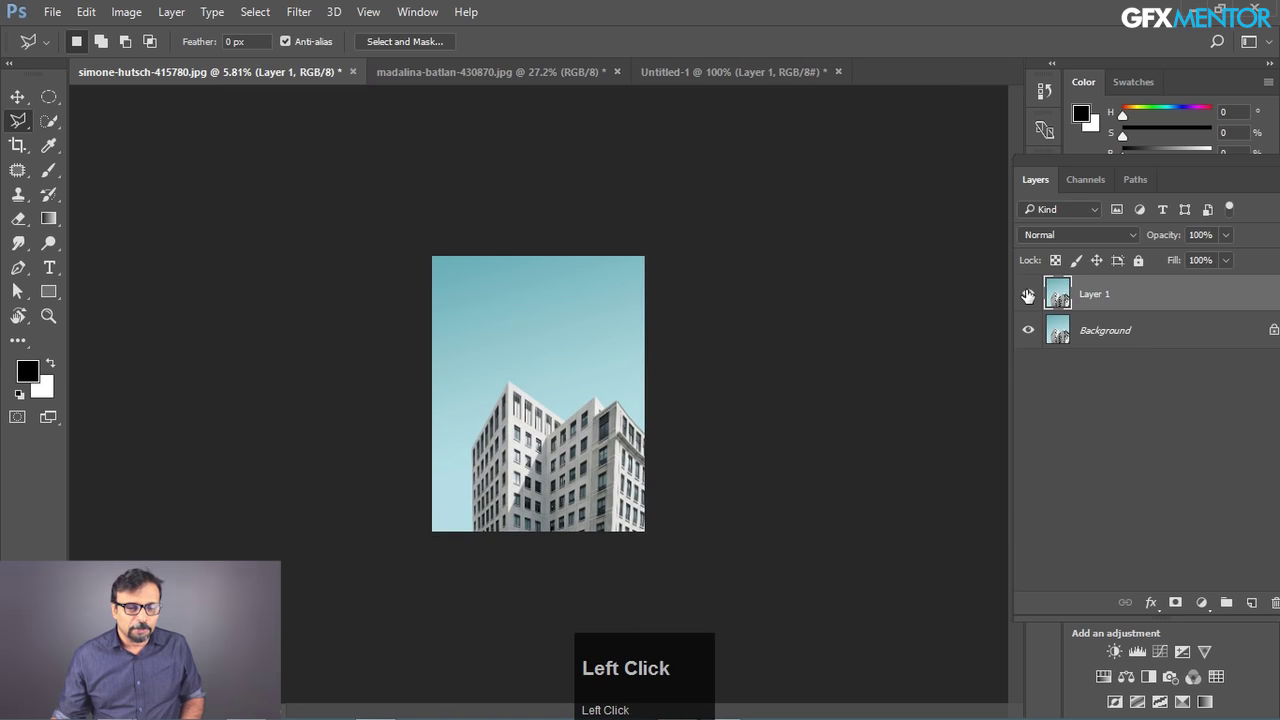
click(1029, 294)
key(ctrl+j)
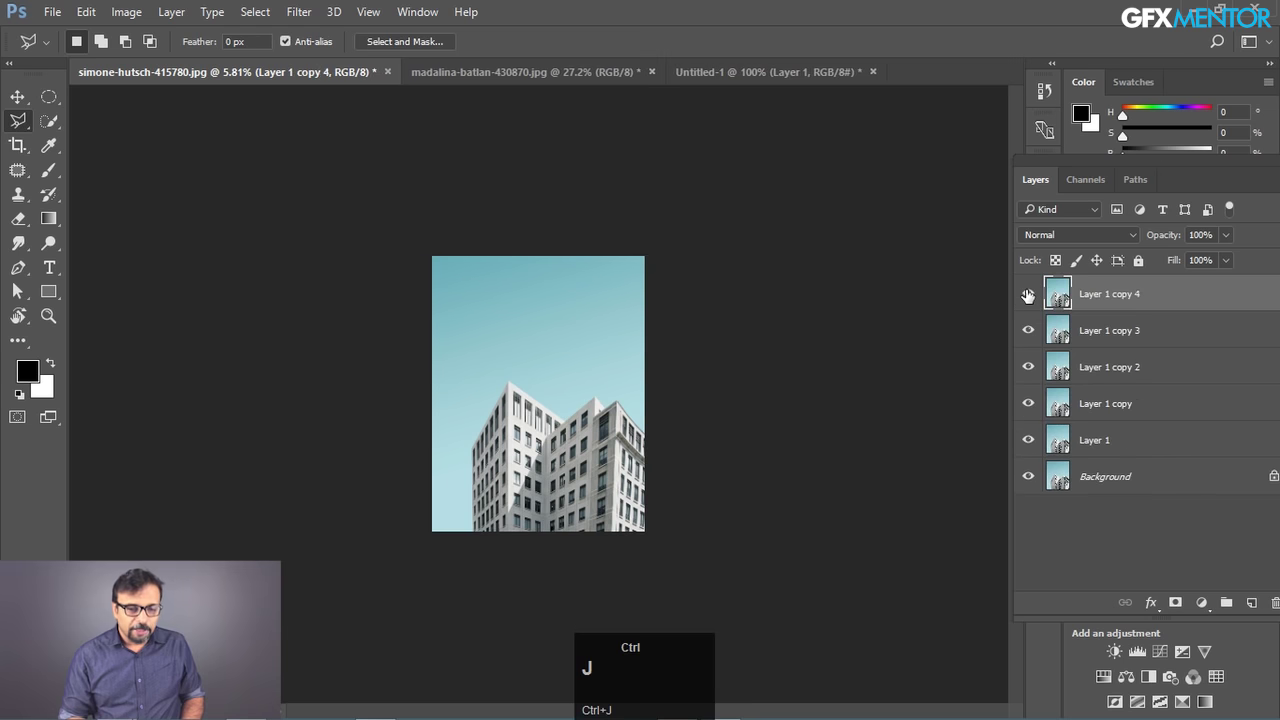
key(ctrl+z)
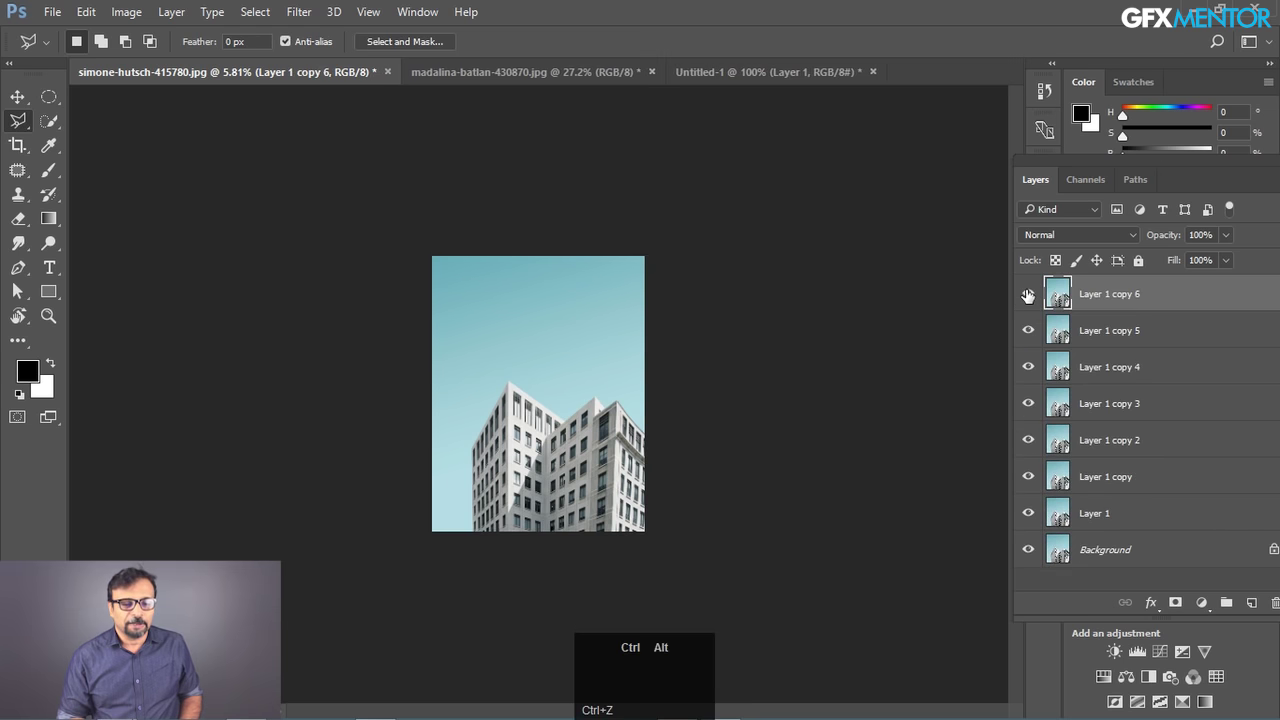
- Remove all duplicated layers and Layer 1, leaving only the Background layer
key(ctrl+alt+z)
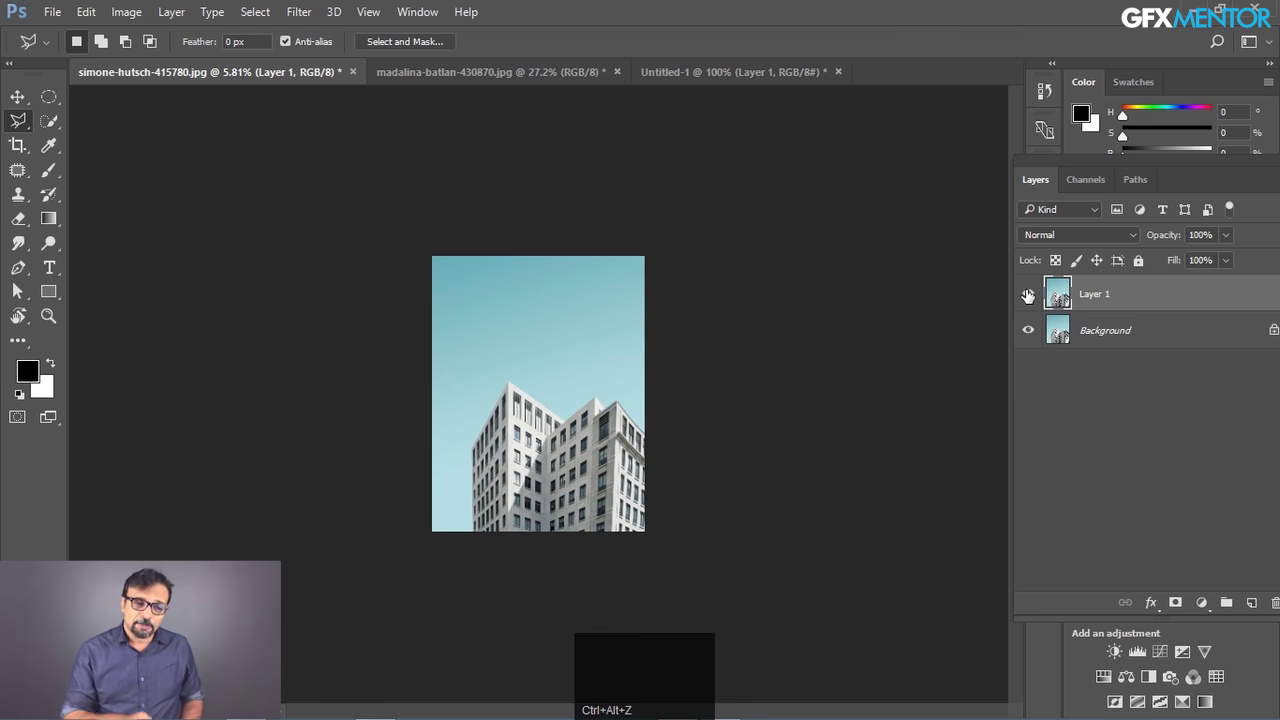
key(ctrl+alt+z)
key(space)
click(520, 437)
click(537, 414)
key(space)
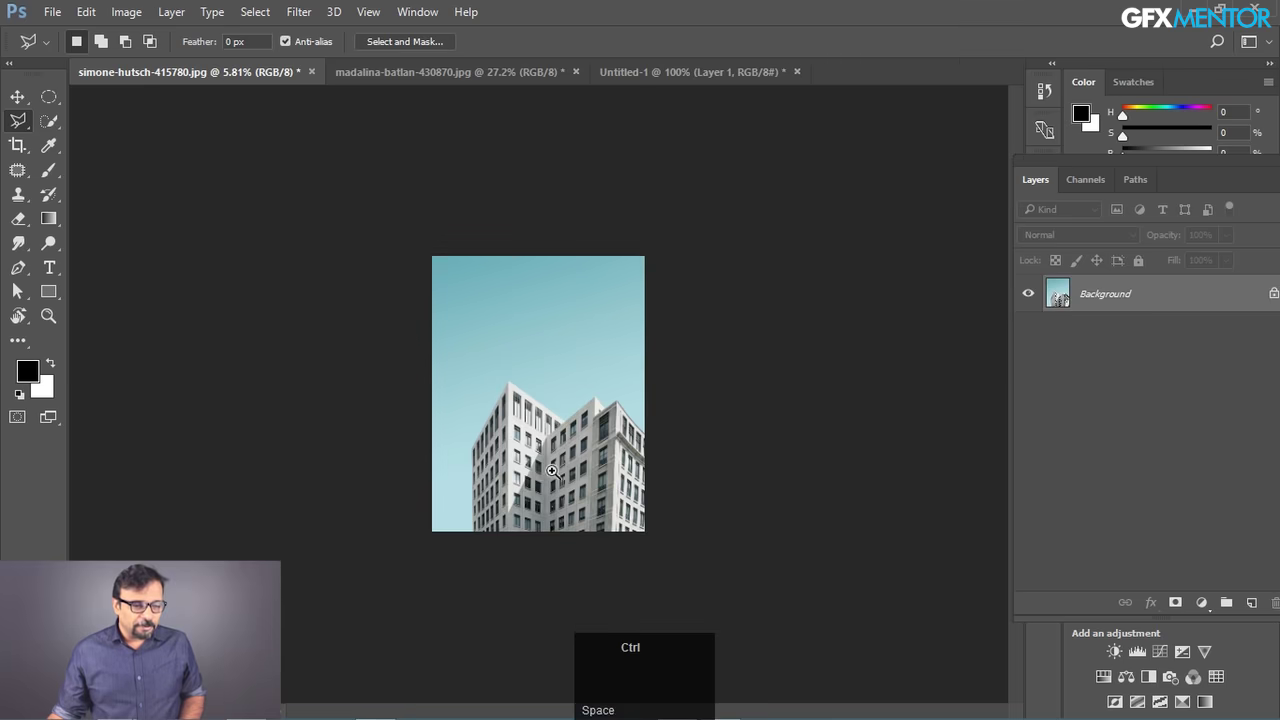
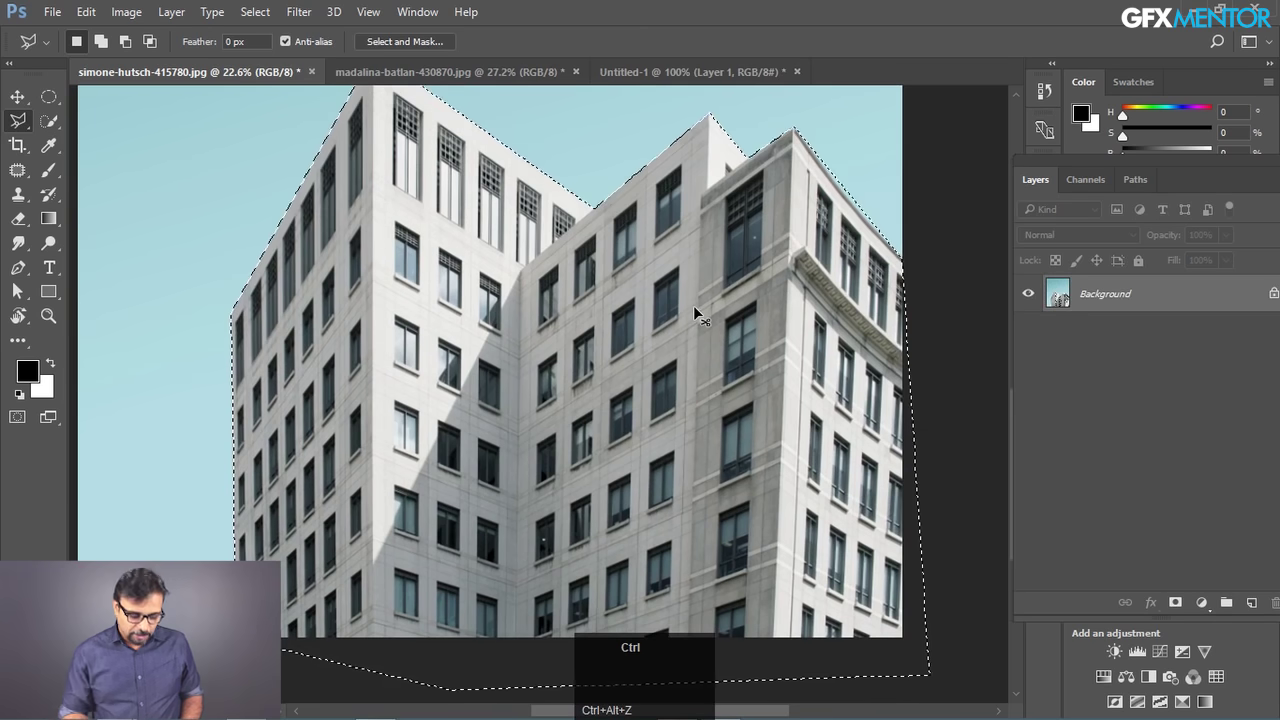
- Copy the selected building to Layer 1 with Ctrl+J and hide the Background to check the cutout
key(ctrl+j)
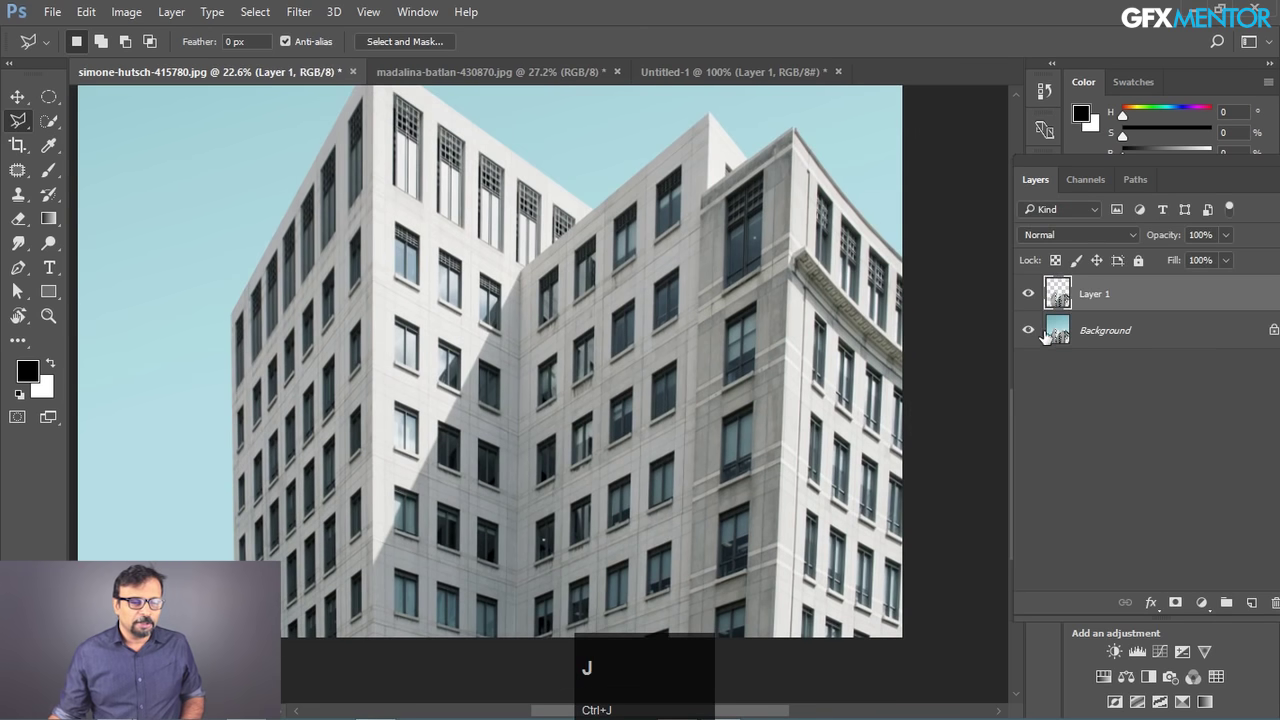
click(1032, 338)
key(space)
click(786, 242)
key(space)
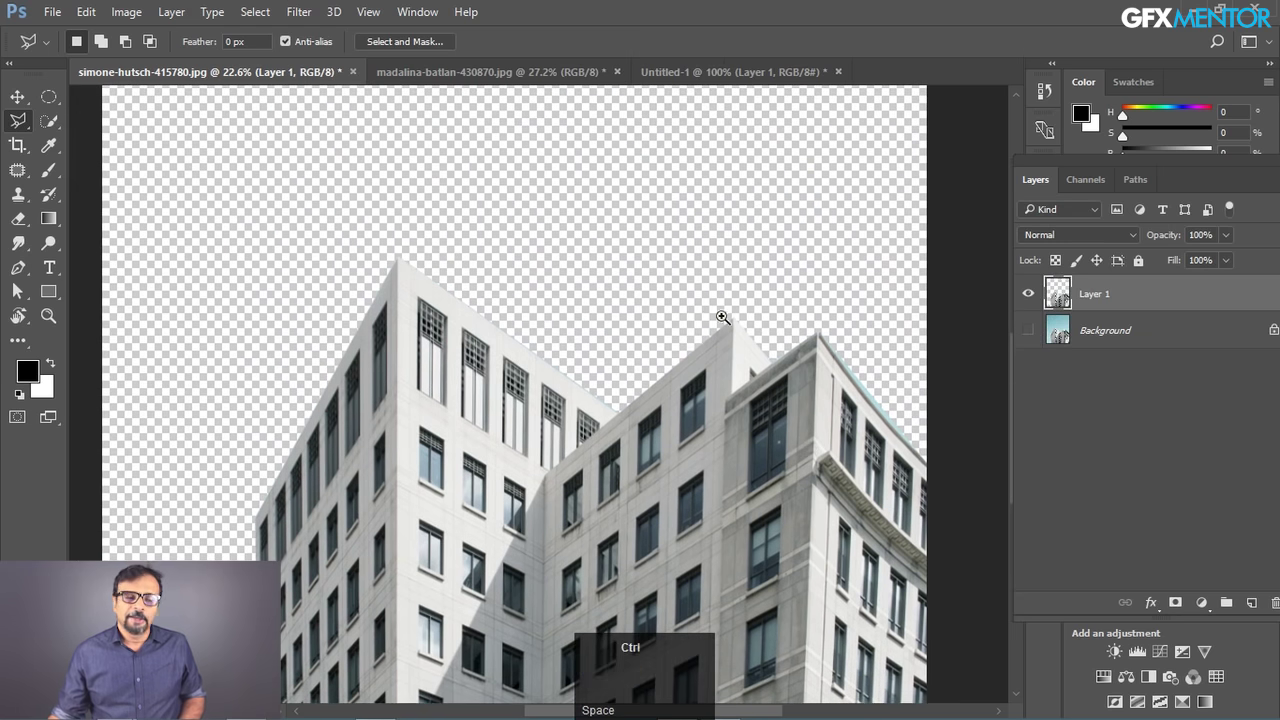
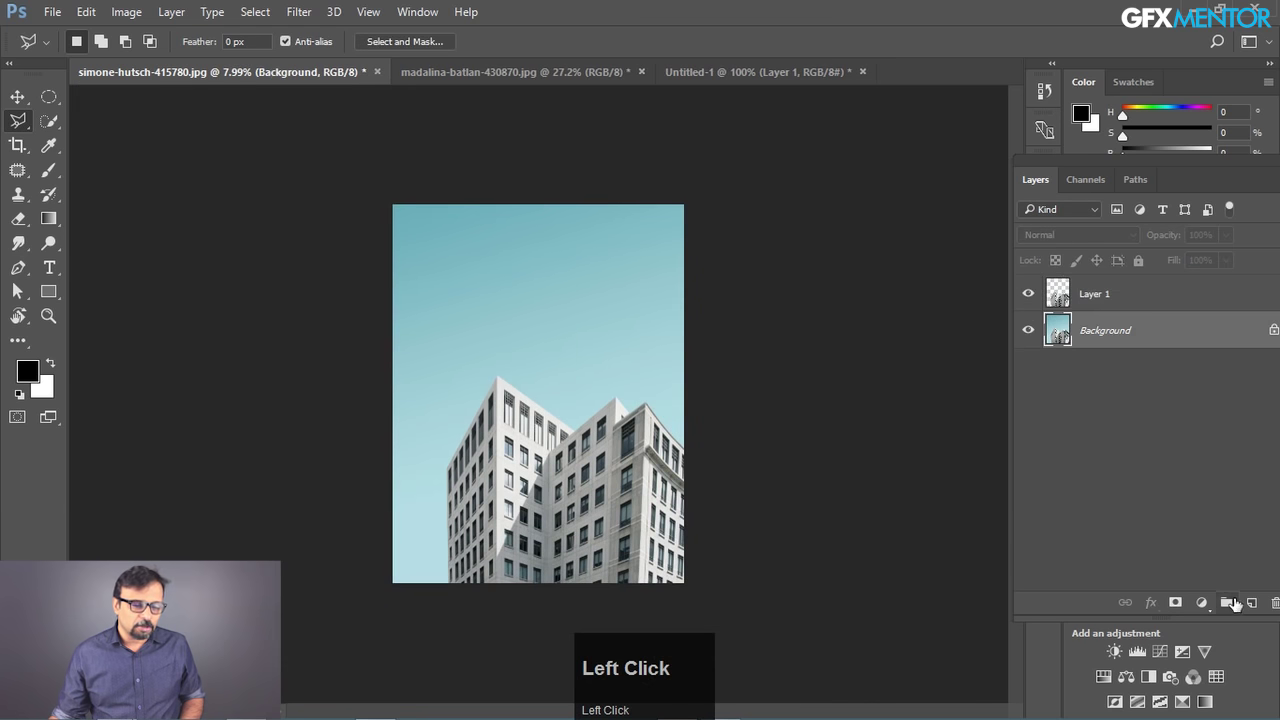
- Create empty Layer 2, float the Layers panel and move Layer 2 below the building's Layer 1
click(1257, 610)
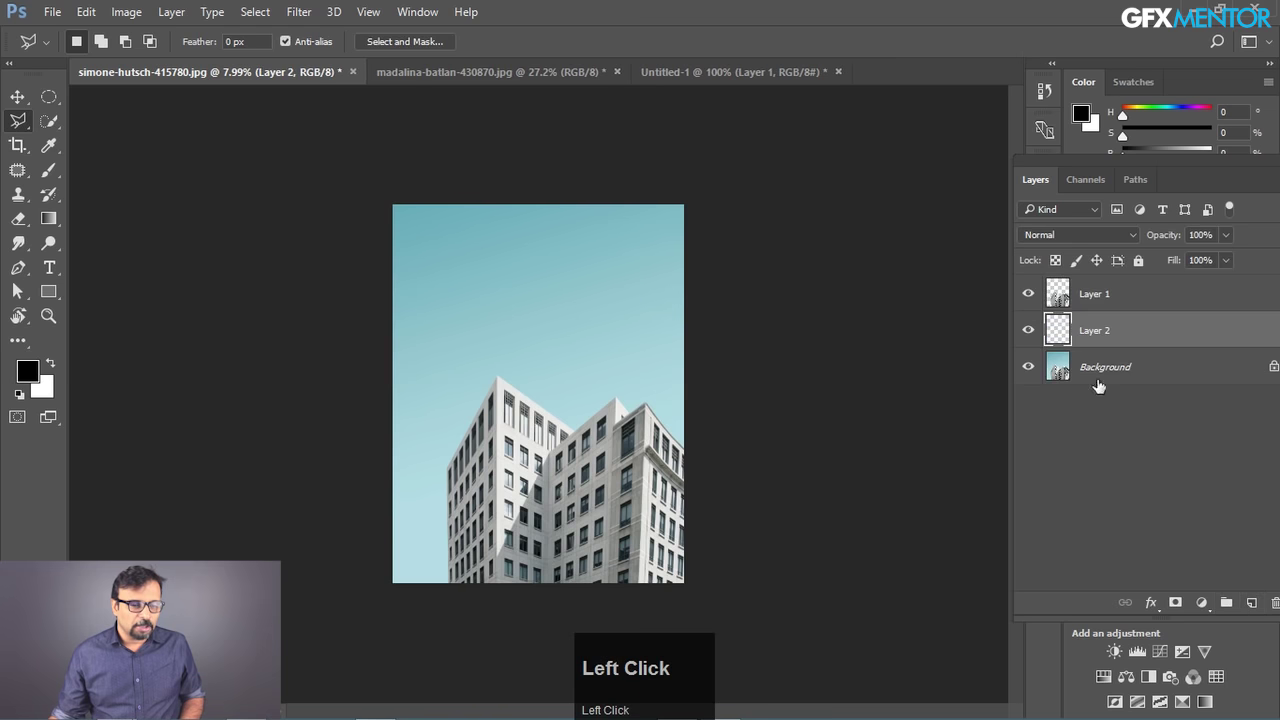
key(ctrl+z)
click(1115, 295)
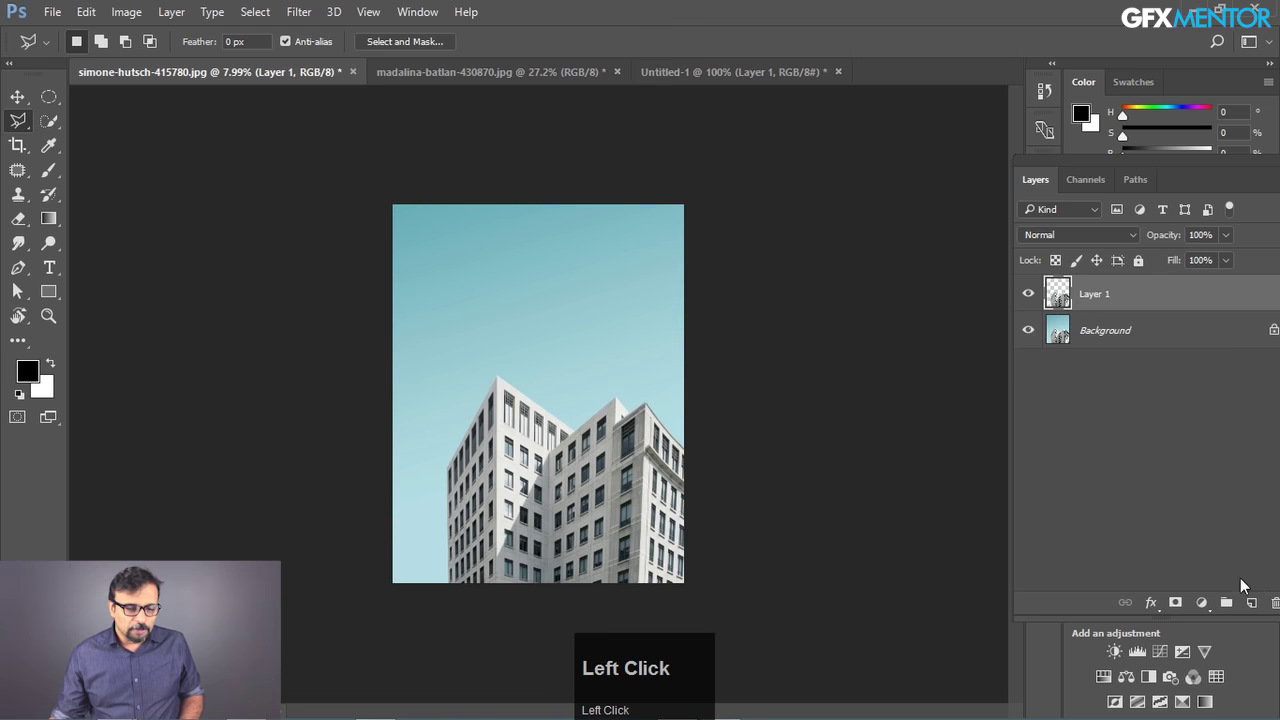
drag(1169, 163, 992, 566)
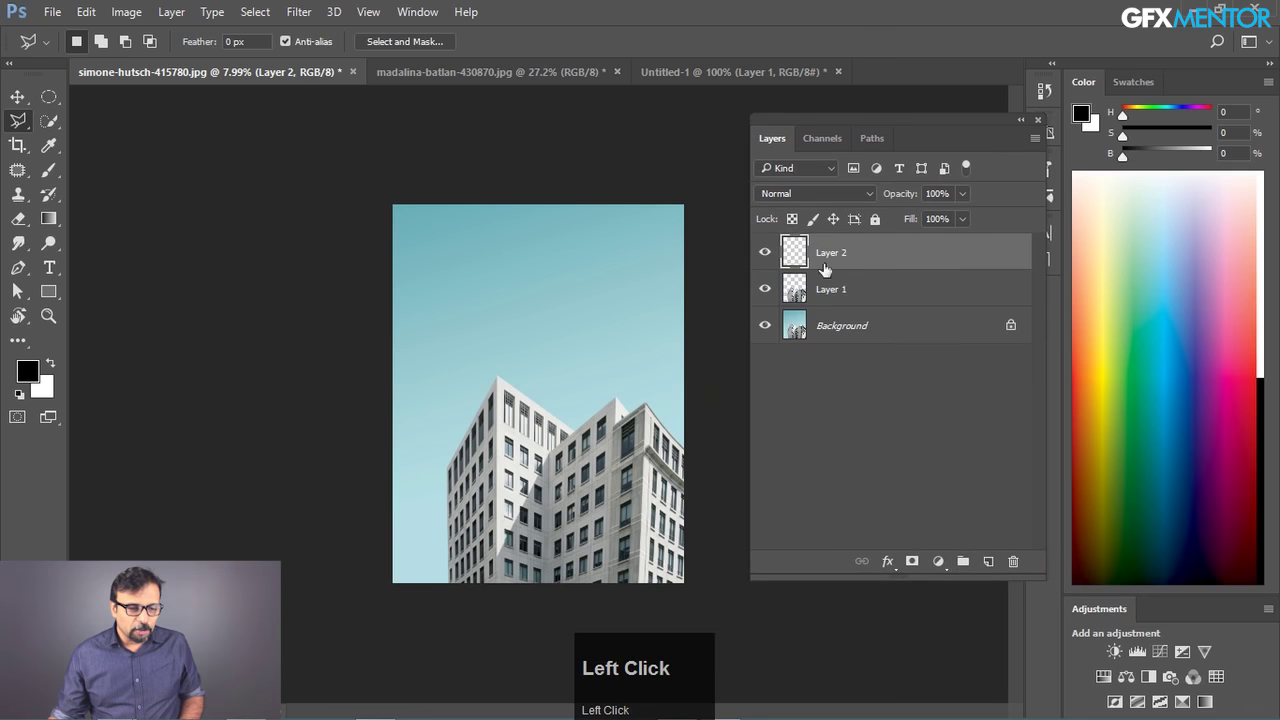
drag(910, 257, 783, 257)
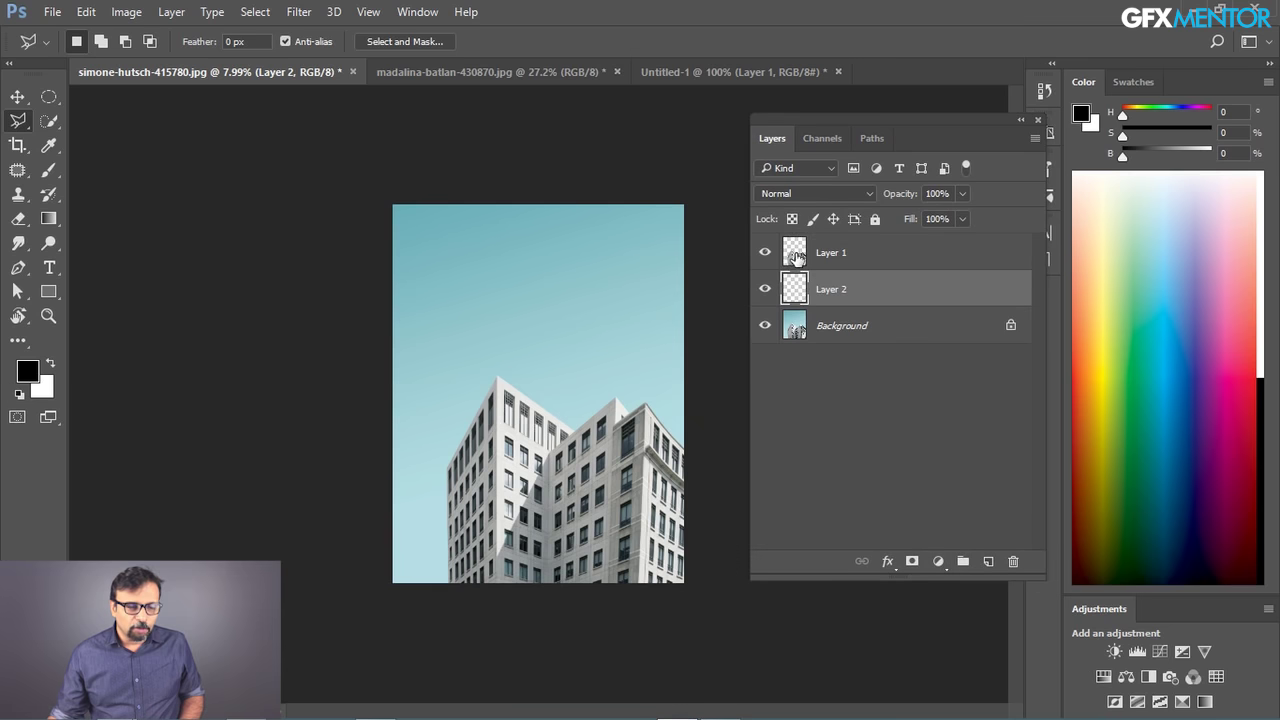
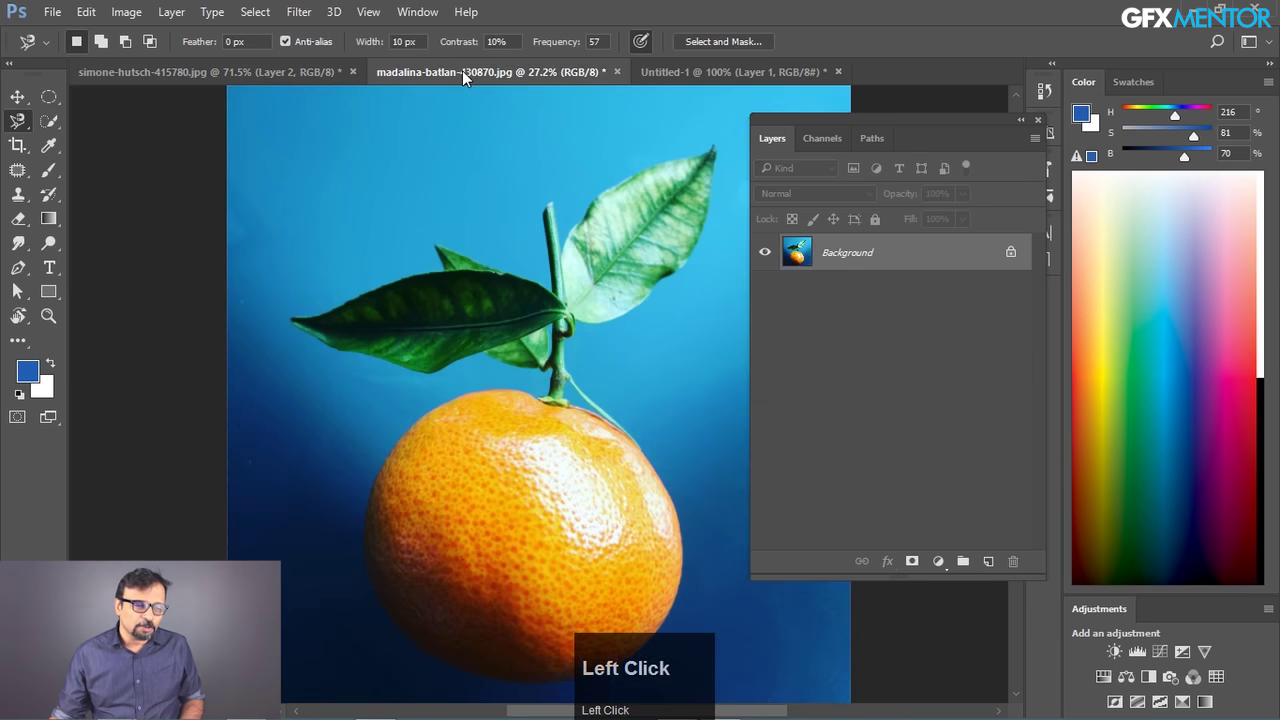
key(space)
click(575, 425)
key(space)
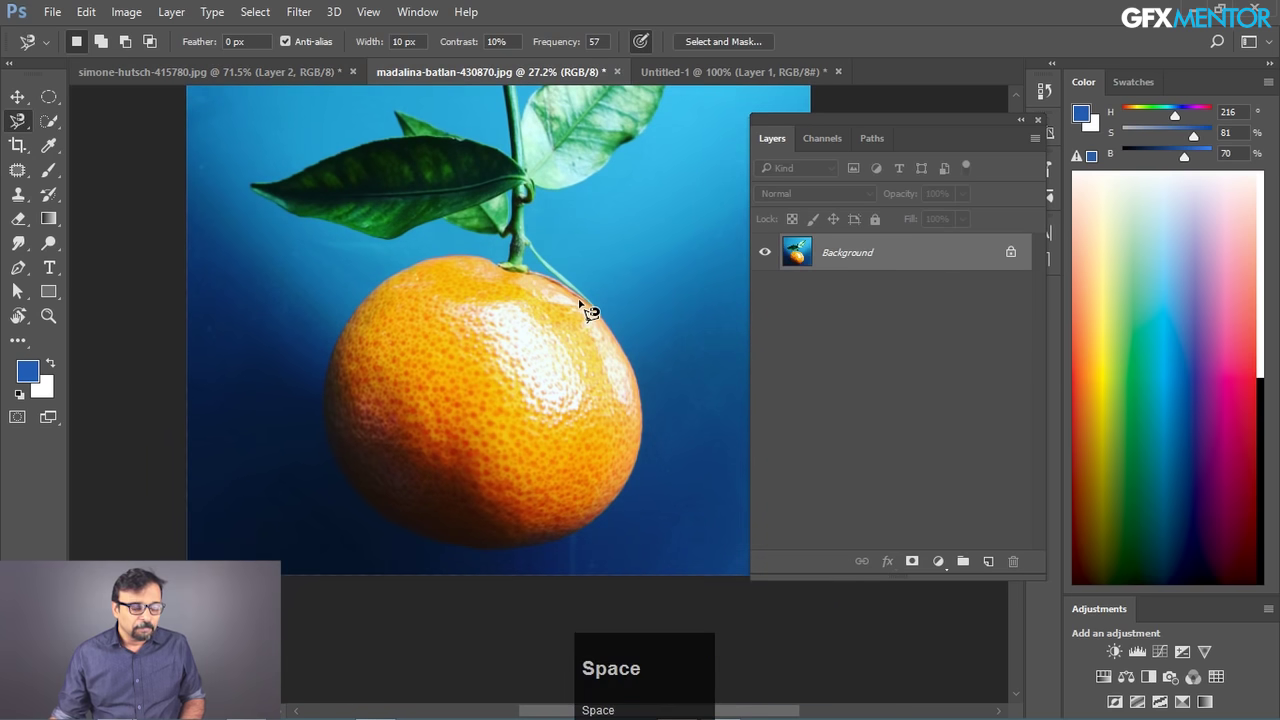
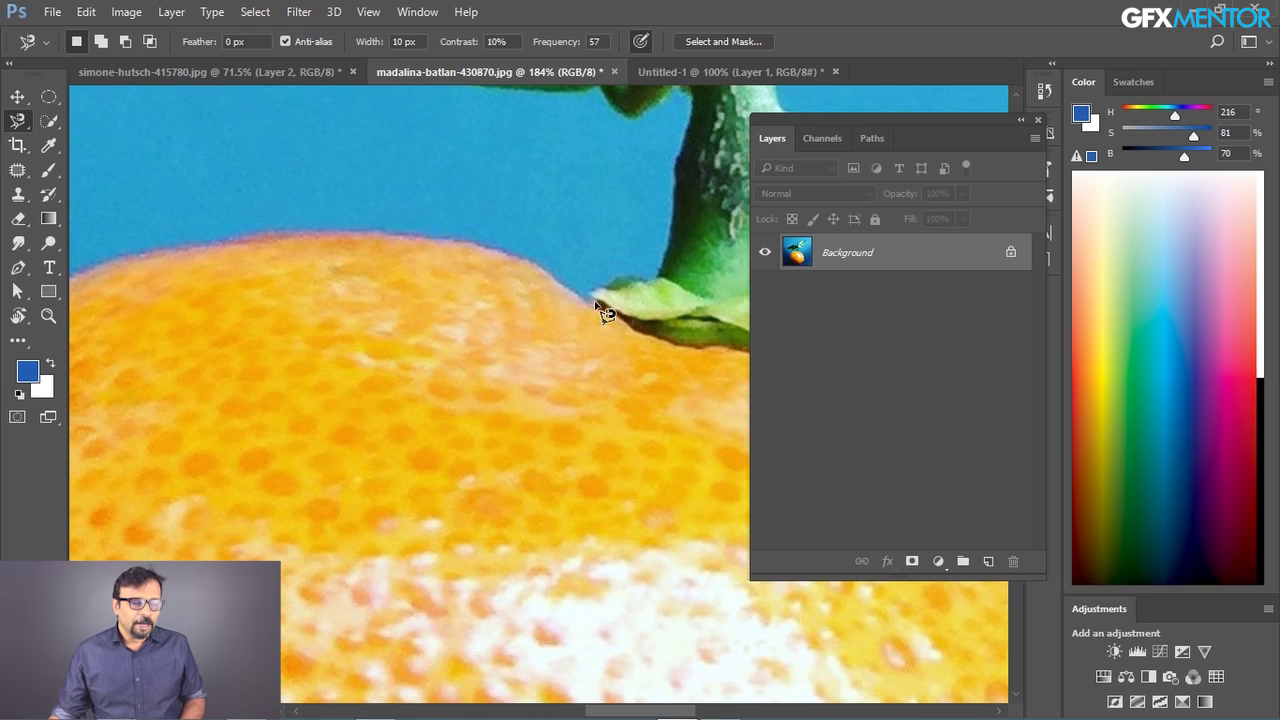
- Start the Magnetic Lasso beside the stem and pin it along the orange's top and upper-left edge
click(601, 306)
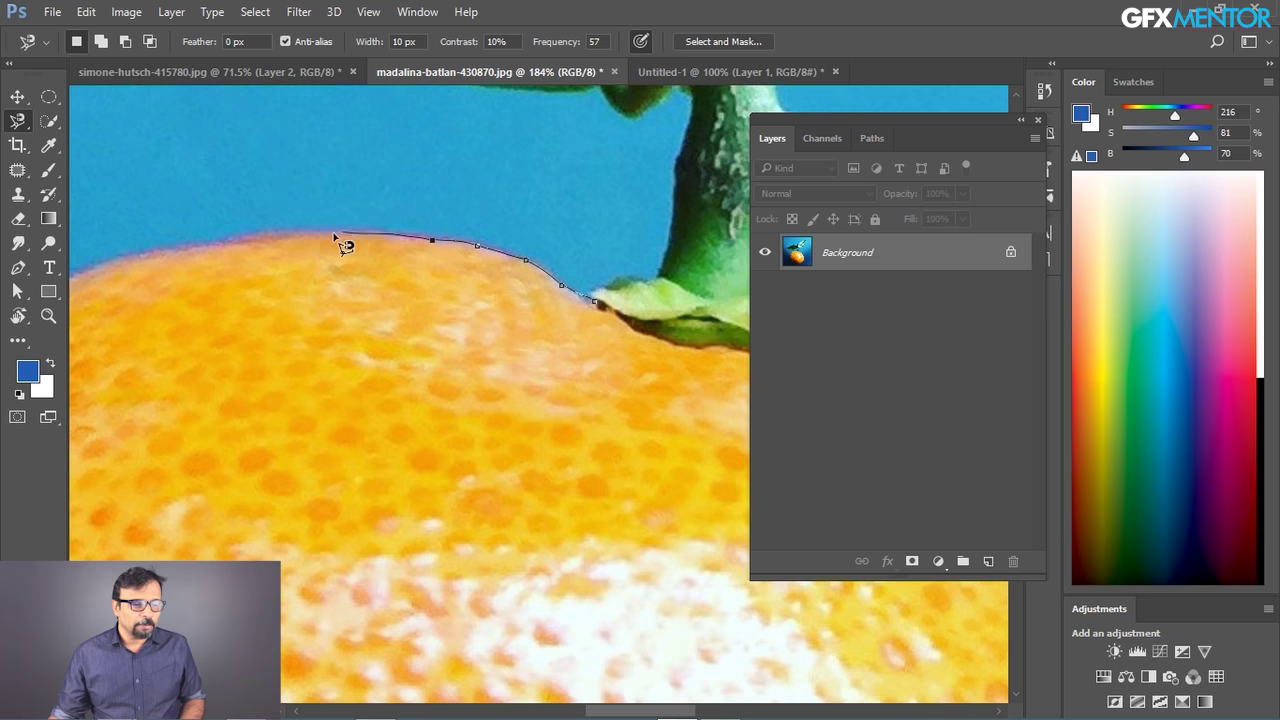
key(space)
click(145, 254)
key(space)
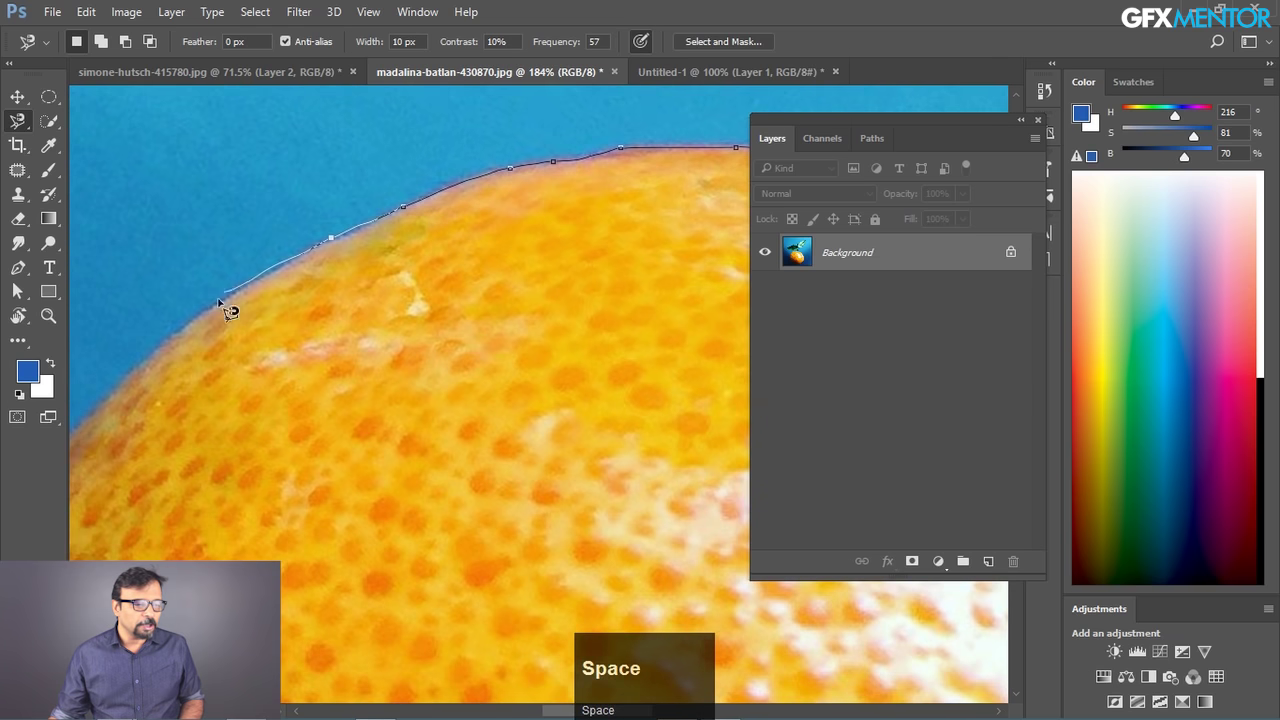
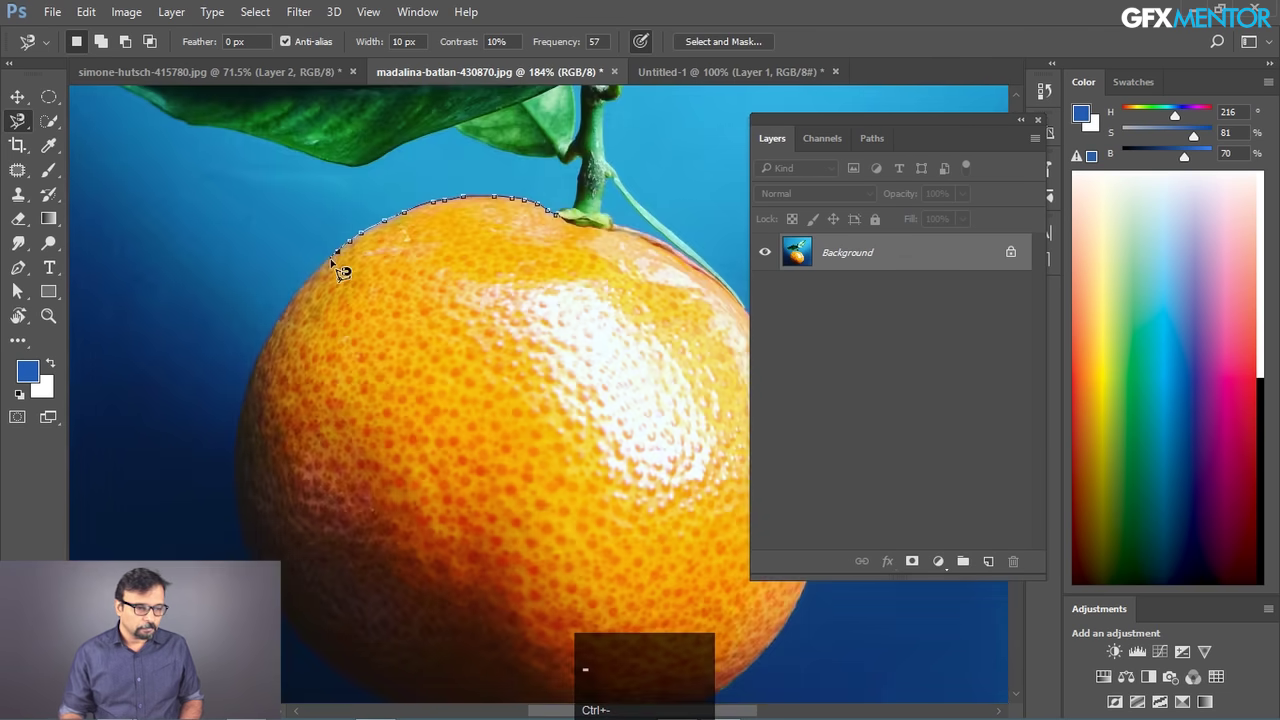
key(space)
click(340, 366)
key(space)
key(h)
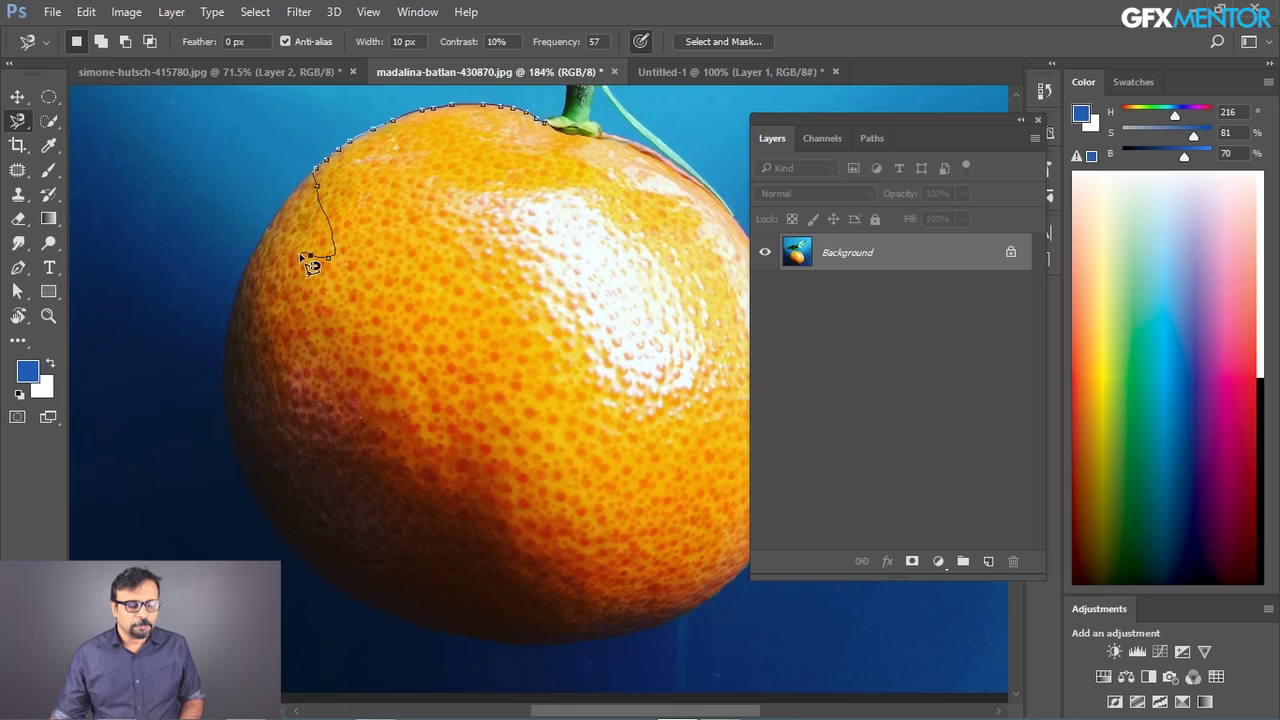
key(BackSpace)
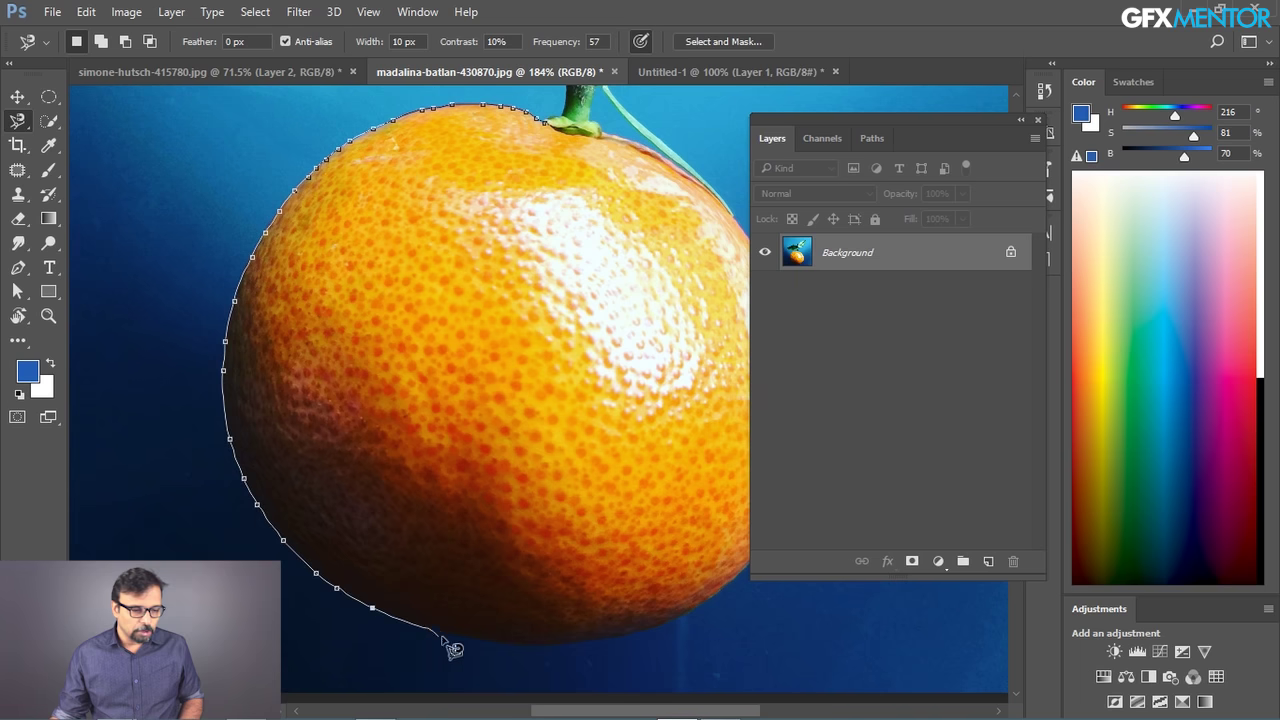
key(space)
- Continue the outline around the orange's bottom and right side back to the stem base
click(658, 628)
key(space)
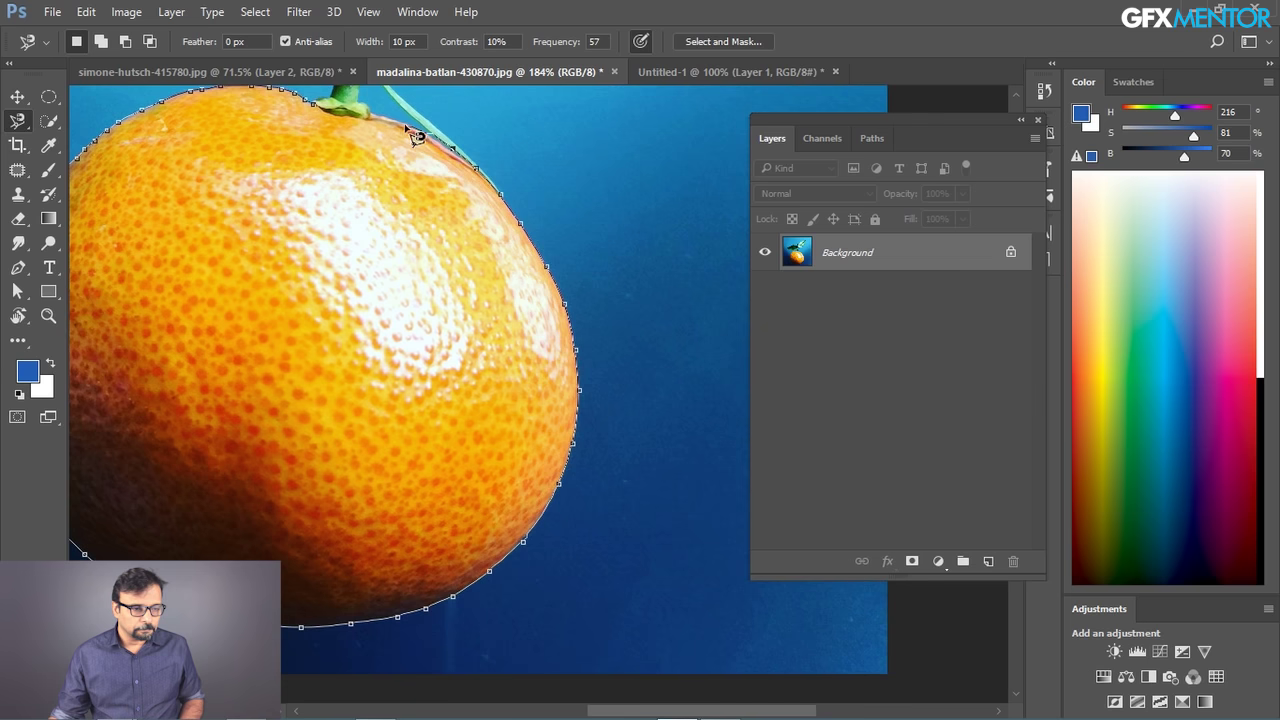
key(space)
click(384, 111)
key(space)
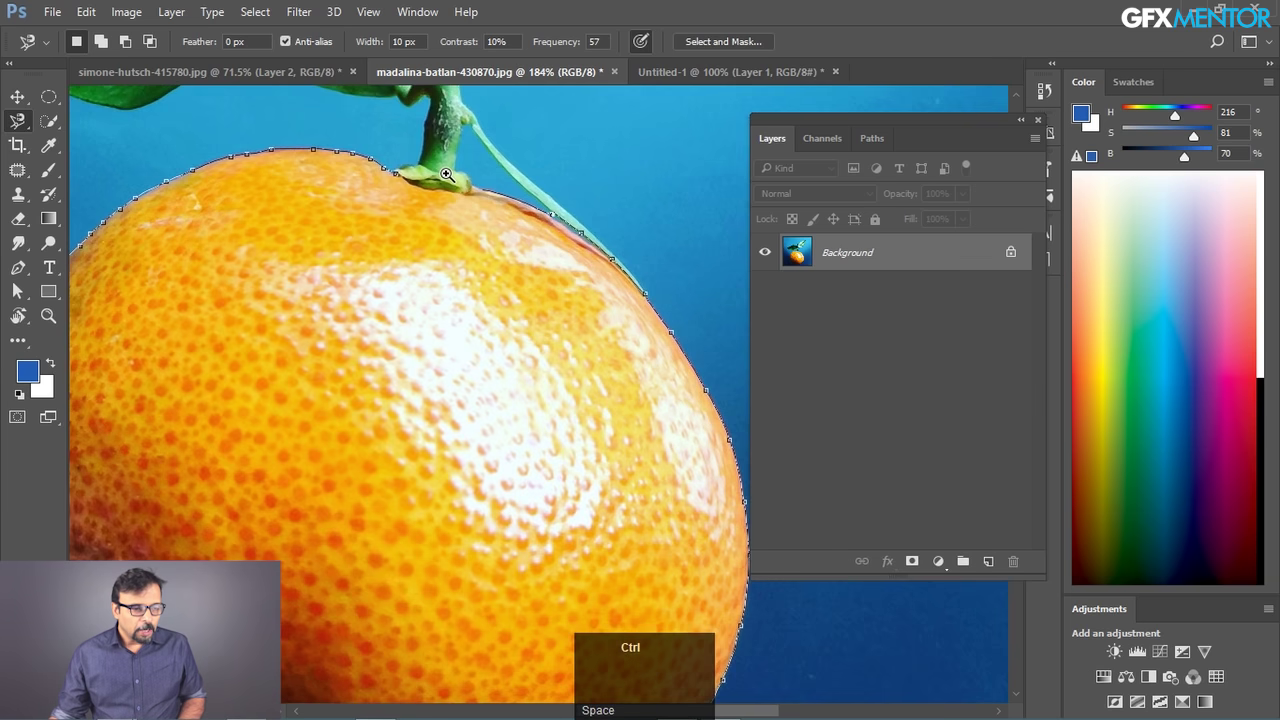
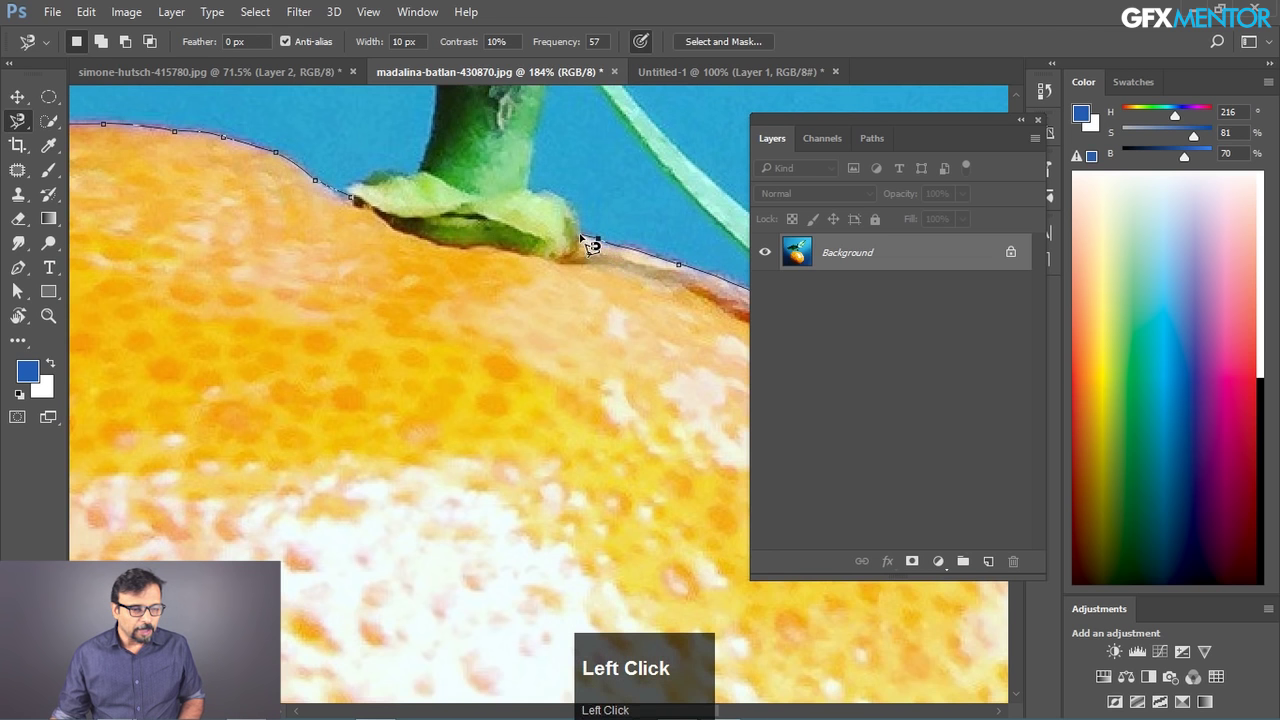
click(556, 265)
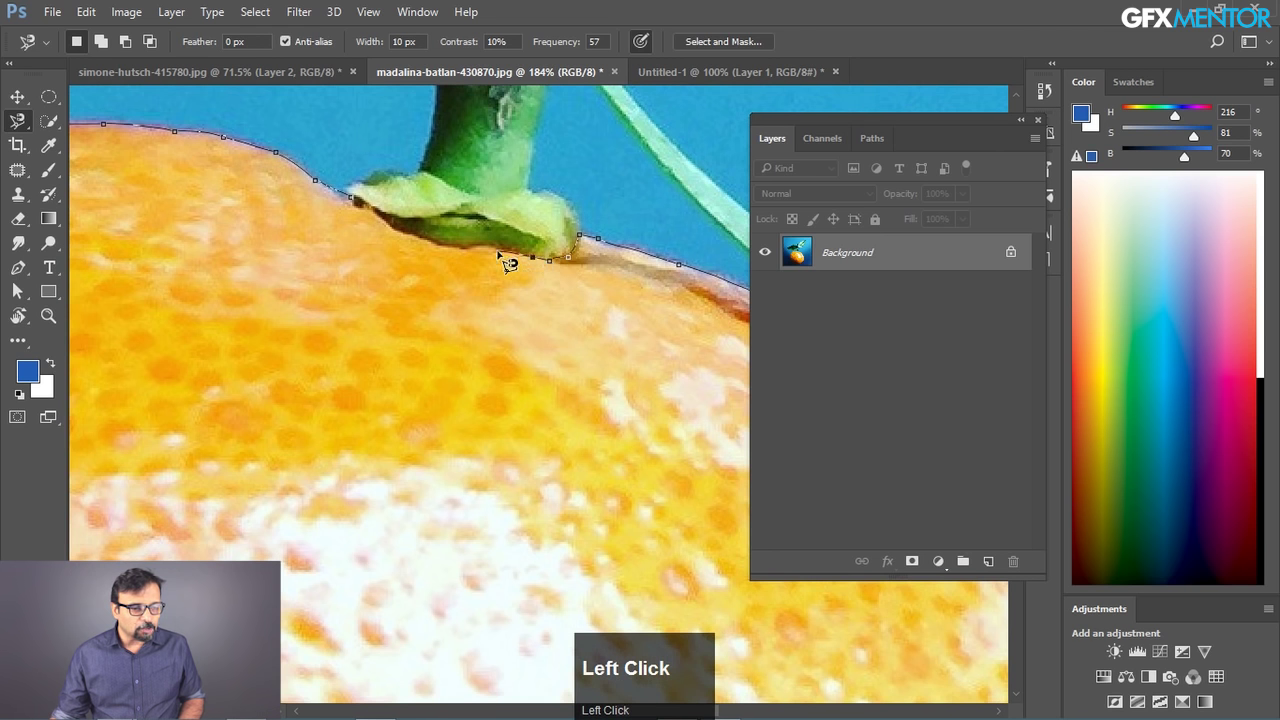
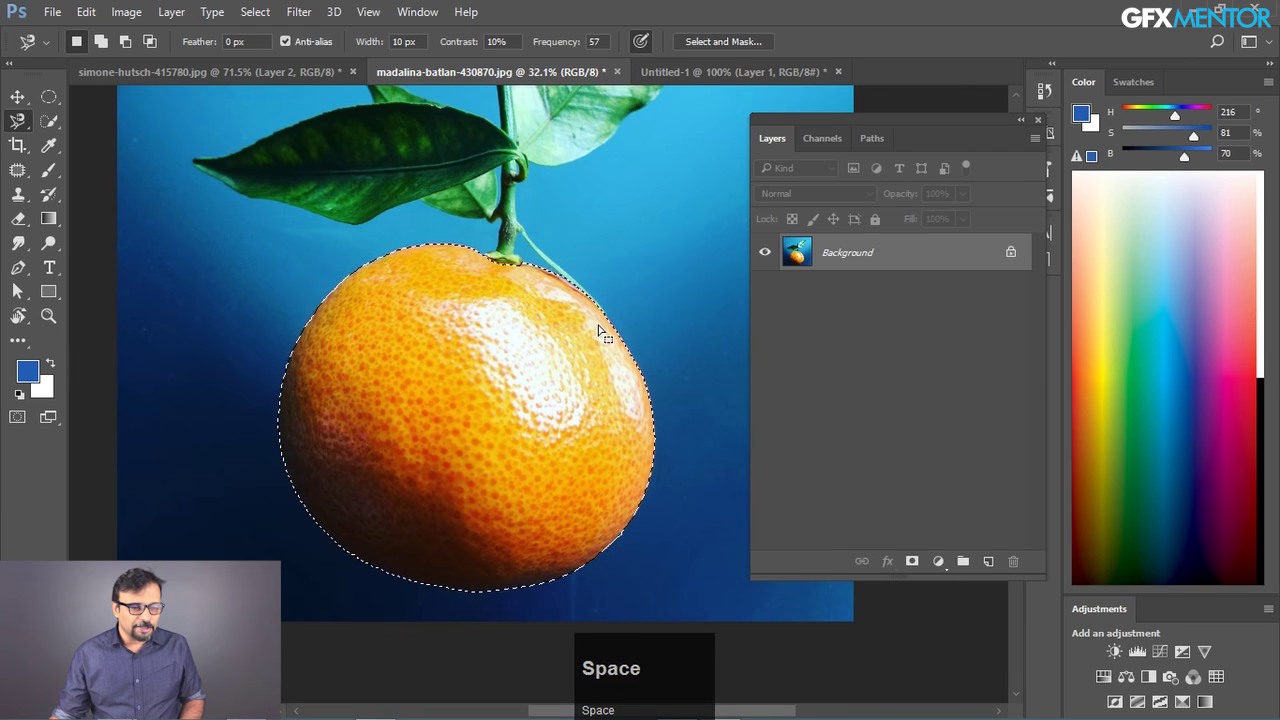
key(ctrl+j)
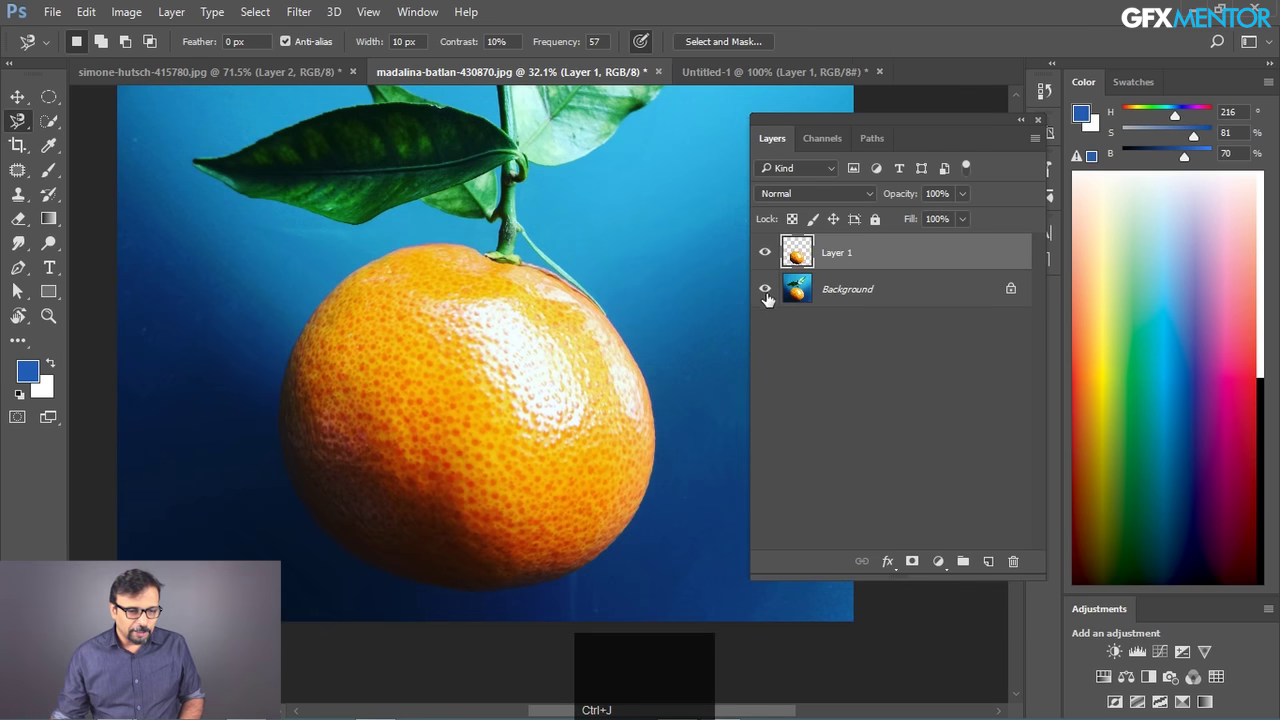
click(772, 295)
key(space)
click(580, 306)
key(space)
double_click(769, 299)
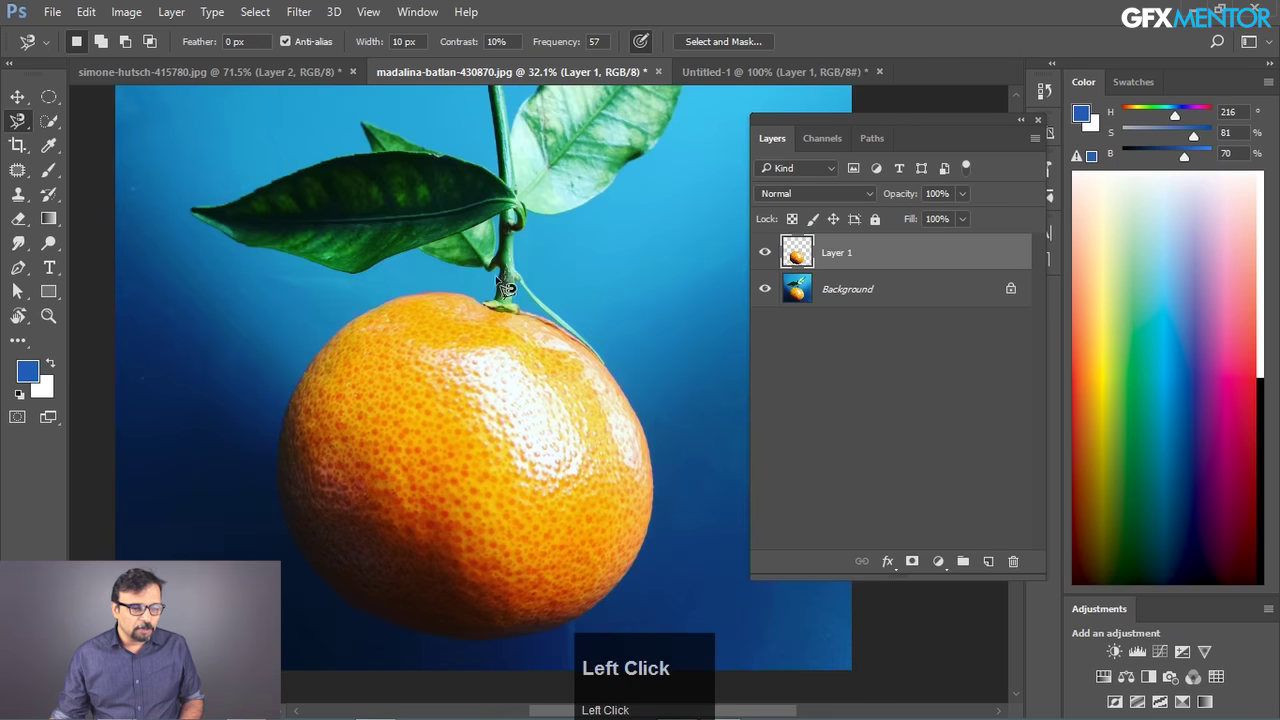
key(space)
click(522, 205)
key(space)
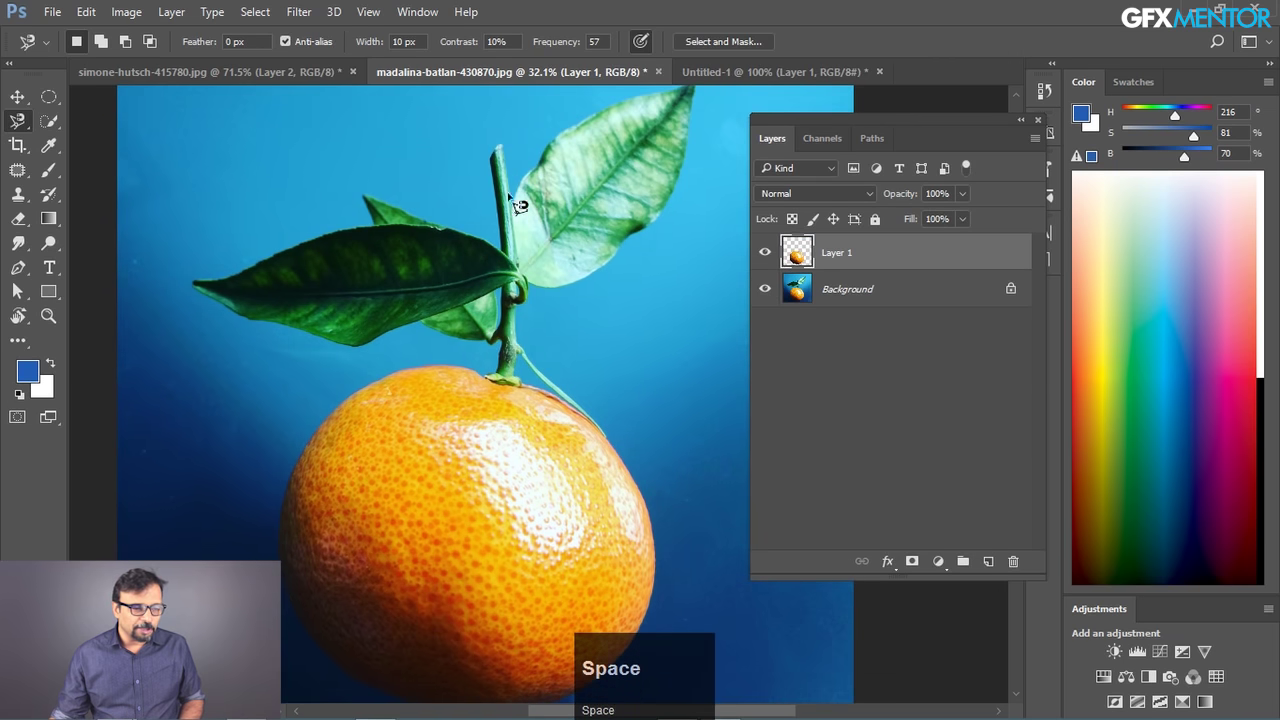
key(space)
click(510, 403)
key(space)
click(559, 248)
key(space)
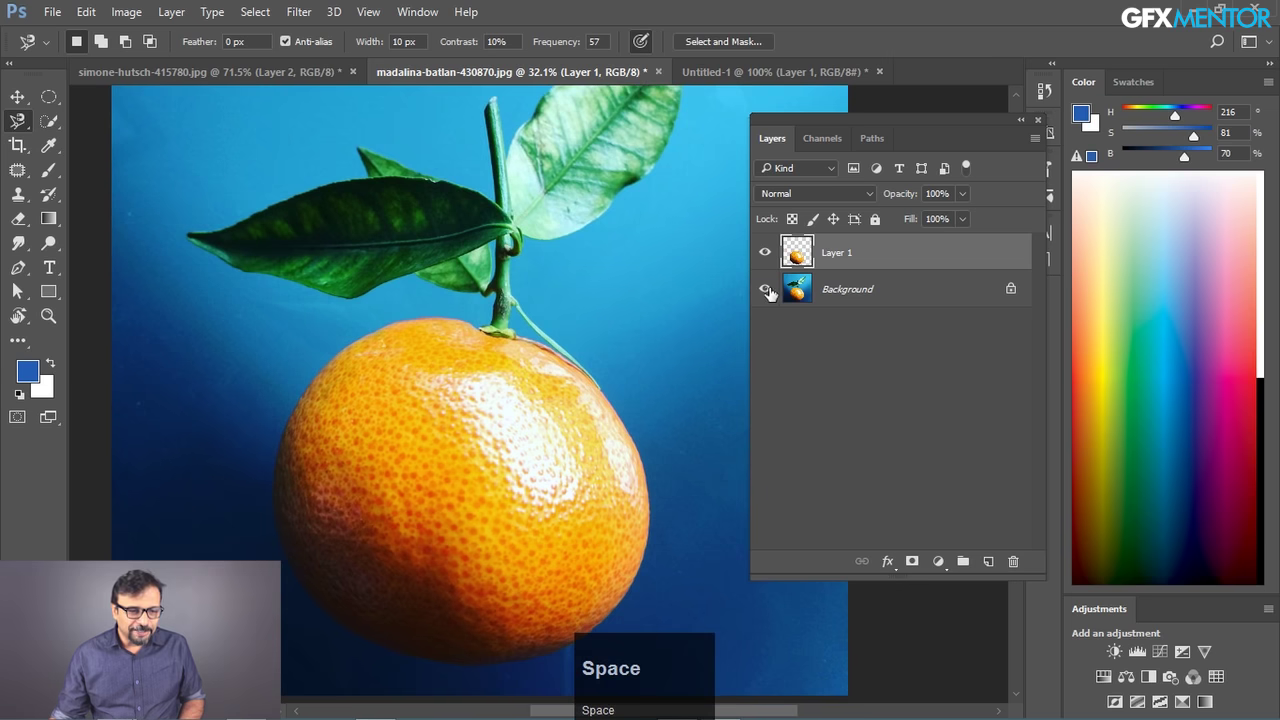
drag(29, 126, 18, 129)
drag(18, 129, 426, 66)
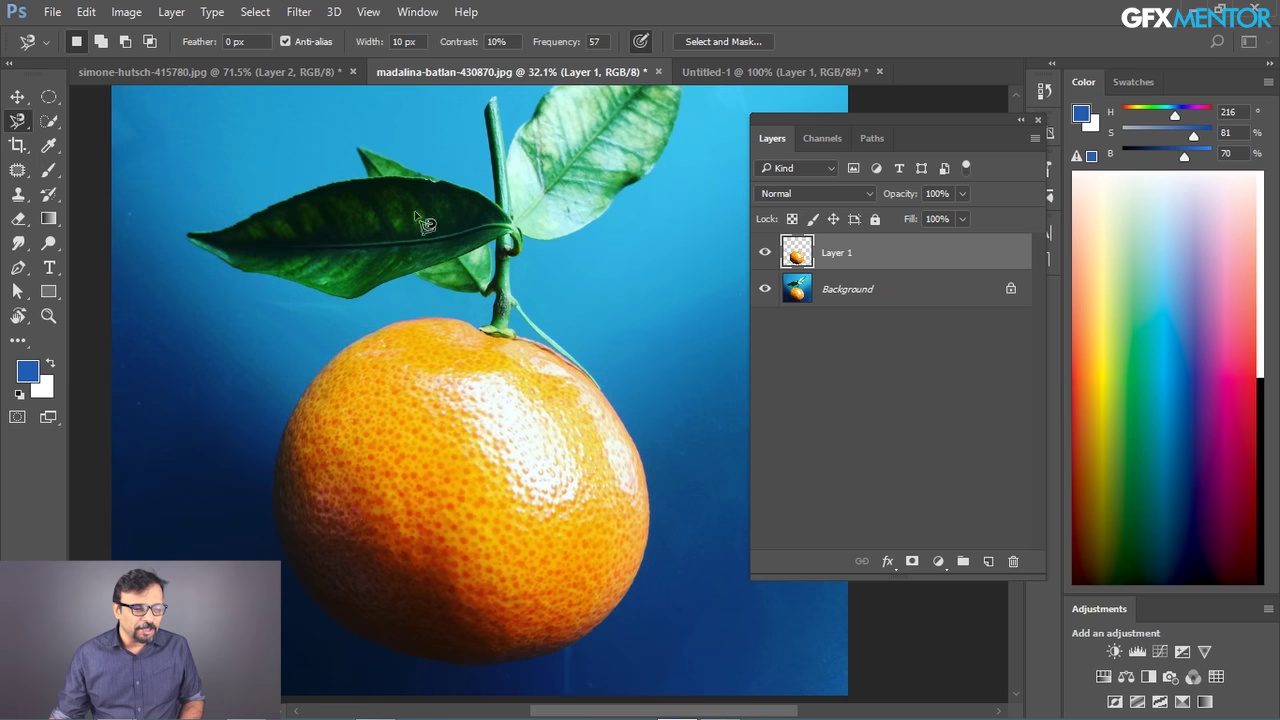
double_click(428, 358)
key(ctrl+space)
- Zoom in and trace the orange's top edge with the Magnetic Lasso, pinning points along it
key(ctrl+space)
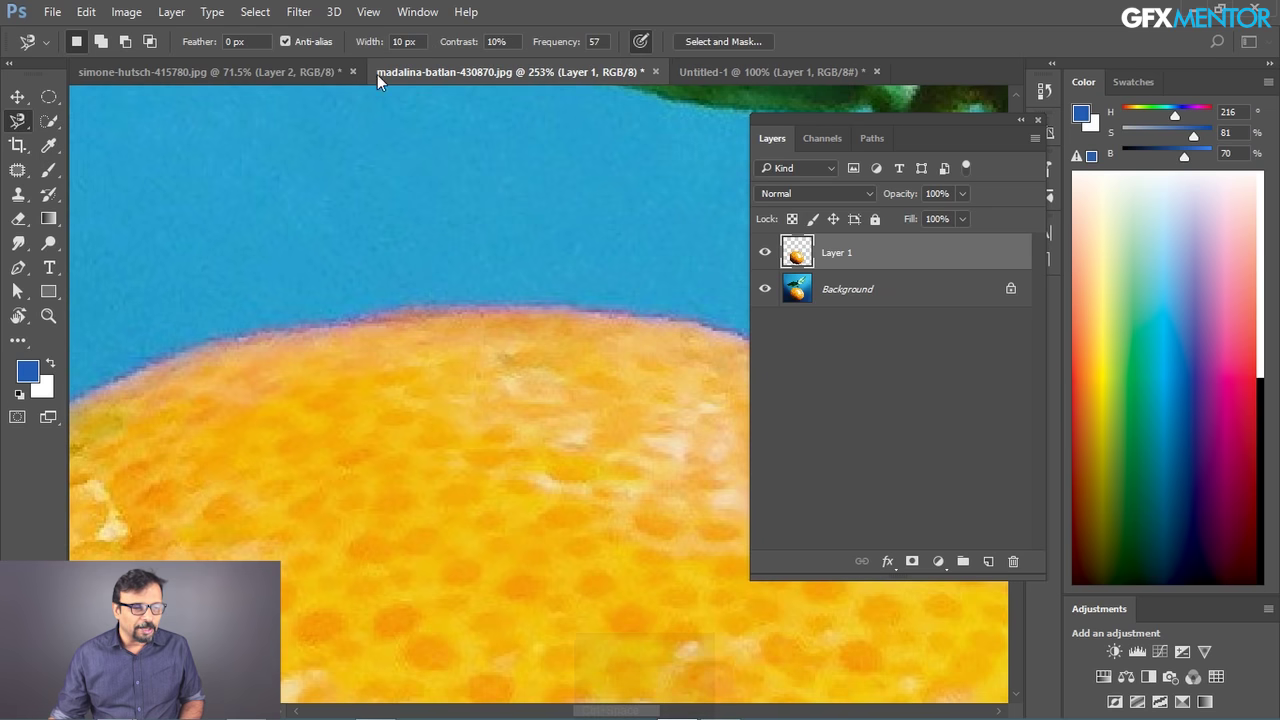
drag(382, 45, 612, 320)
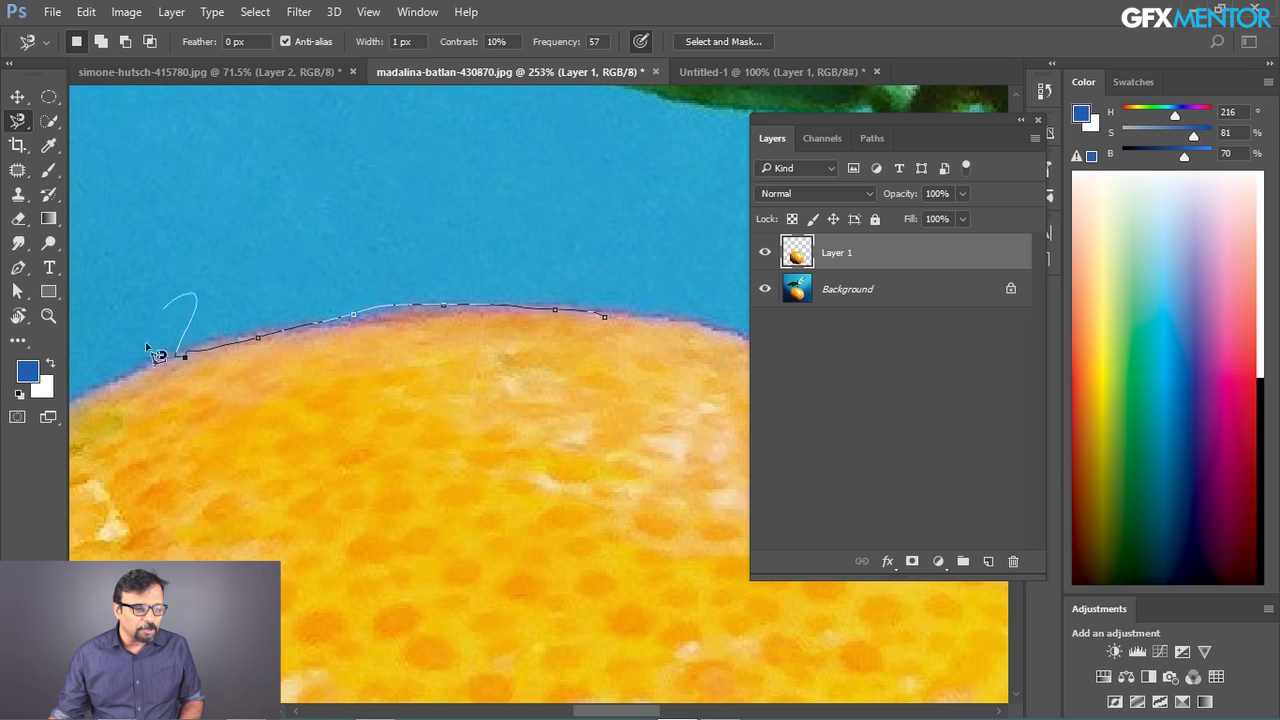
key(space)
click(236, 239)
key(space)
key(Escape)
drag(372, 49, 400, 172)
click(488, 386)
key(space)
click(674, 331)
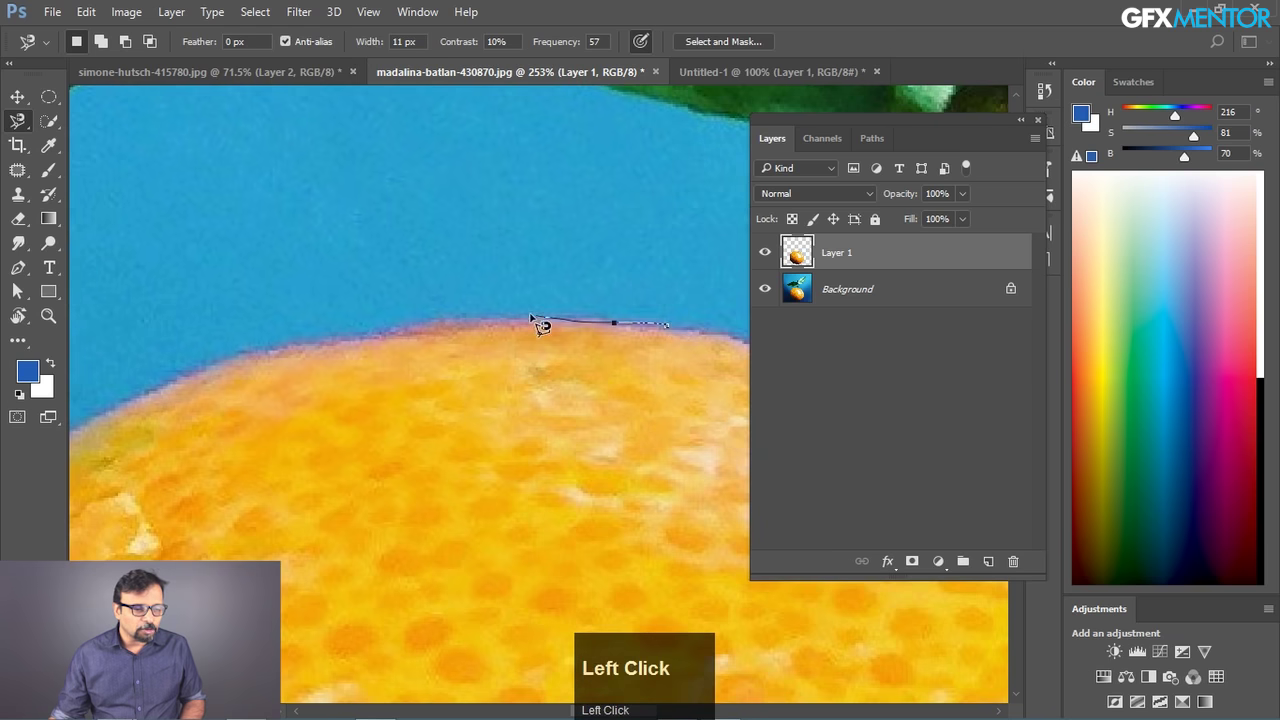
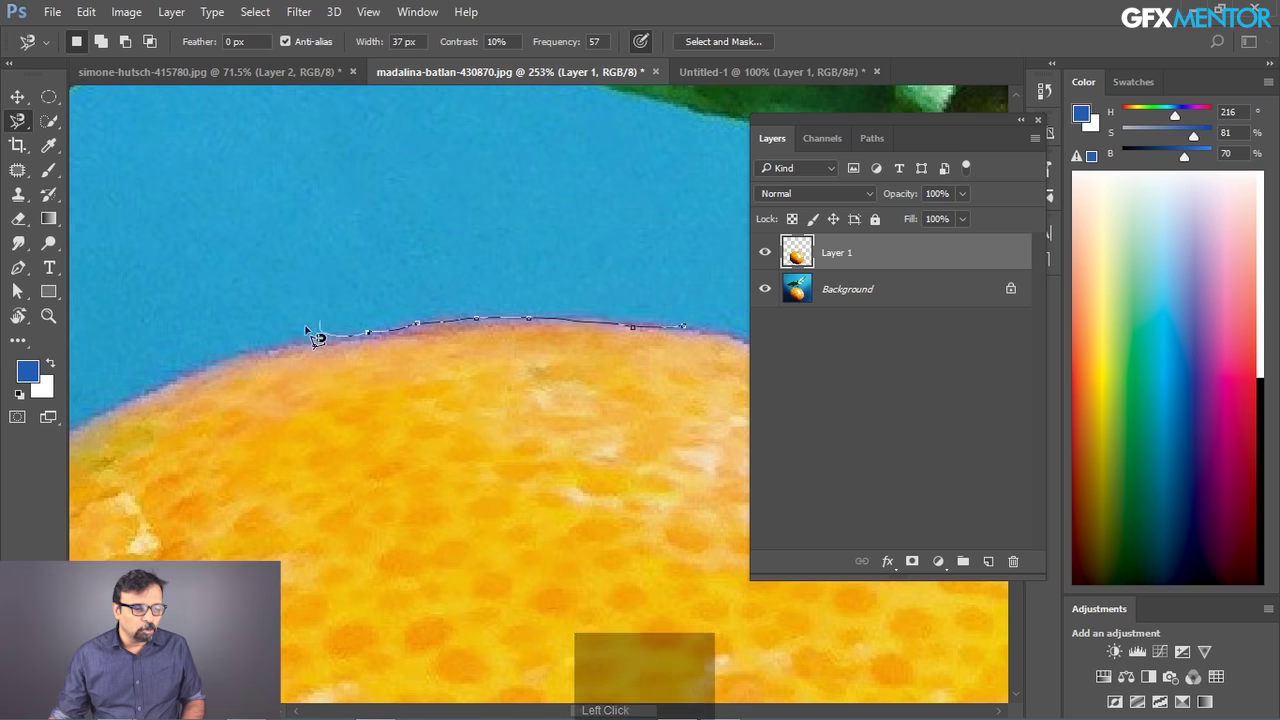
- Pin further edge points while zooming out to bring more of the orange into view
key(space)
click(113, 395)
key(space)
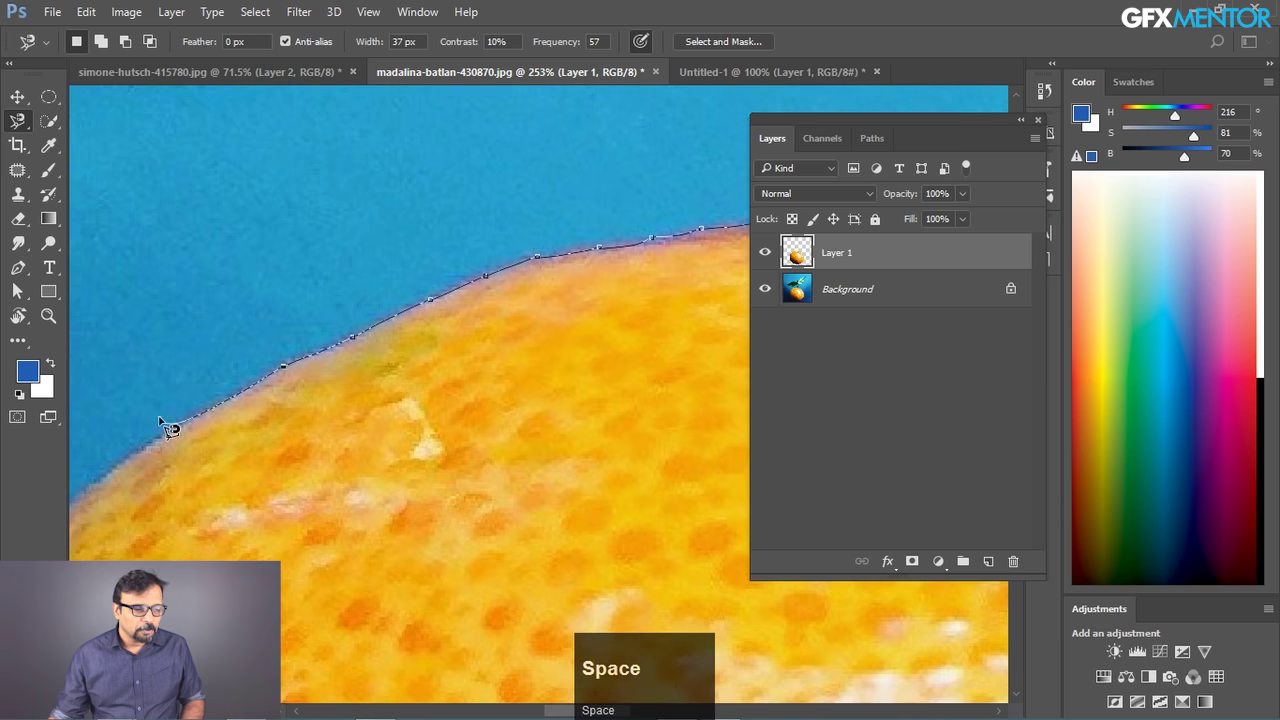
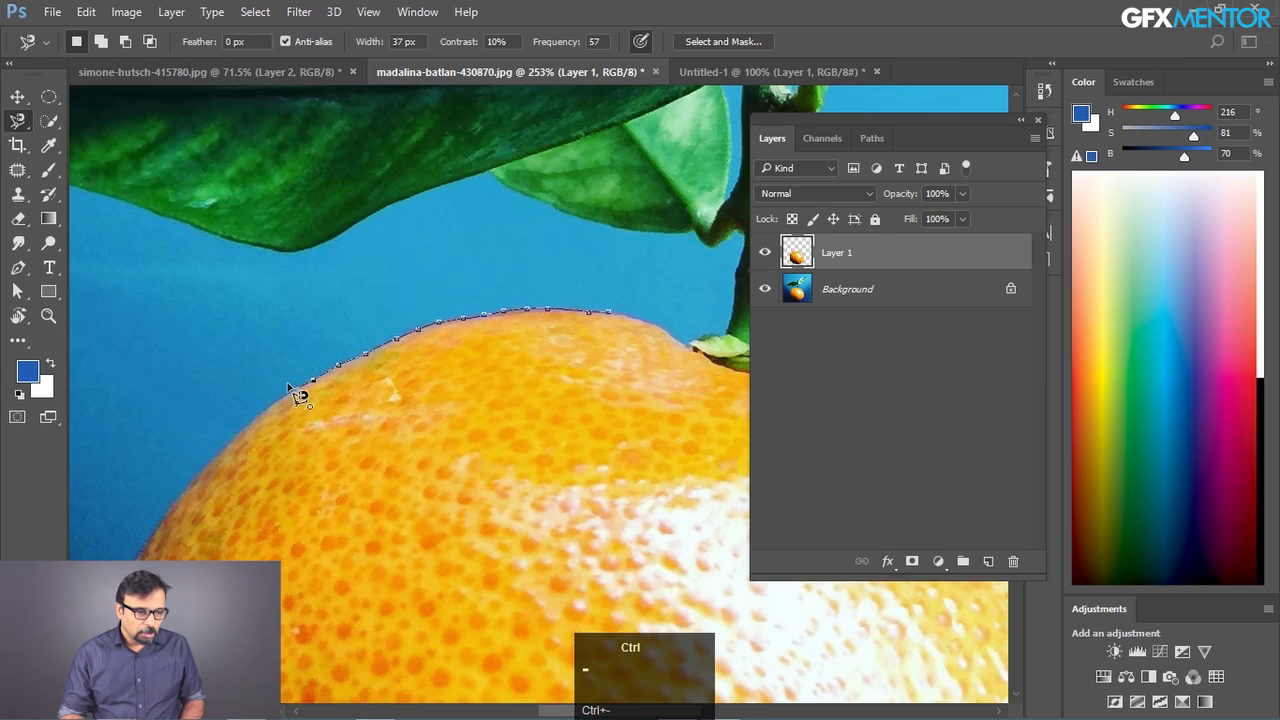
key(space)
click(298, 428)
key(space)
click(431, 351)
key(space)
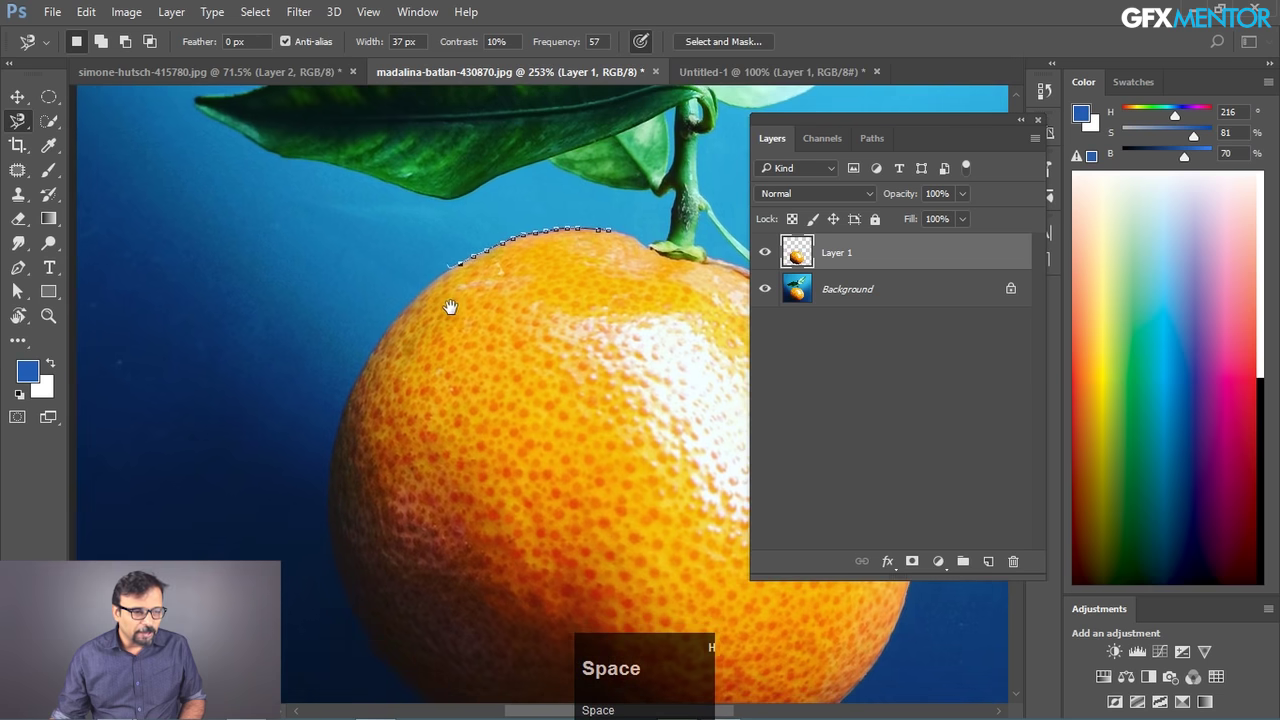
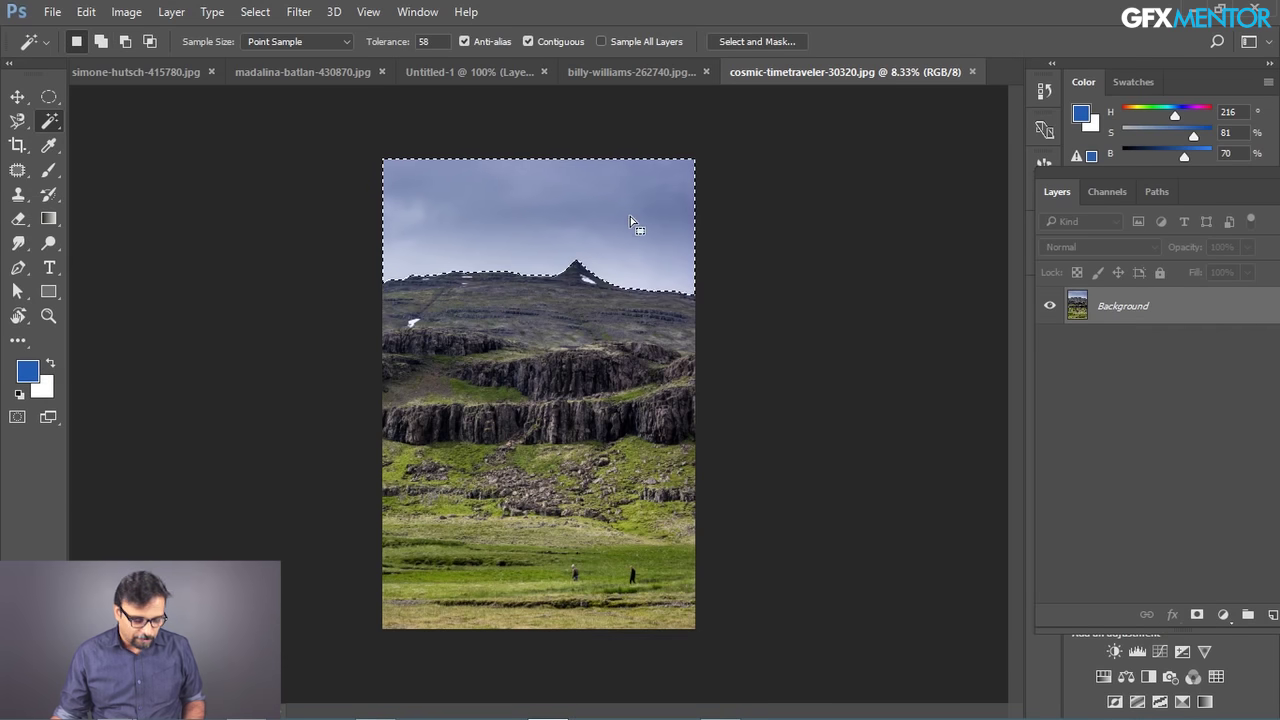
- In the hills photo, invert the sky selection, copy the hills to Layer 1 and hide the Background
click(636, 88)
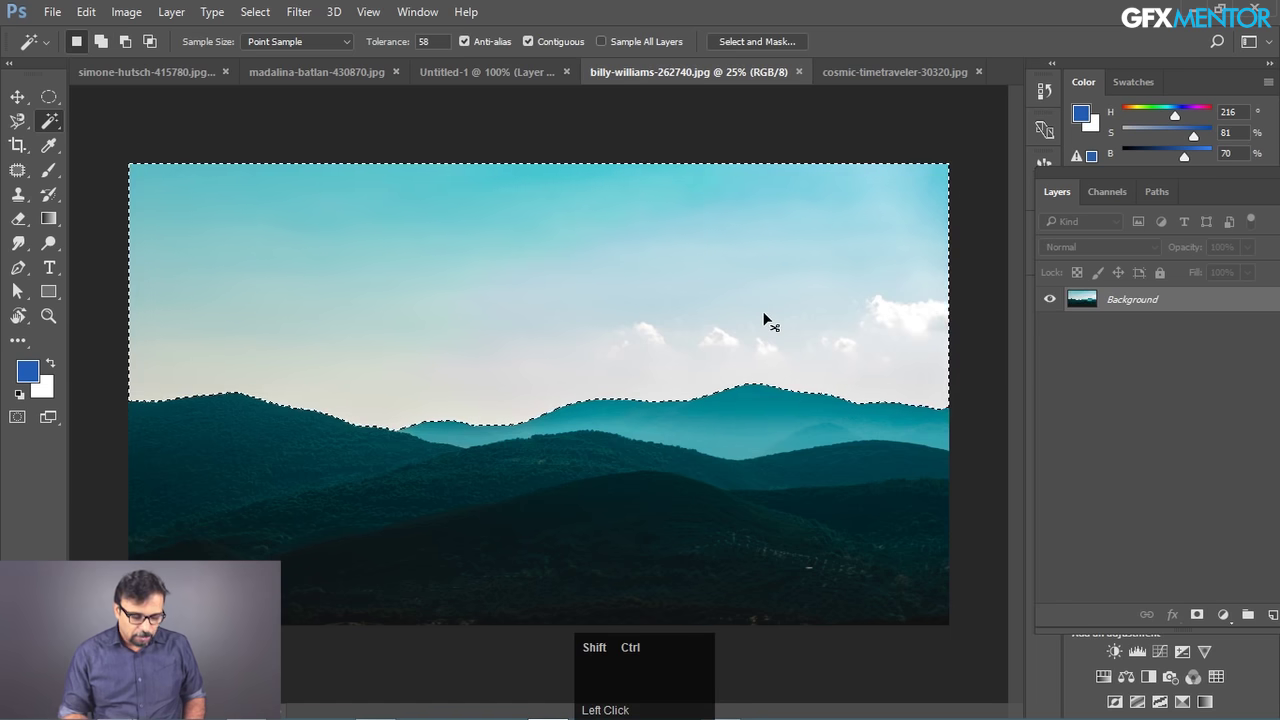
key(ctrl+shift+i)
key(ctrl+j)
click(1058, 328)
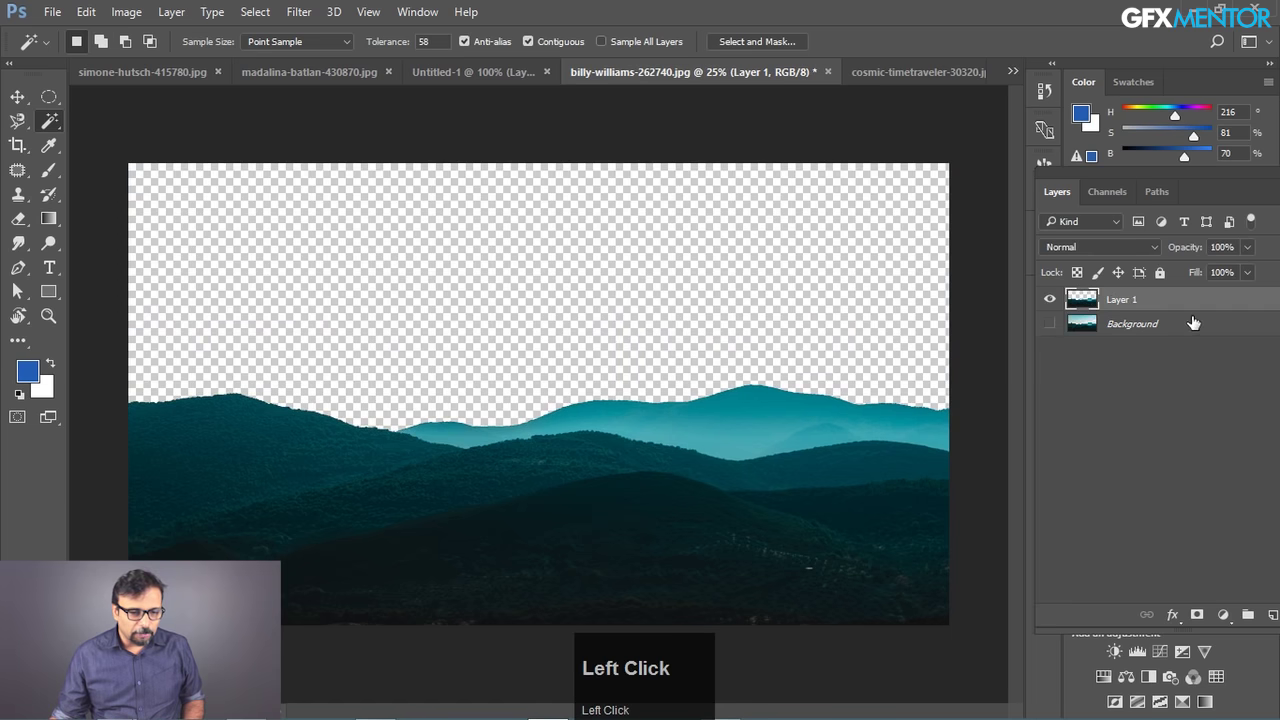
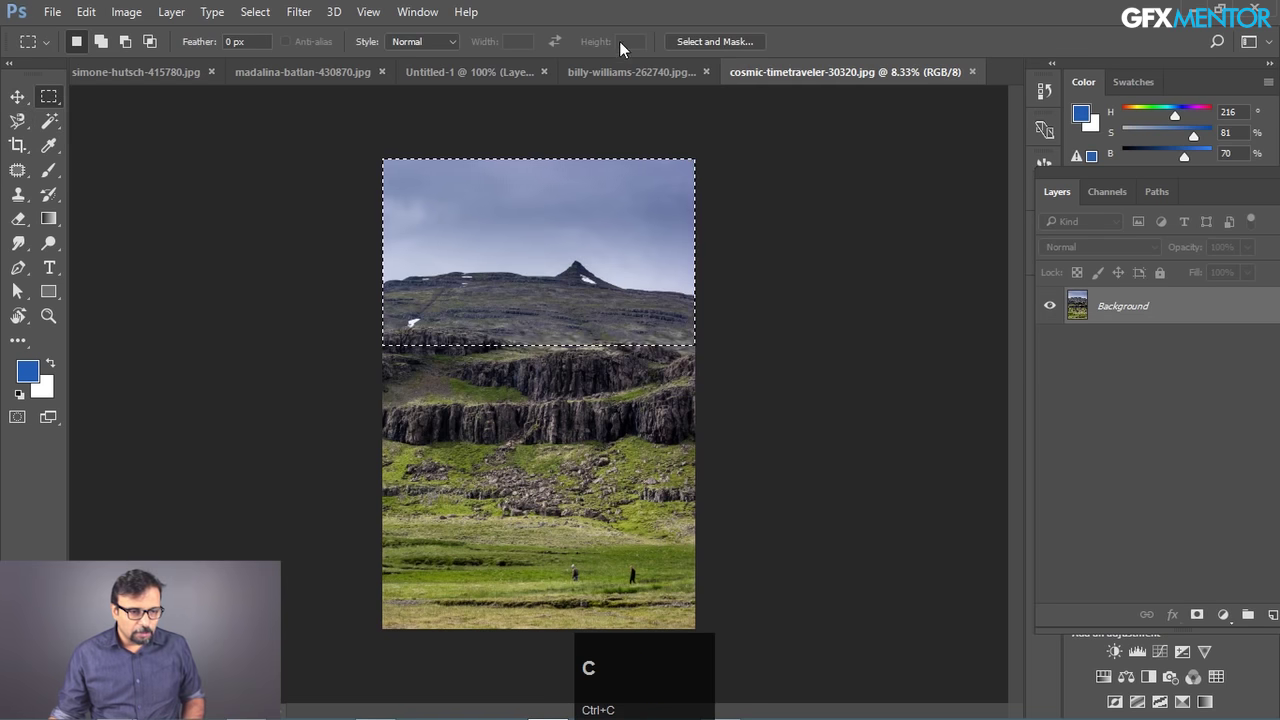
- Paste the copied grey sky as Layer 2 in the hills photo and position it behind the hills
click(623, 84)
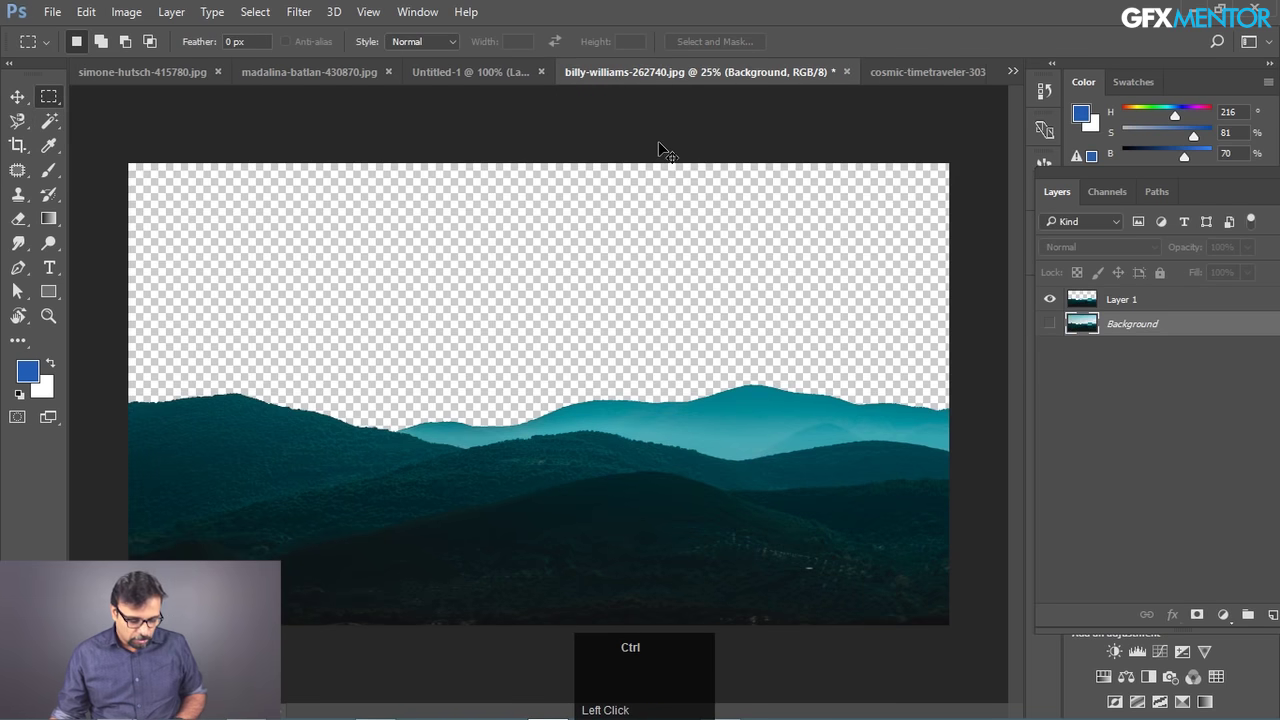
key(ctrl+v)
key(ctrl+v)
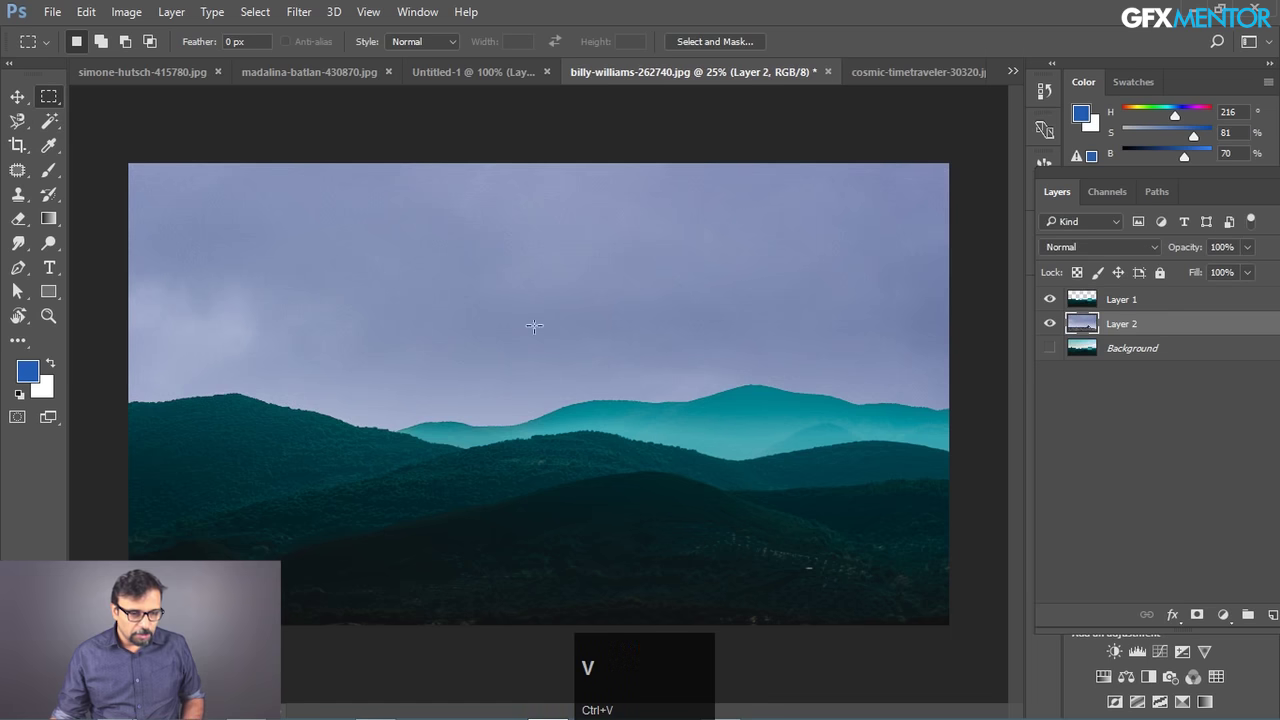
drag(32, 107, 1200, 324)
key(h)
drag(1214, 327, 1131, 308)
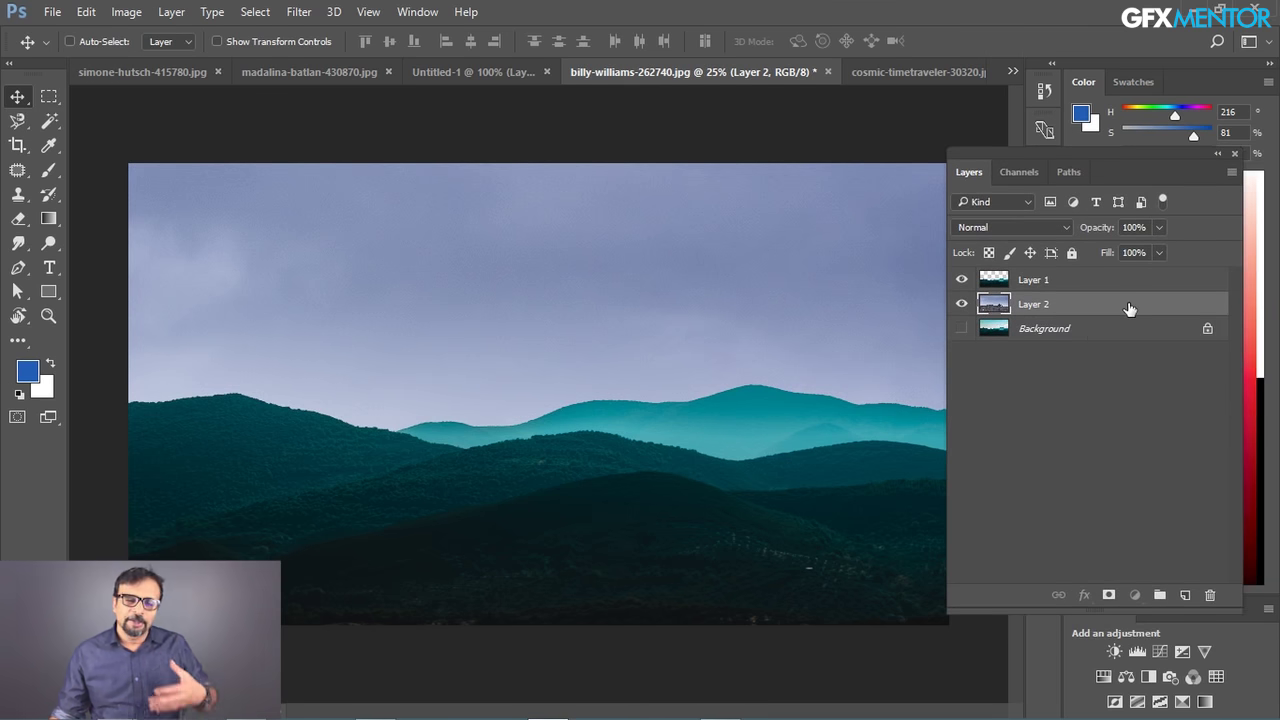
- Delete the pasted sky layer, switch to the mountain photo and set Magic Wand tolerance to 32
click(1146, 313)
drag(1146, 313, 54, 128)
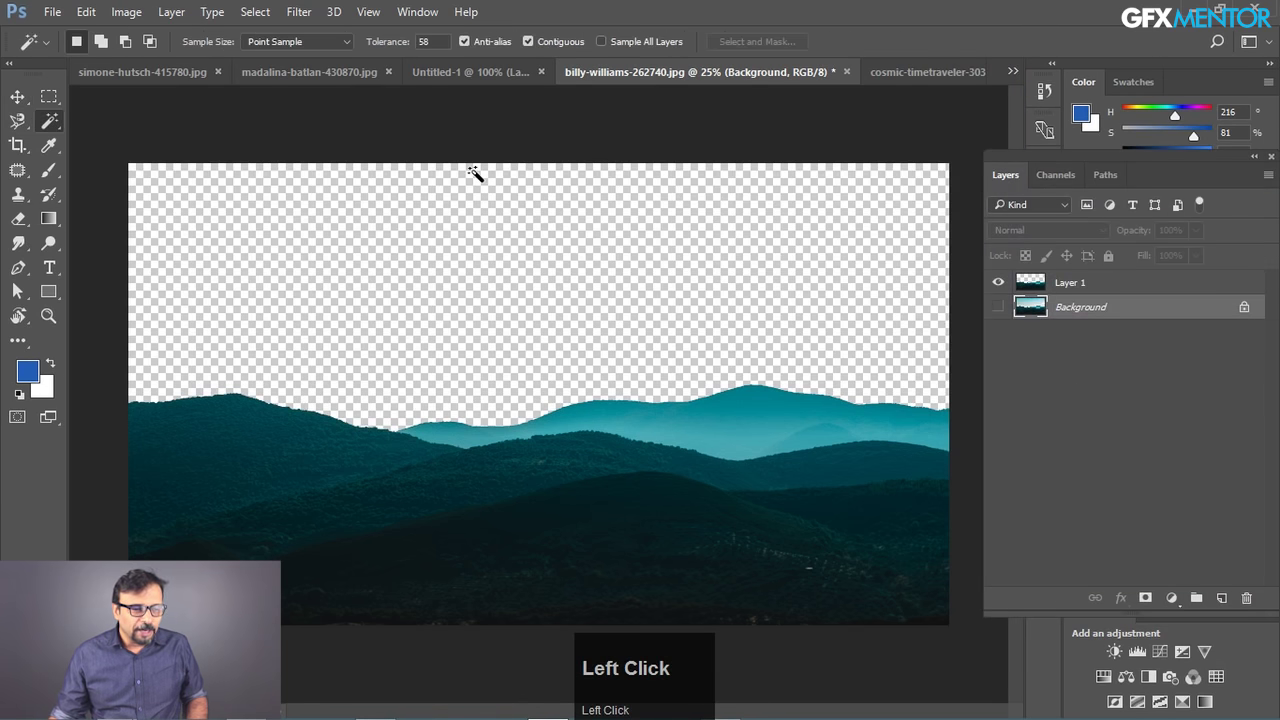
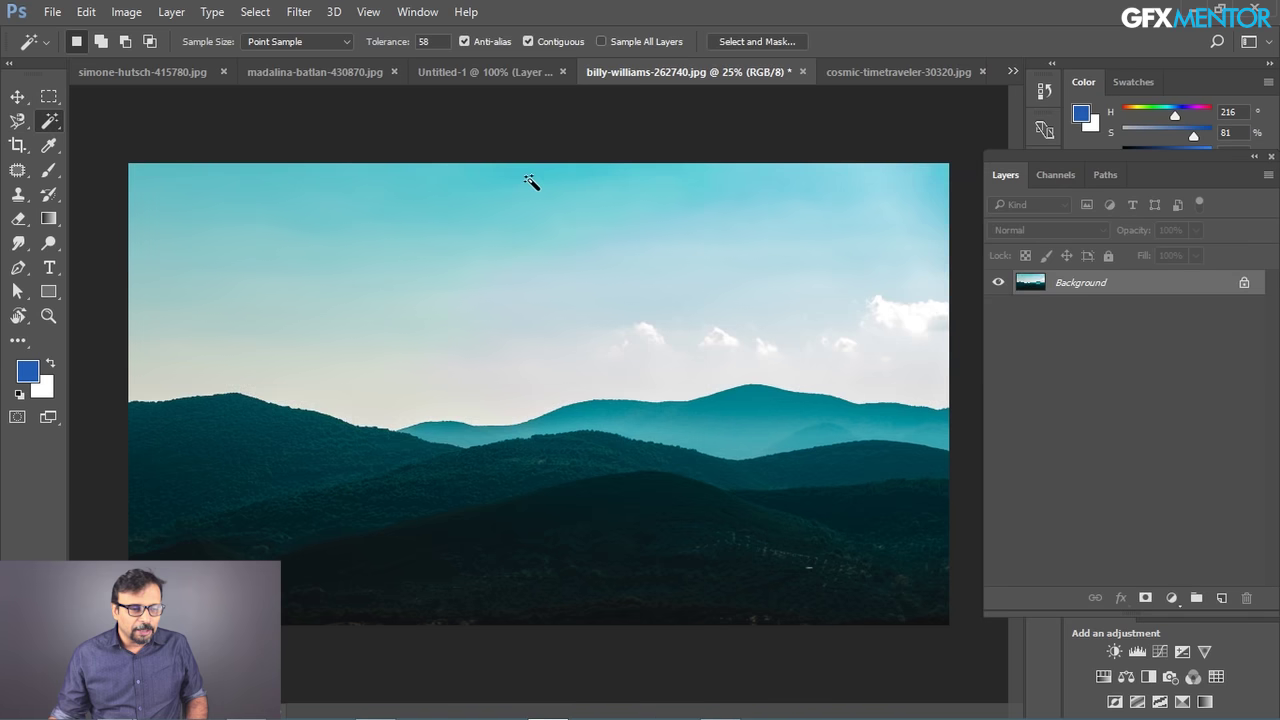
click(923, 89)
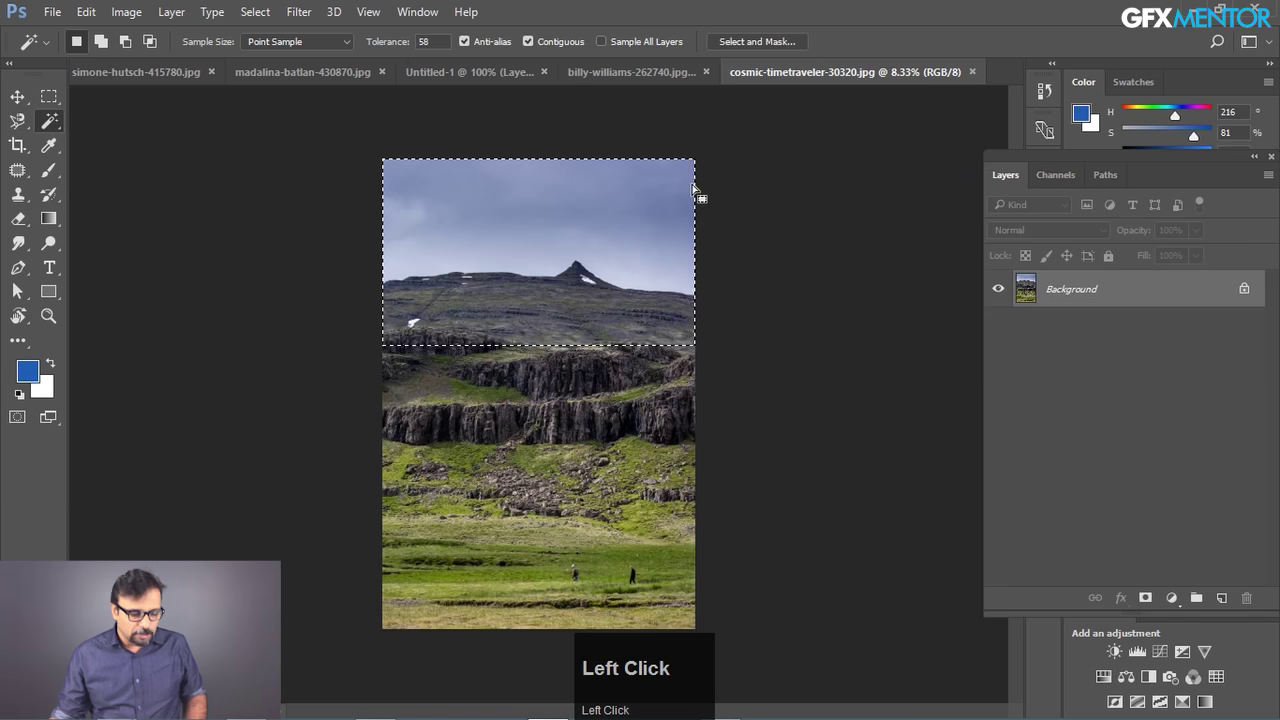
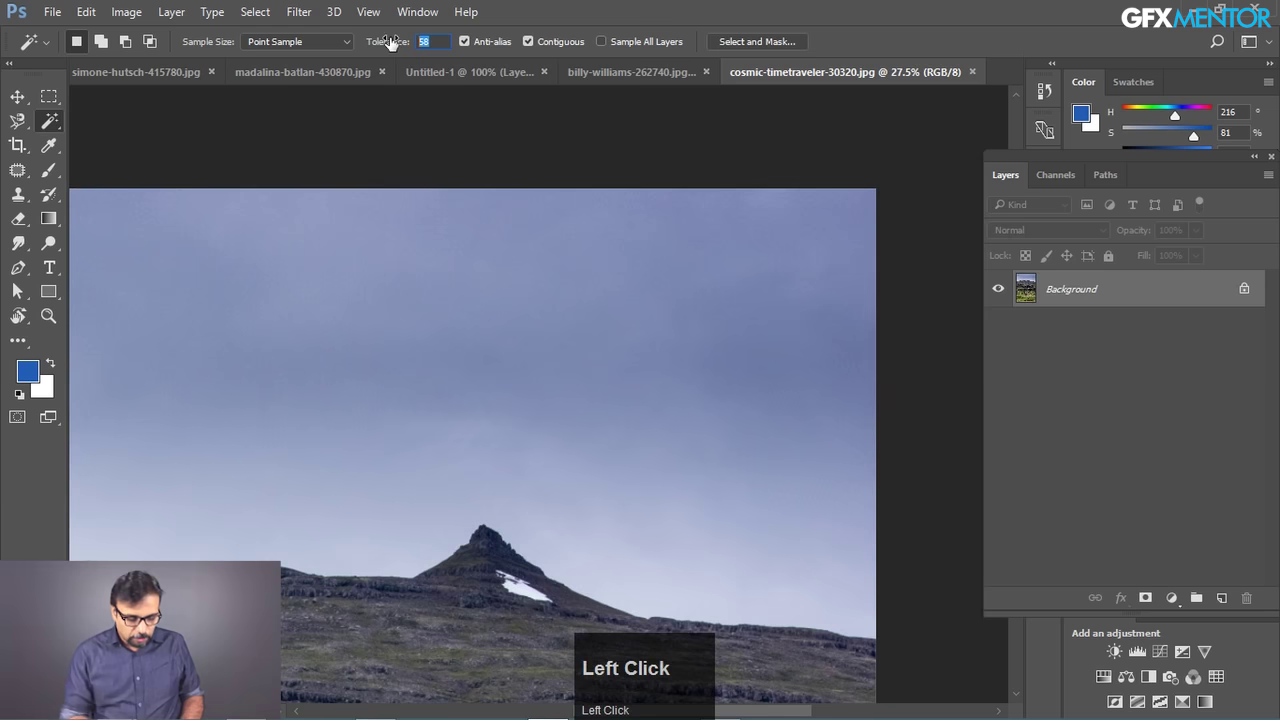
text(32)
key(Return)
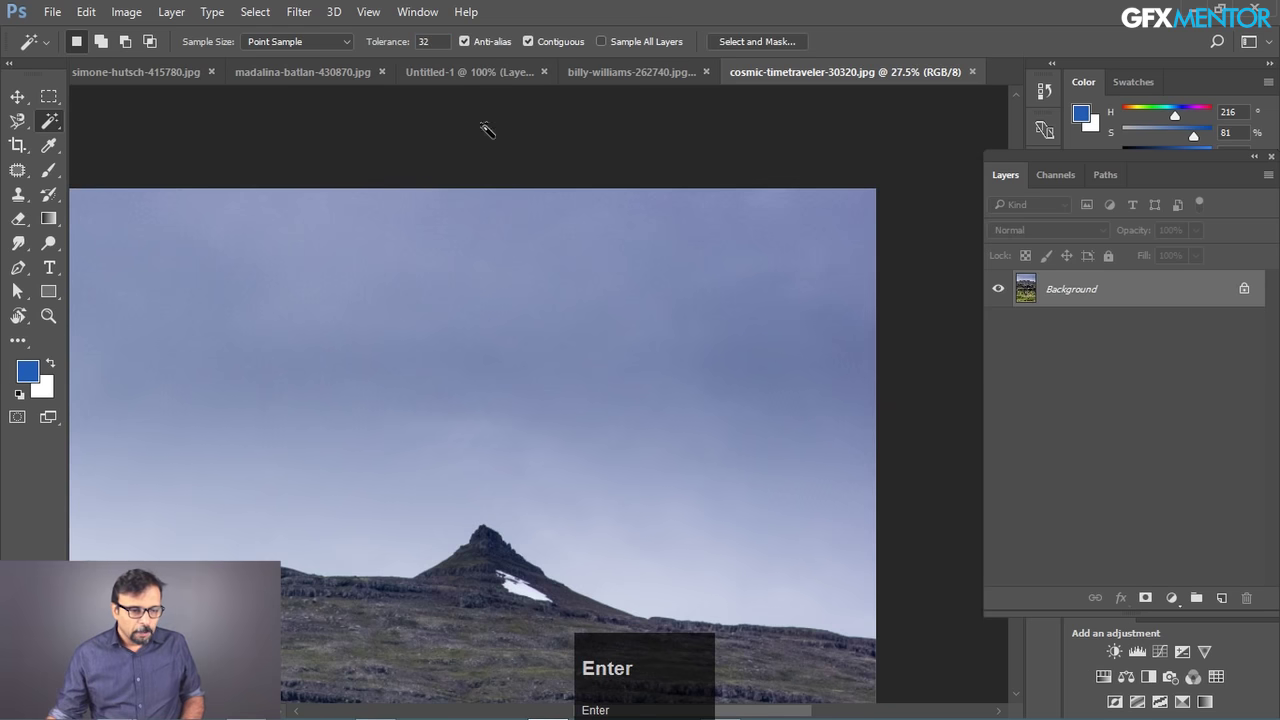
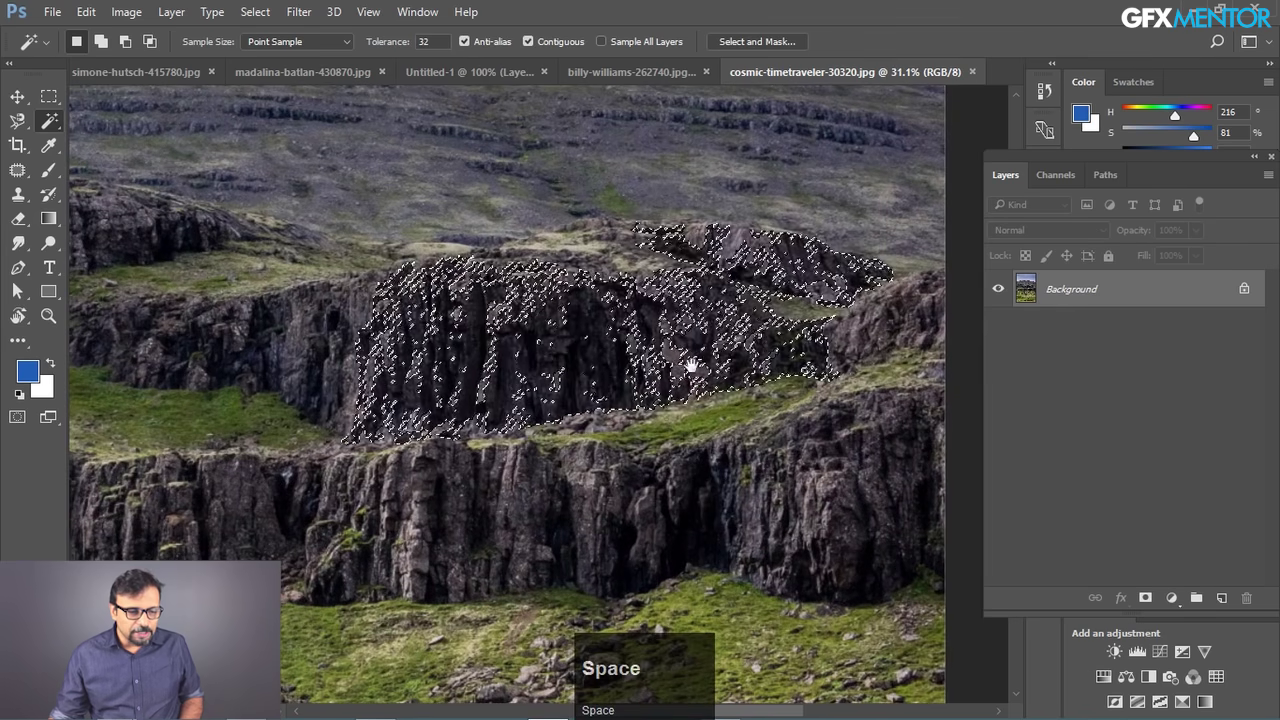
- Magic Wand a cliff patch, then clear the selection with Ctrl+D
click(562, 397)
key(space)
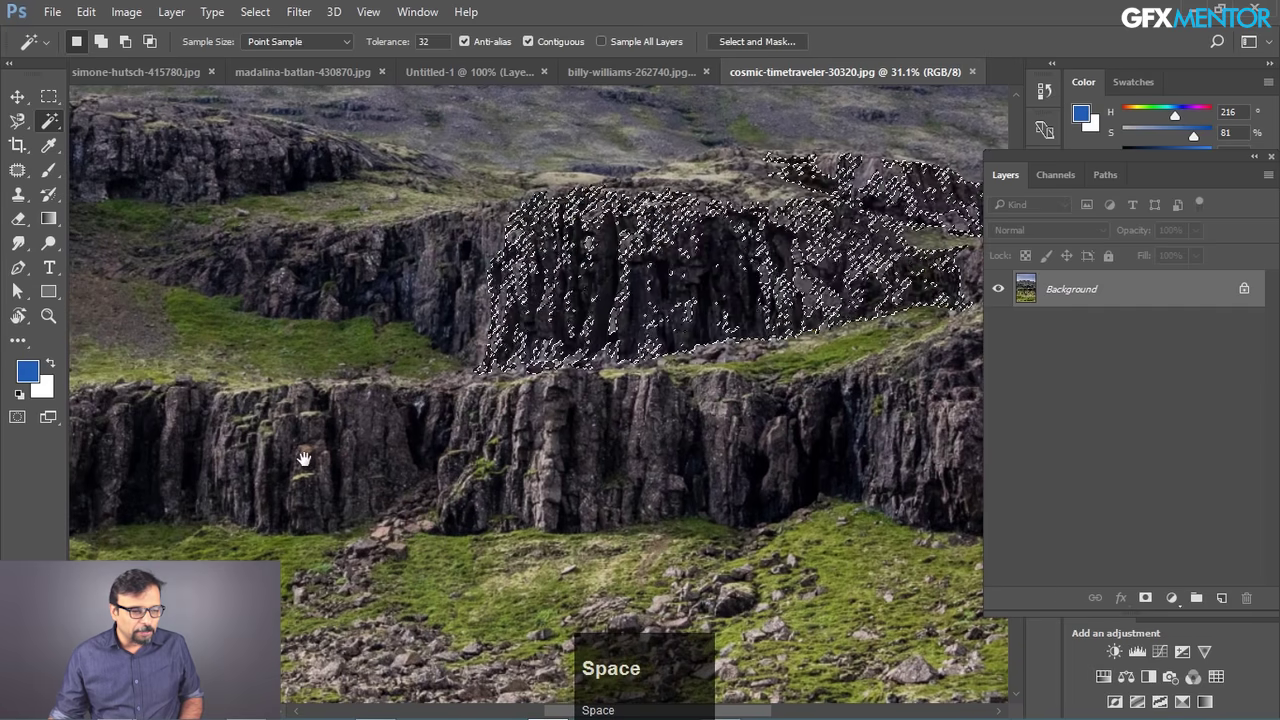
key(ctrl+d)
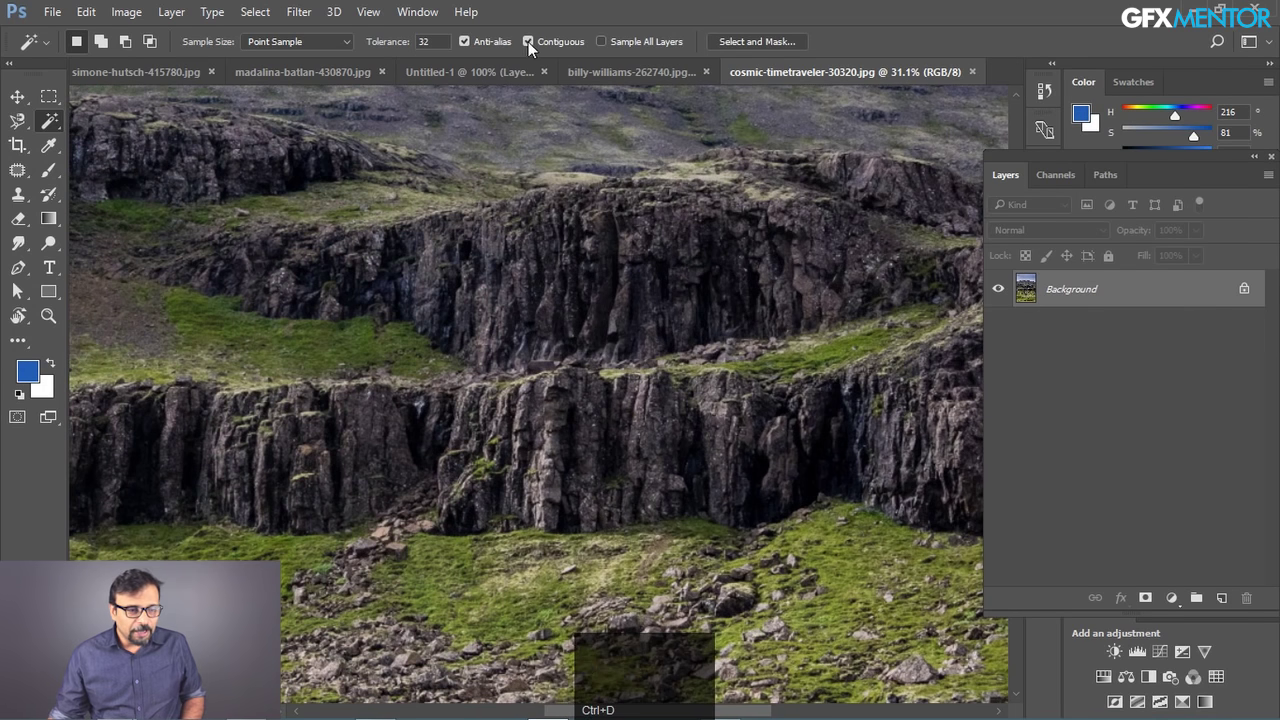
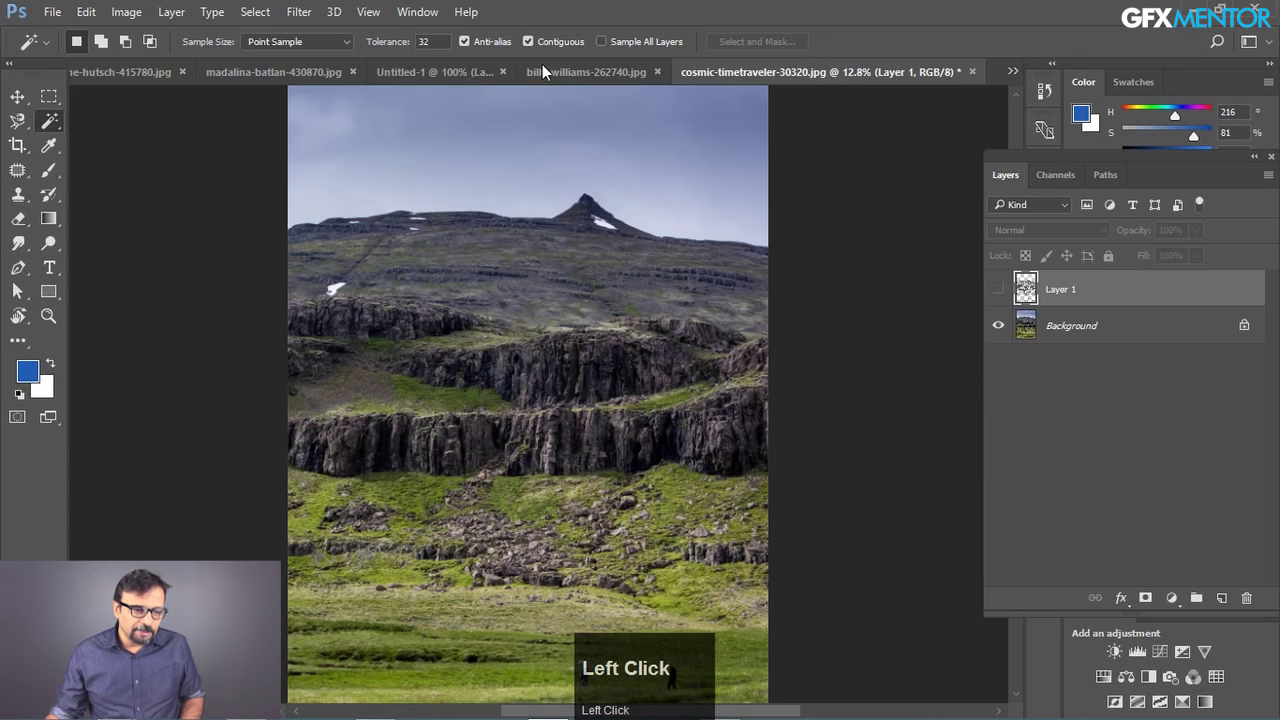
- Show empty Layer 1, clear the old selection, set a 101 by 101 average sample and Magic Wand the sky
drag(1208, 299, 1228, 606)
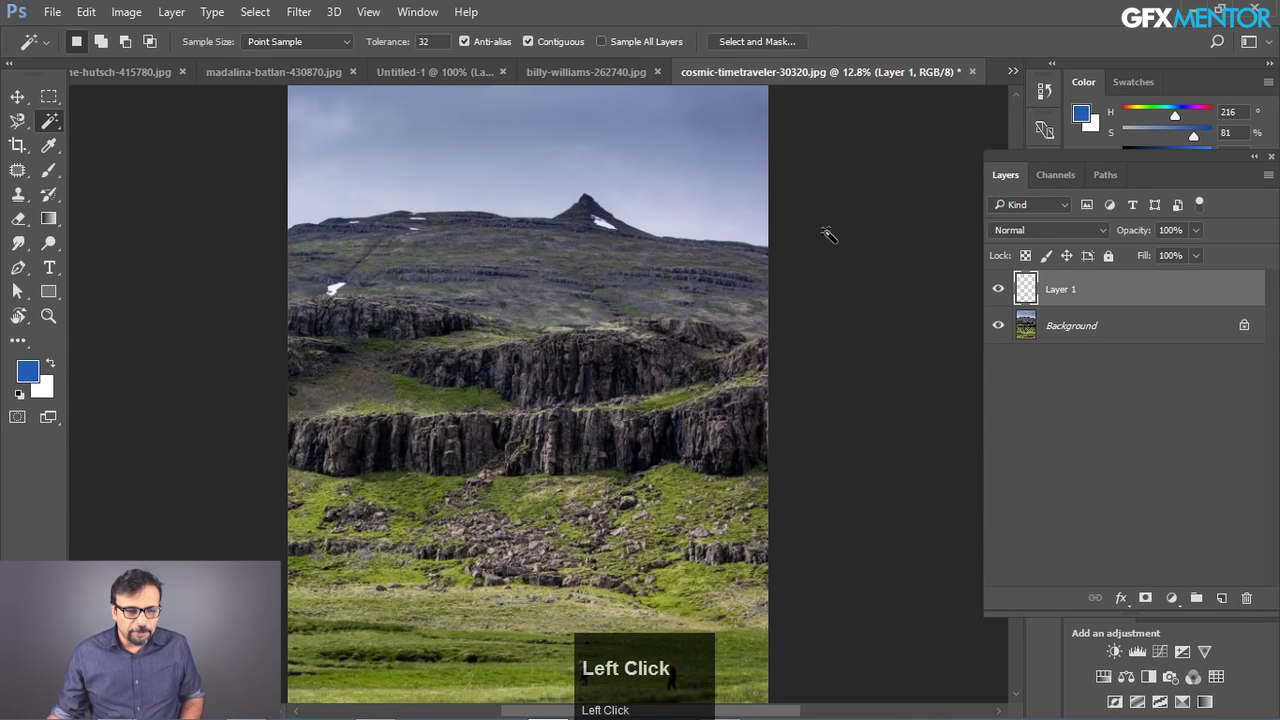
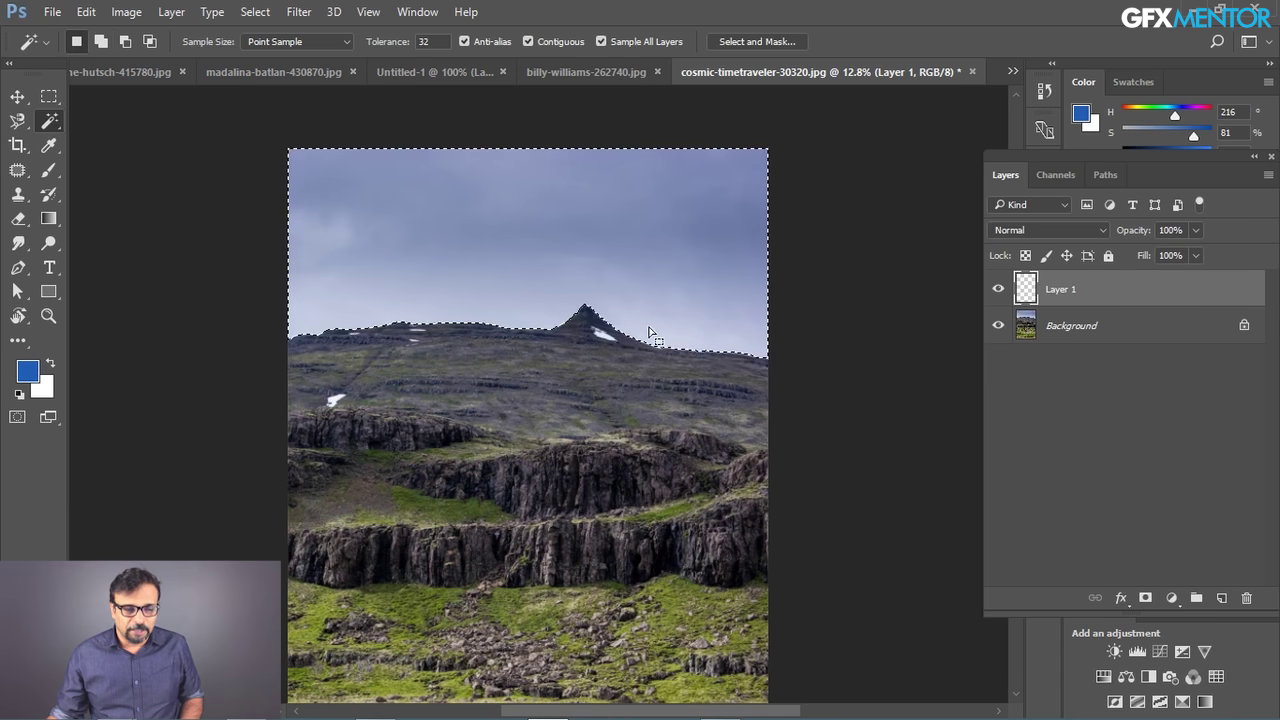
key(ctrl+d)
key(space)
click(668, 314)
key(space)
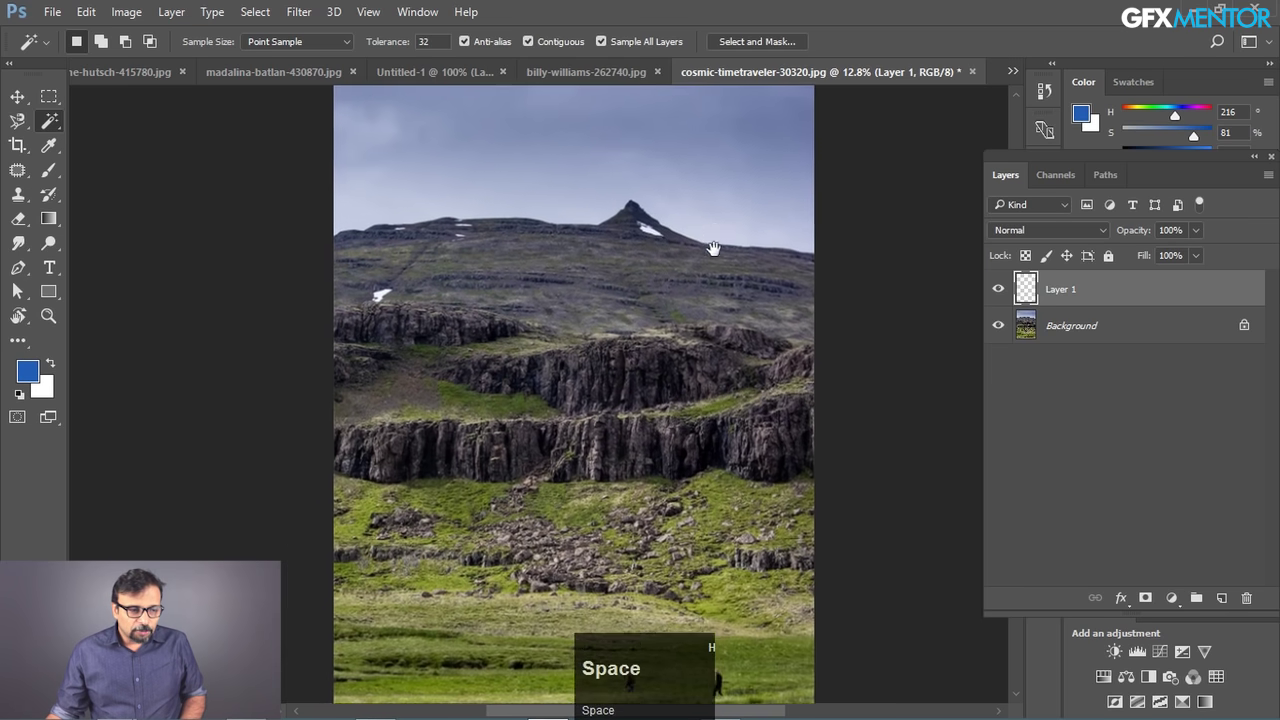
click(344, 42)
click(321, 135)
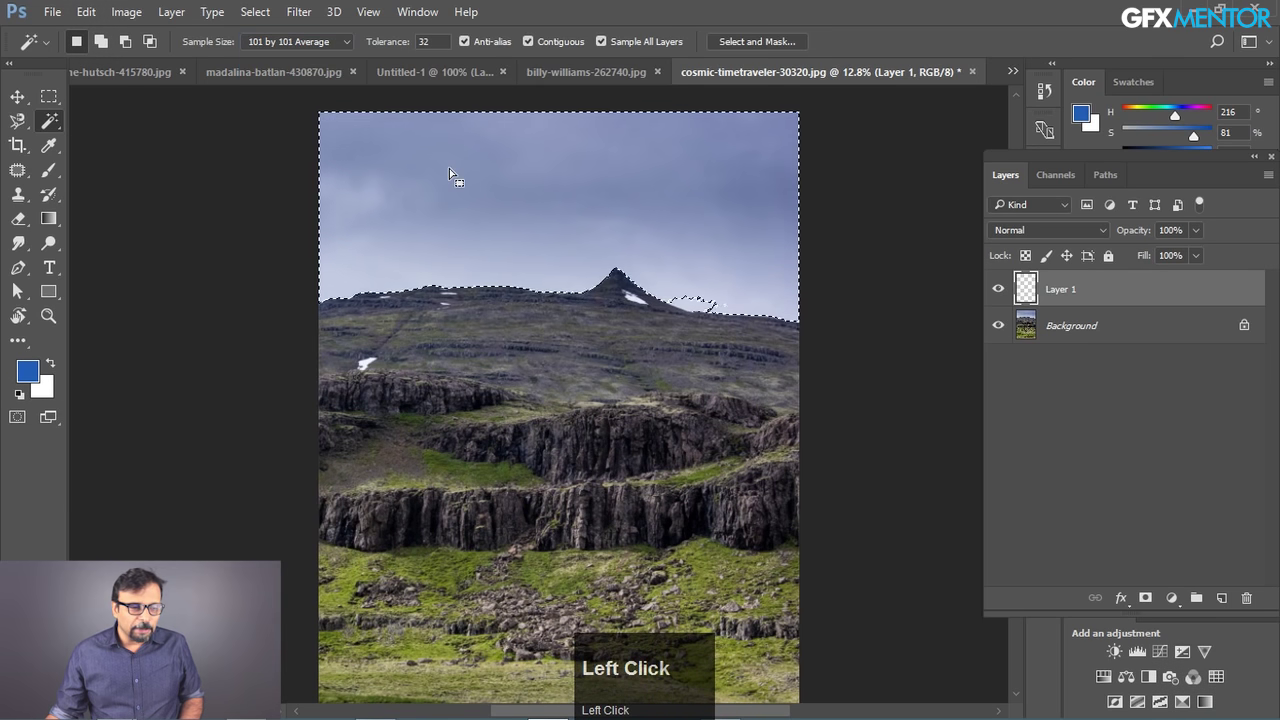
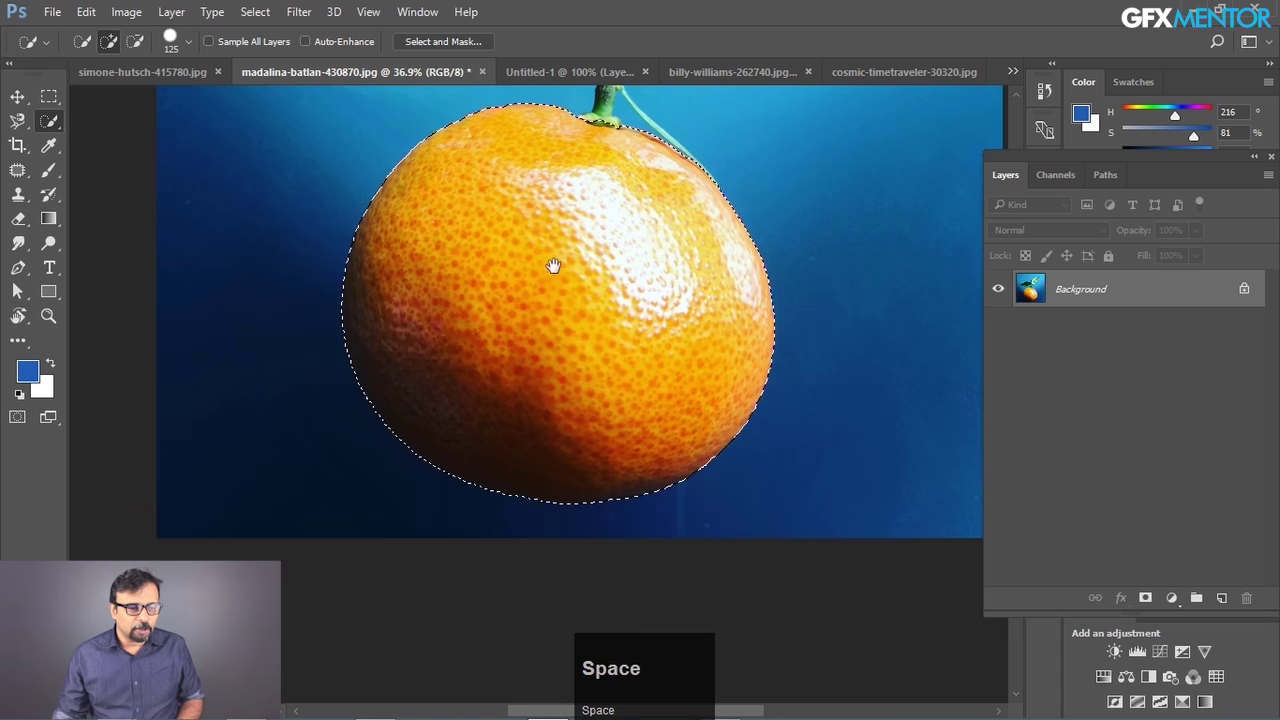
- Pan up to reveal the orange's stem and leaves with its body selection still active
click(556, 233)
key(space)
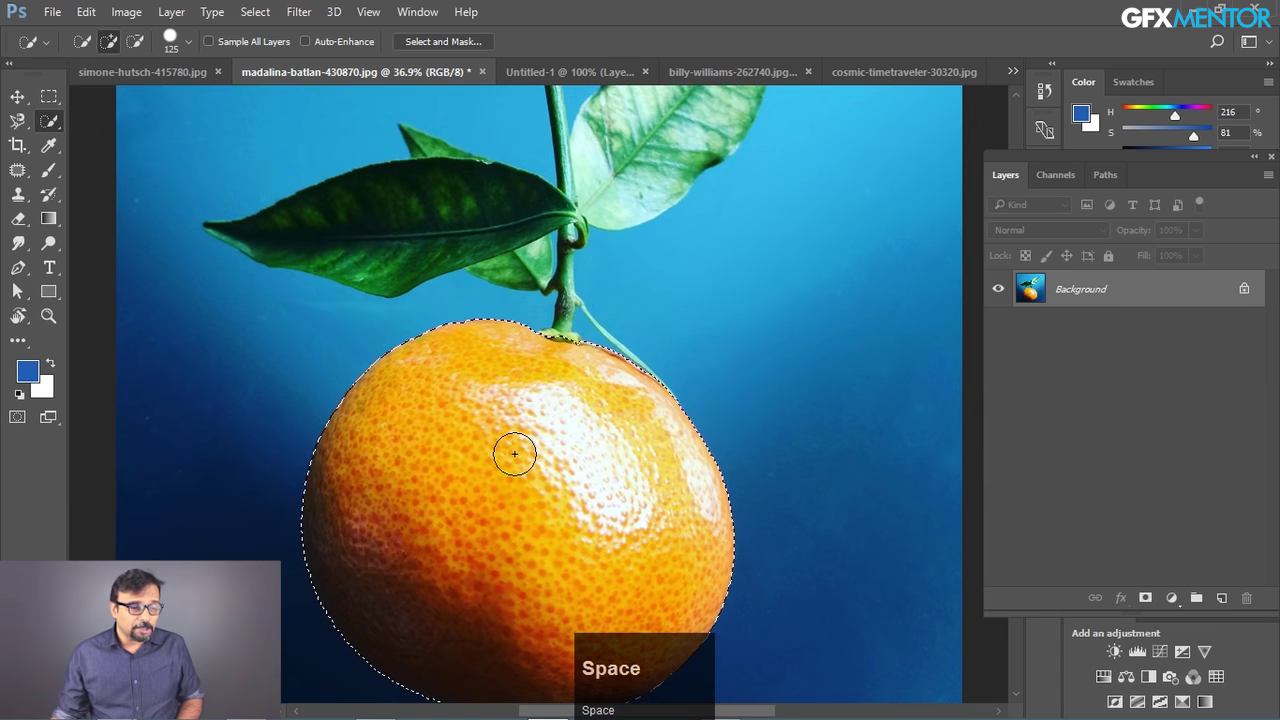
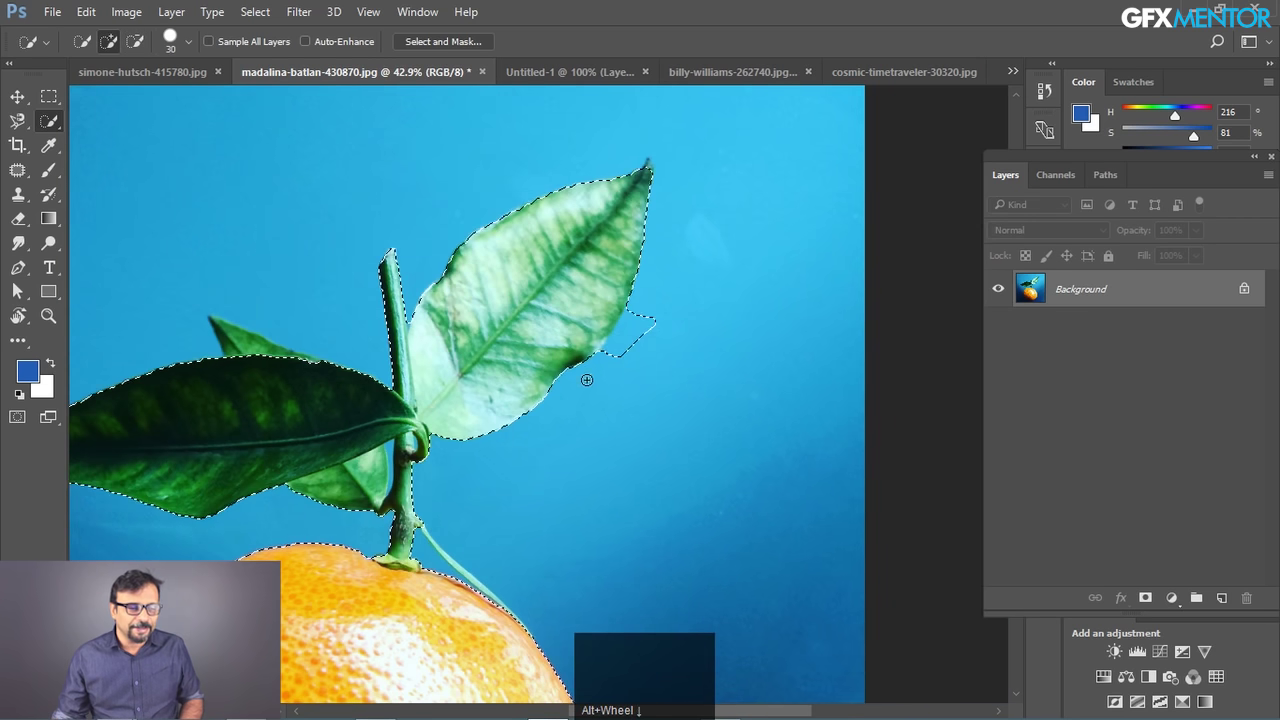
- Reduce the Quick Selection brush and zoom out to view the orange with its leaves
scroll(up, 3)
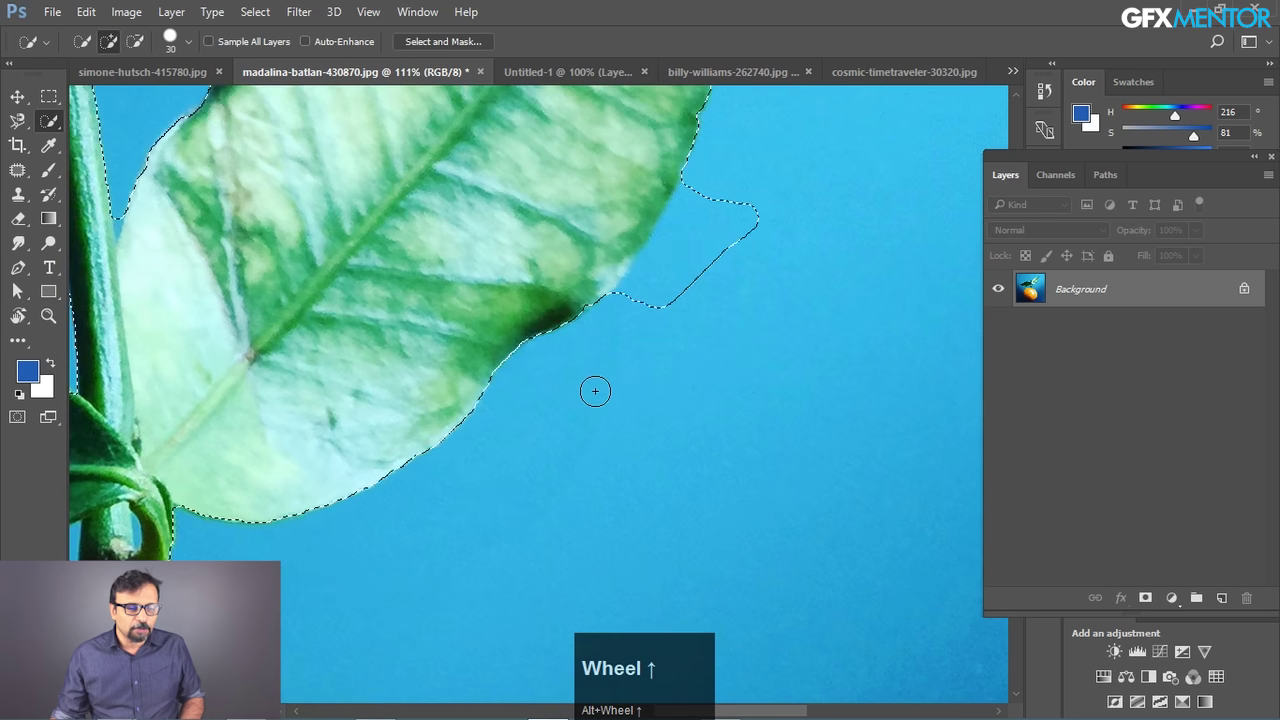
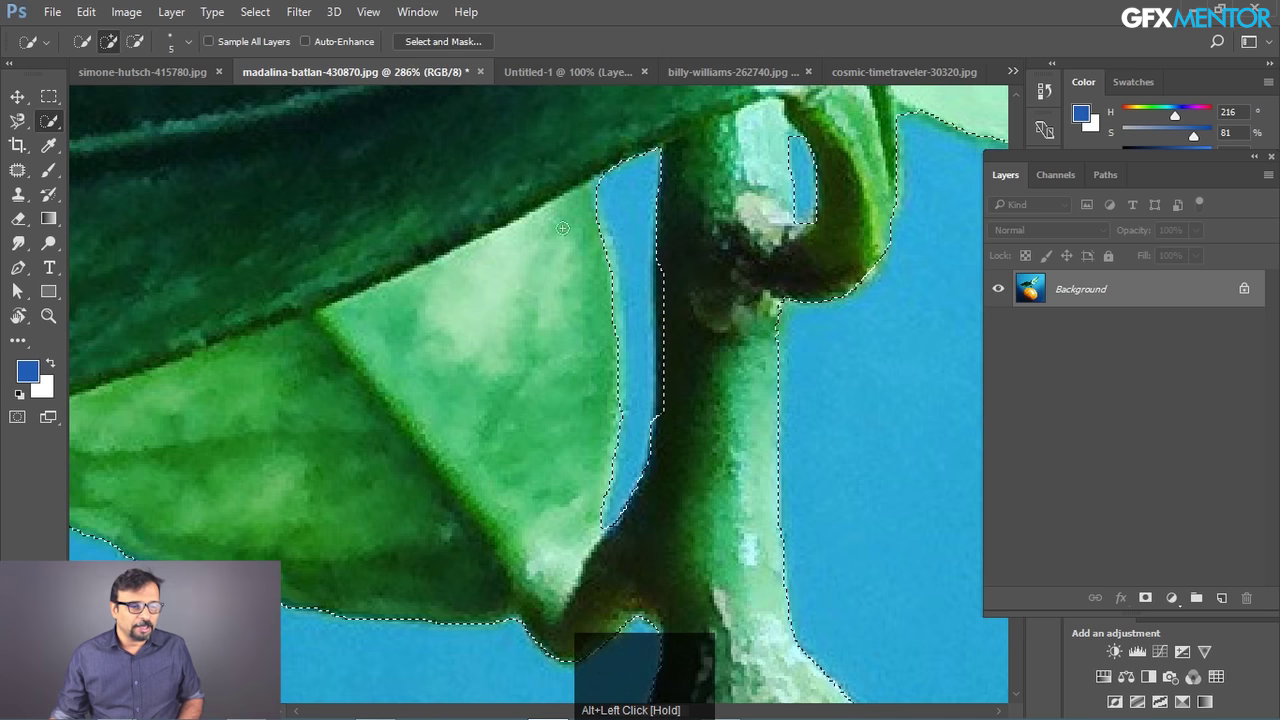
key(ctrl+space)
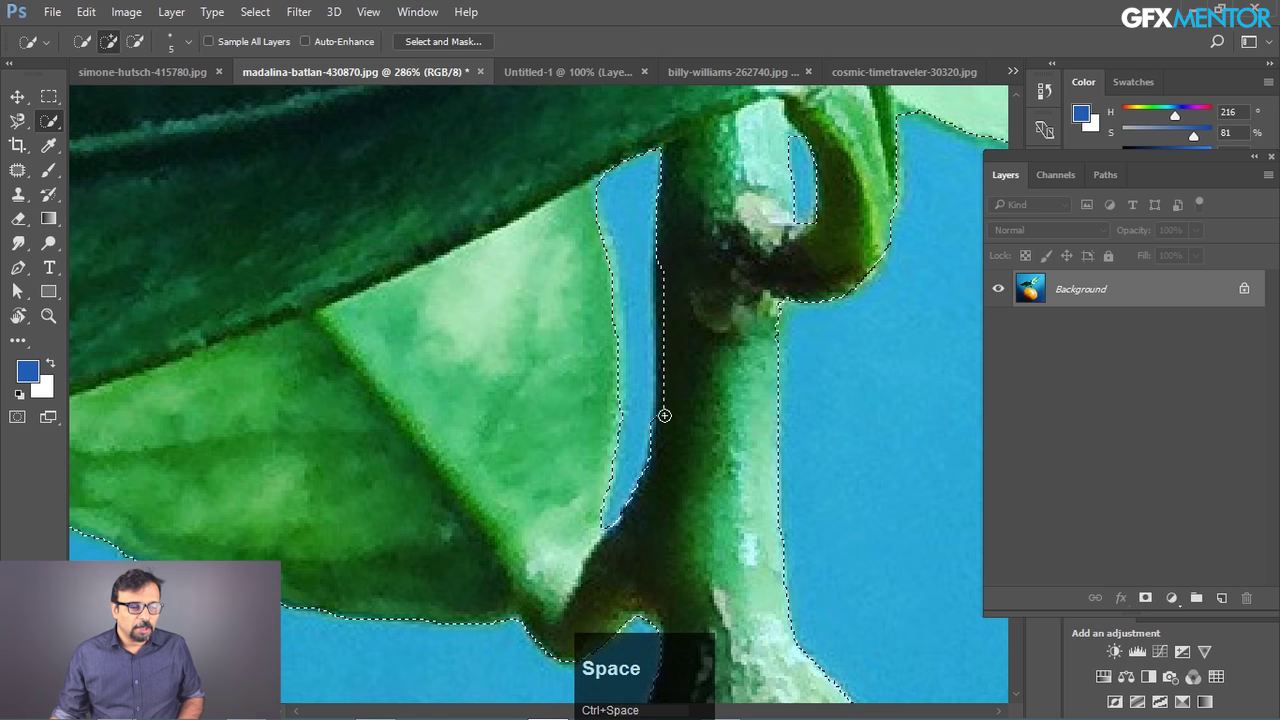
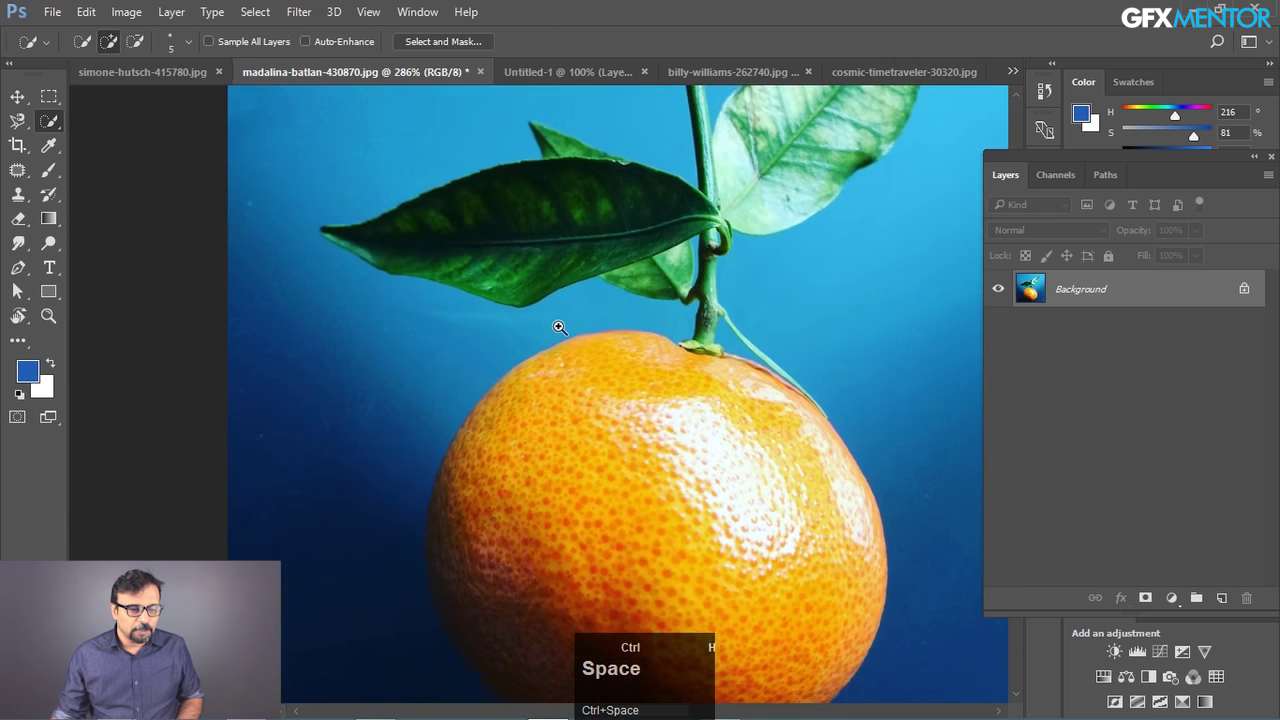
key(space)
click(700, 253)
key(space)
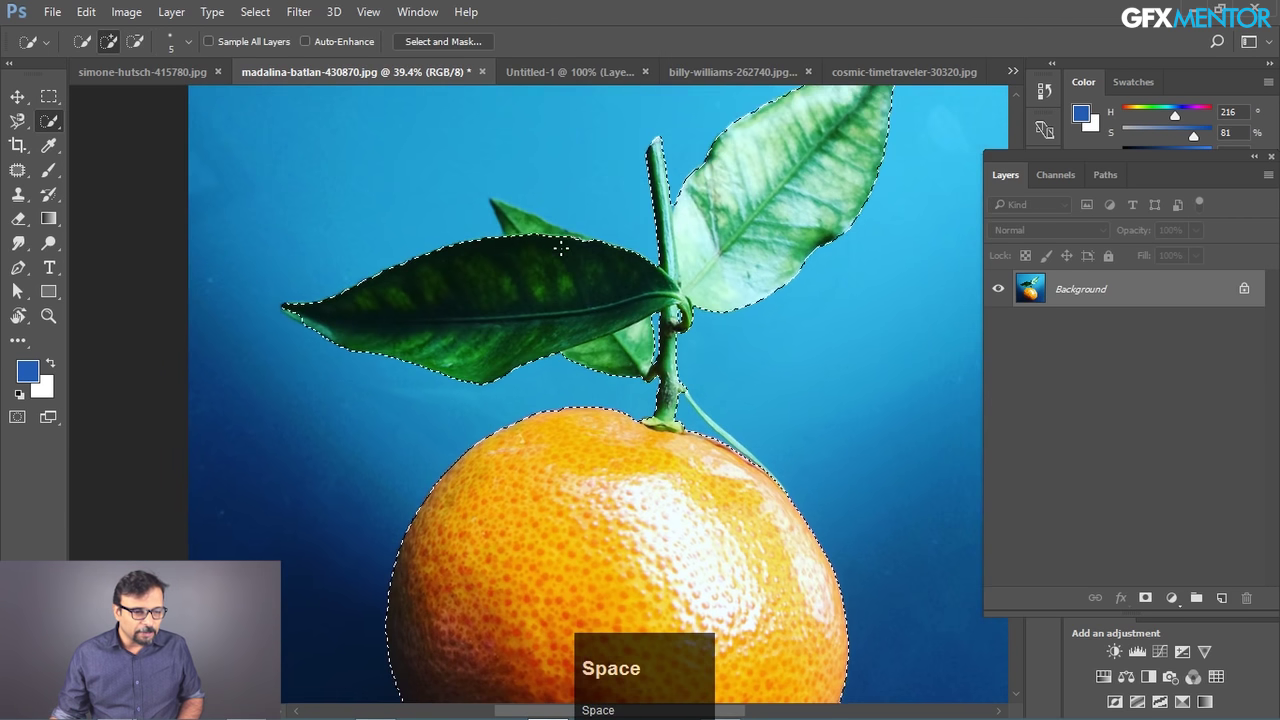
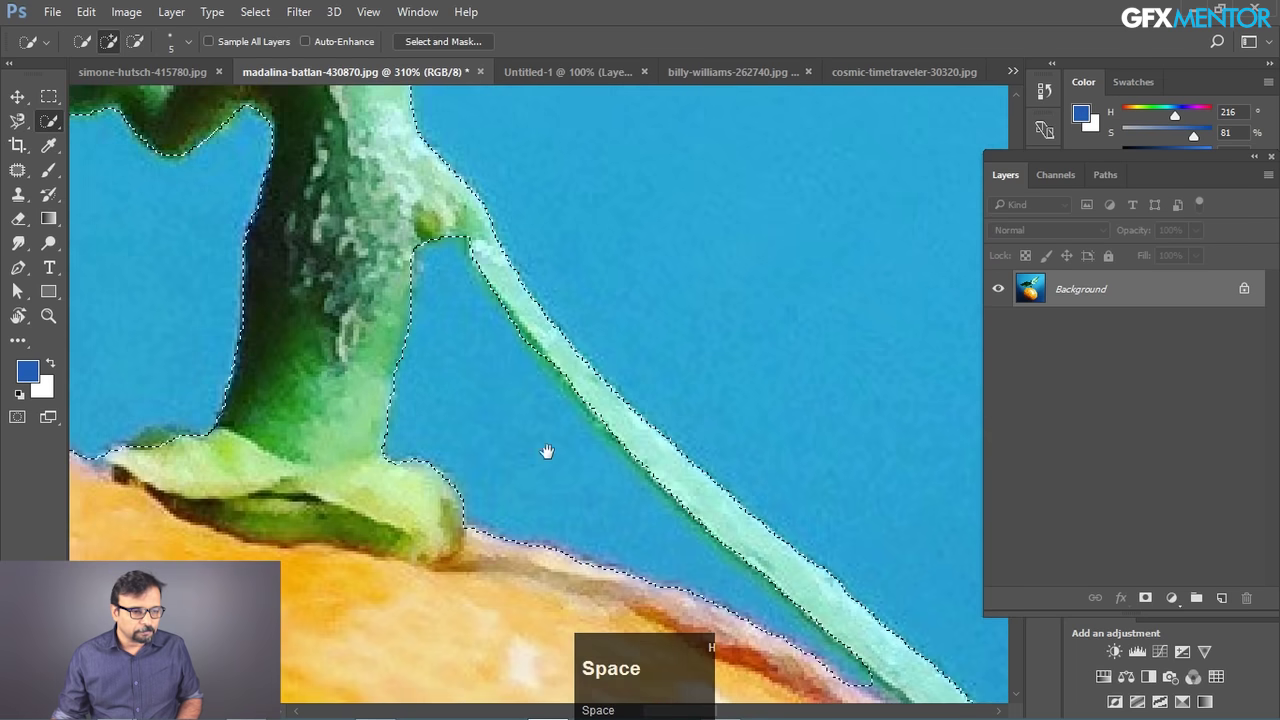
- Pan along the stem and refine the selection along the orange's edge and slender leaf
click(633, 509)
key(space)
click(578, 394)
key(space)
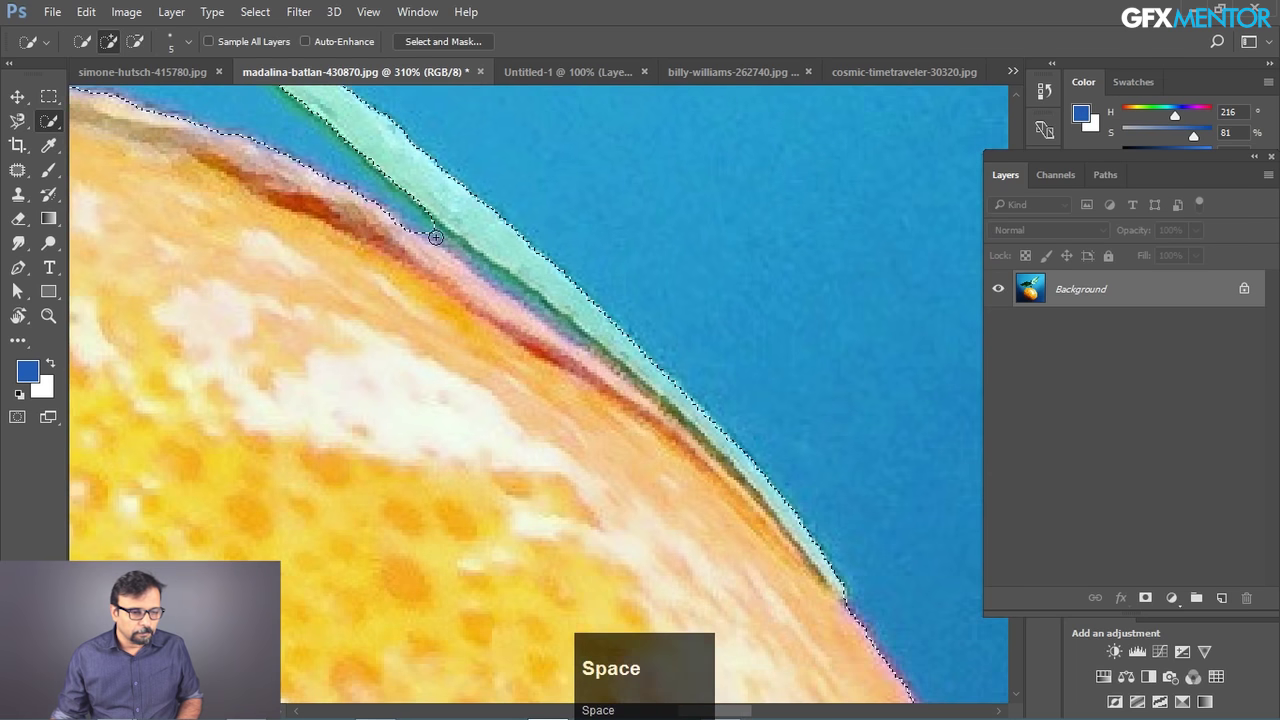
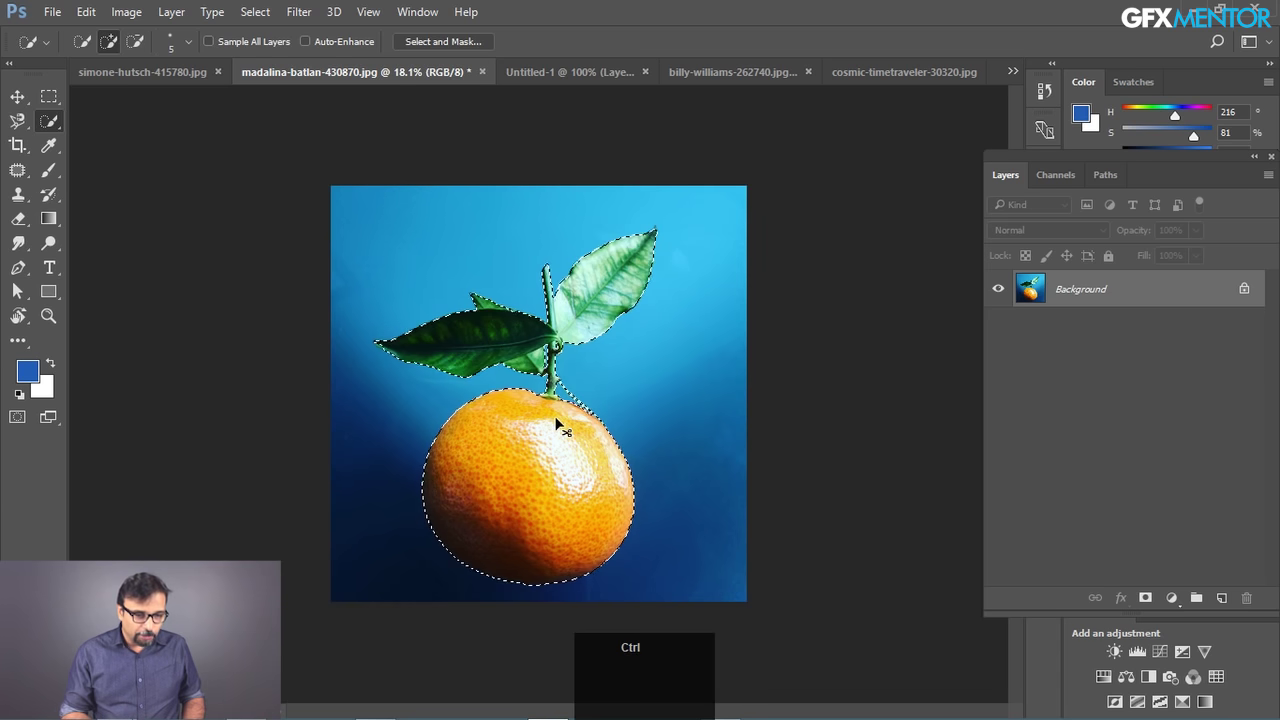
- Copy the selected orange onto Layer 1 and hide the Background so it sits on transparency
key(ctrl+j)
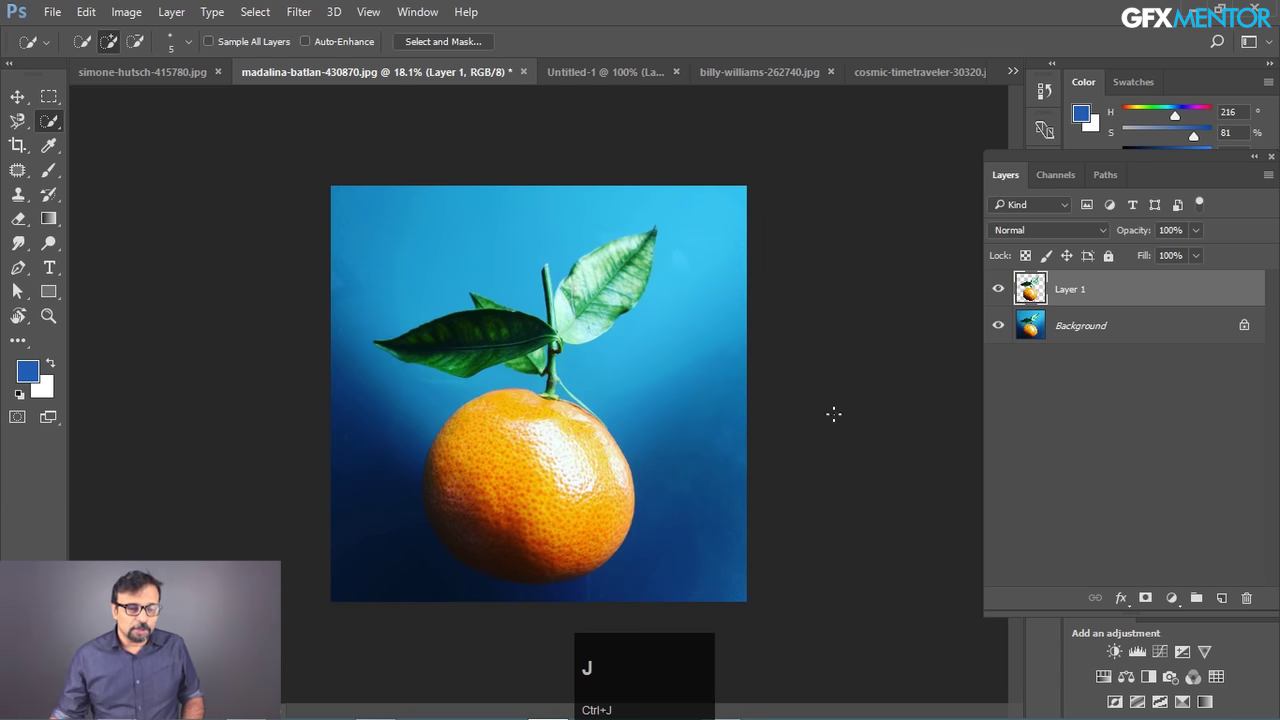
click(1002, 324)
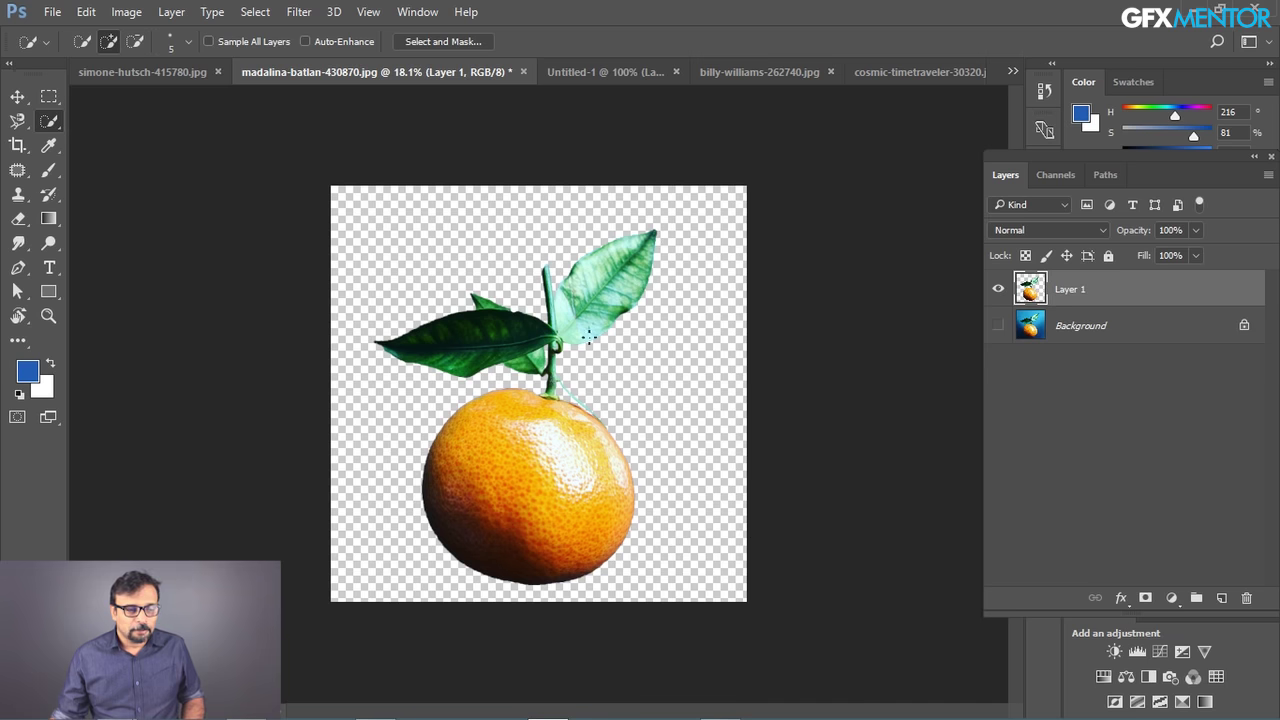
drag(50, 130, 490, 184)
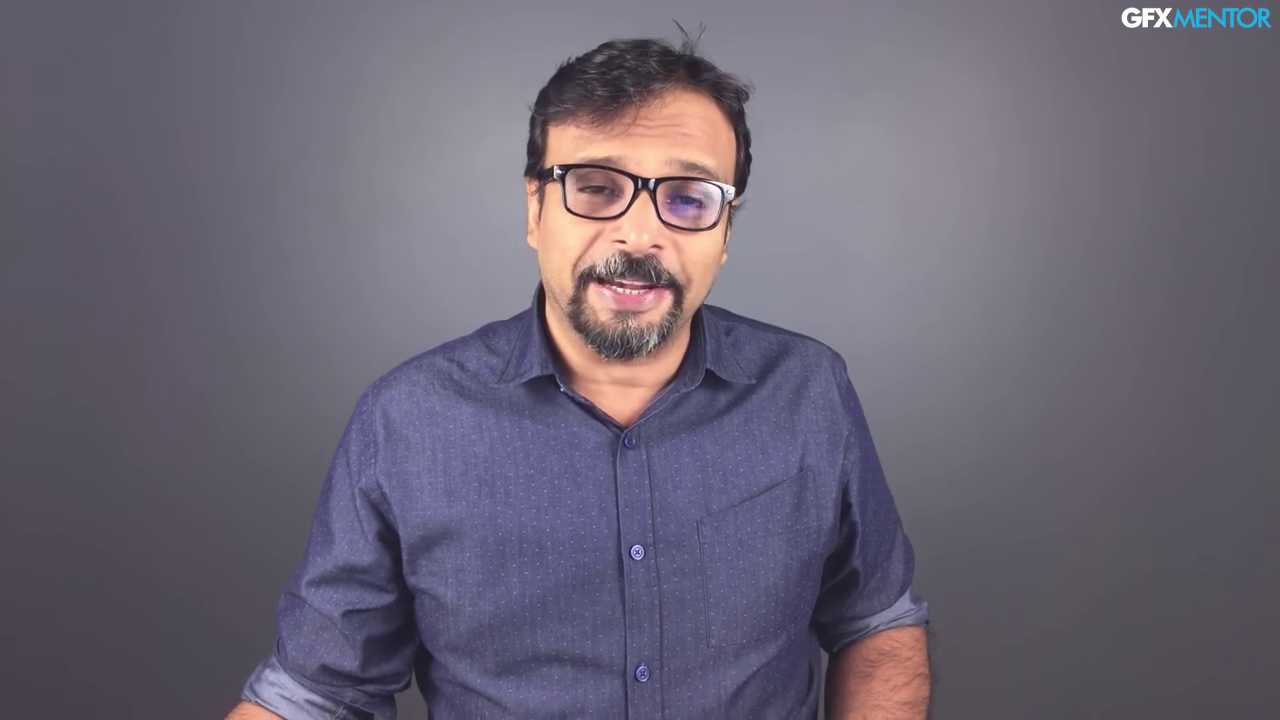